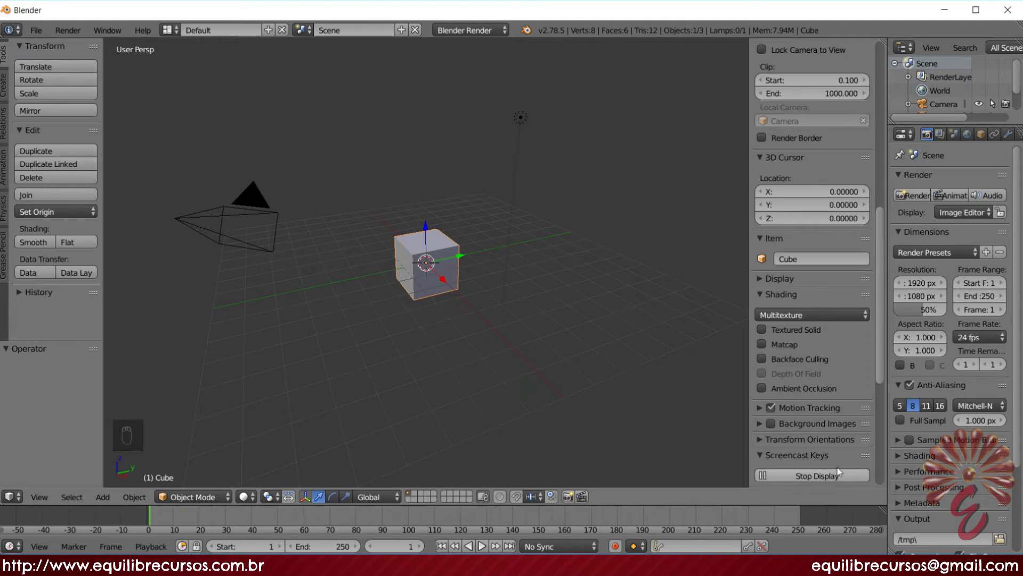
- Collapse the Transform, View and 3D Cursor sections of the N sidebar
{"action": "left_click_drag", "start_coordinate": [884, 378], "coordinate": [823, 406]}
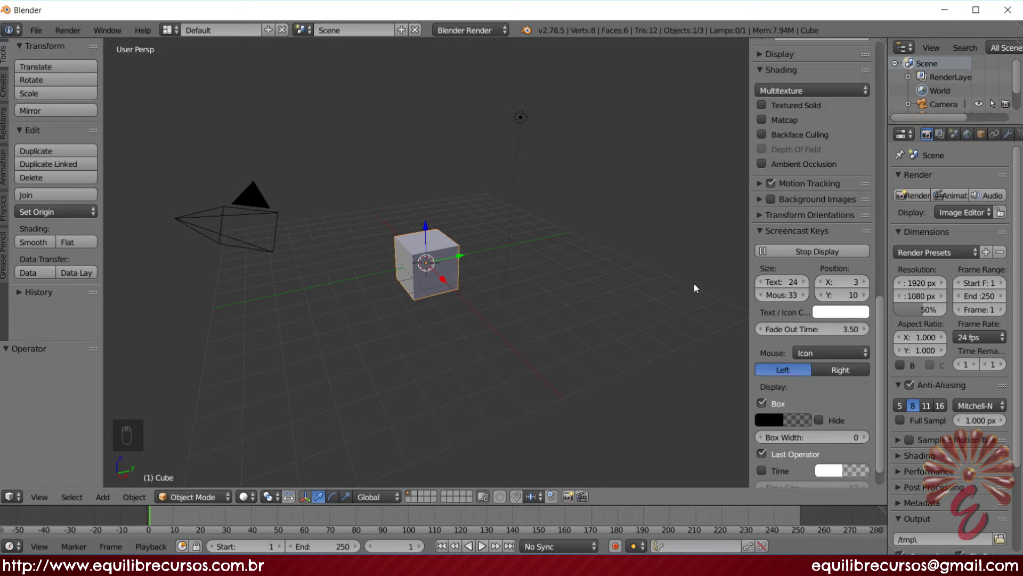
{"action": "left_click_drag", "start_coordinate": [766, 232], "coordinate": [870, 306]}
{"action": "left_click_drag", "start_coordinate": [884, 330], "coordinate": [891, 77]}
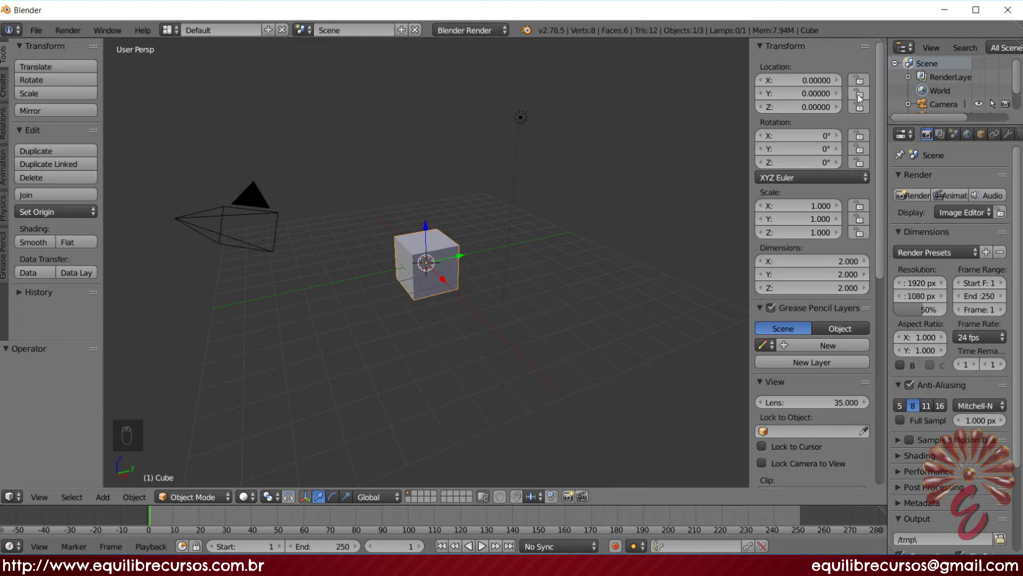
{"action": "left_click_drag", "start_coordinate": [864, 87], "coordinate": [774, 86]}
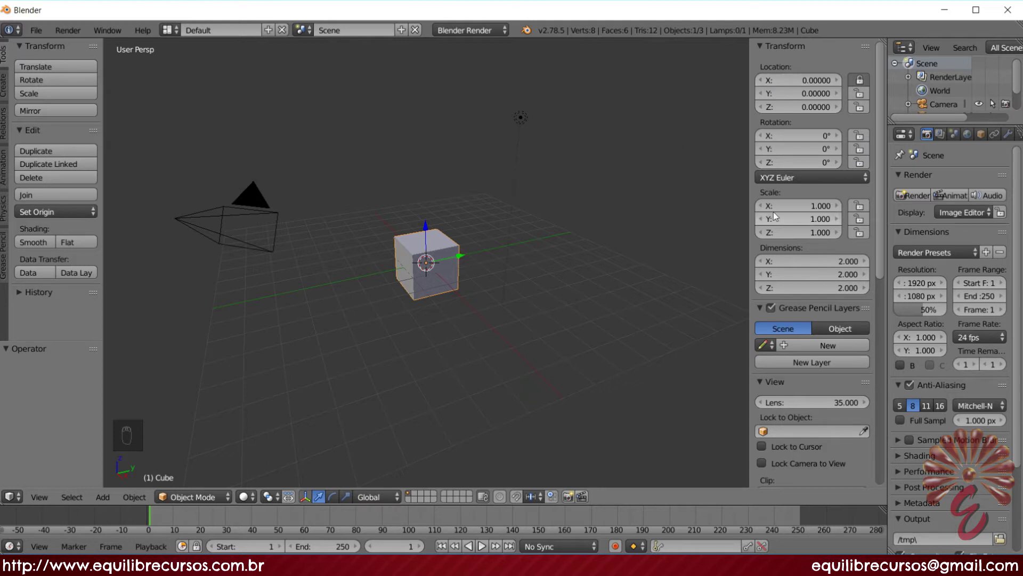
{"action": "left_click_drag", "start_coordinate": [863, 86], "coordinate": [446, 284]}
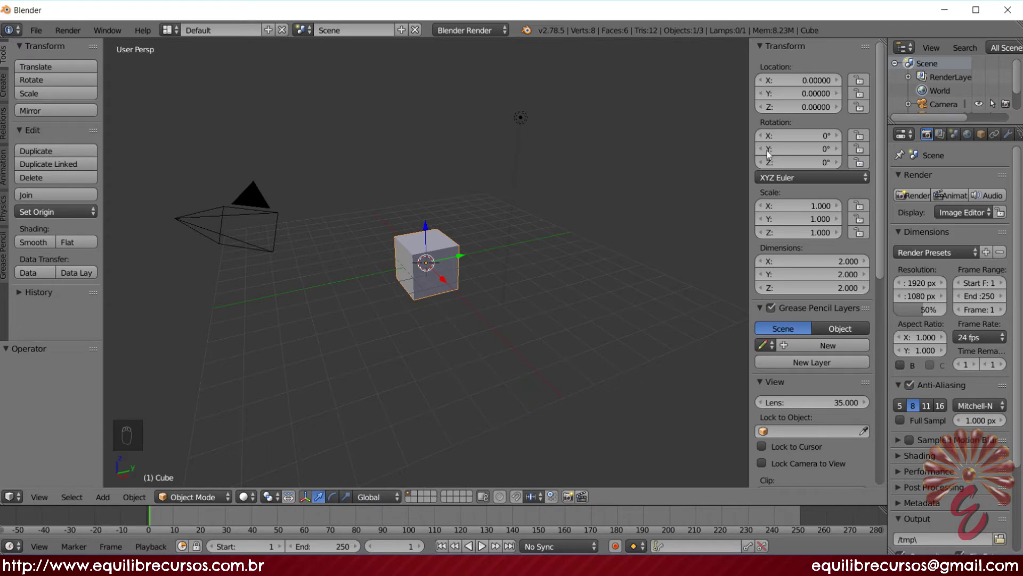
{"action": "left_click_drag", "start_coordinate": [867, 83], "coordinate": [862, 96]}
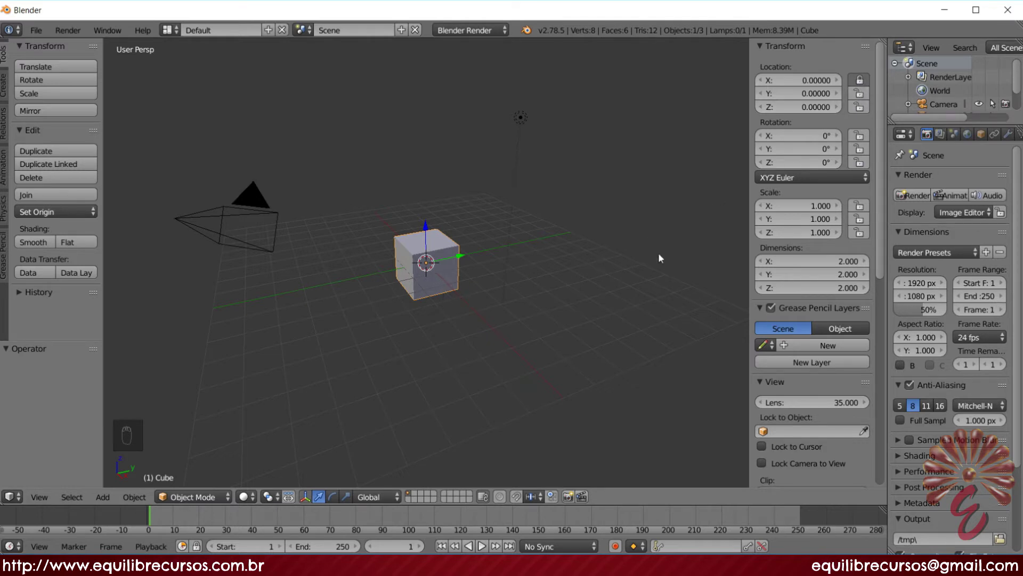
{"action": "left_click_drag", "start_coordinate": [867, 86], "coordinate": [814, 153]}
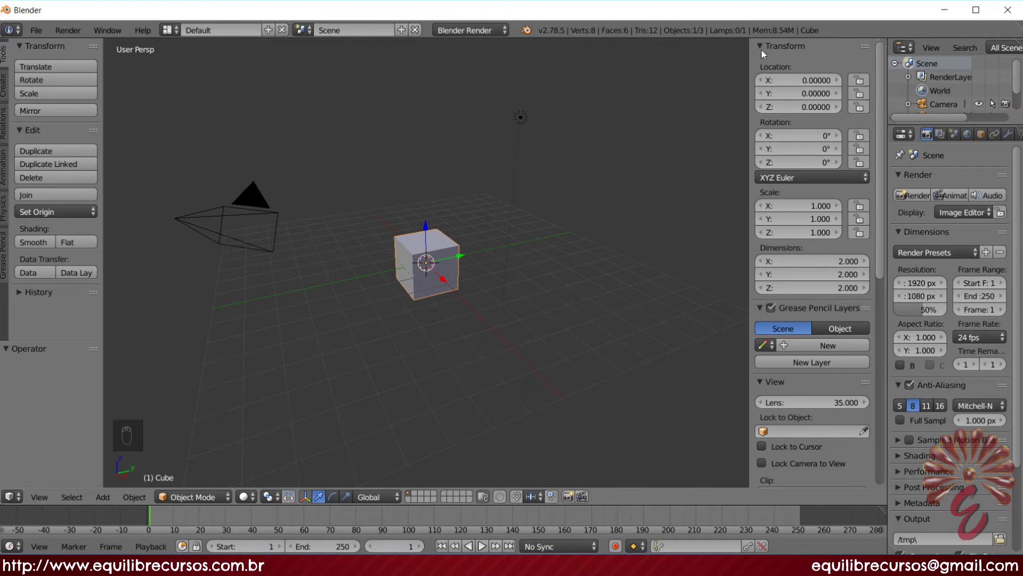
- Collapse the remaining sidebar sections so only their headings show
{"action": "left_click_drag", "start_coordinate": [764, 50], "coordinate": [764, 67]}
{"action": "left_click_drag", "start_coordinate": [764, 66], "coordinate": [764, 53]}
{"action": "left_click_drag", "start_coordinate": [763, 52], "coordinate": [763, 54]}
{"action": "middle_click", "coordinate": [763, 54]}
{"action": "left_click_drag", "start_coordinate": [764, 53], "coordinate": [766, 49]}
{"action": "middle_click", "coordinate": [766, 50]}
{"action": "left_click_drag", "start_coordinate": [765, 50], "coordinate": [763, 216]}
- Enable Background Images and add a new empty background image slot
{"action": "left_click_drag", "start_coordinate": [762, 217], "coordinate": [797, 197]}
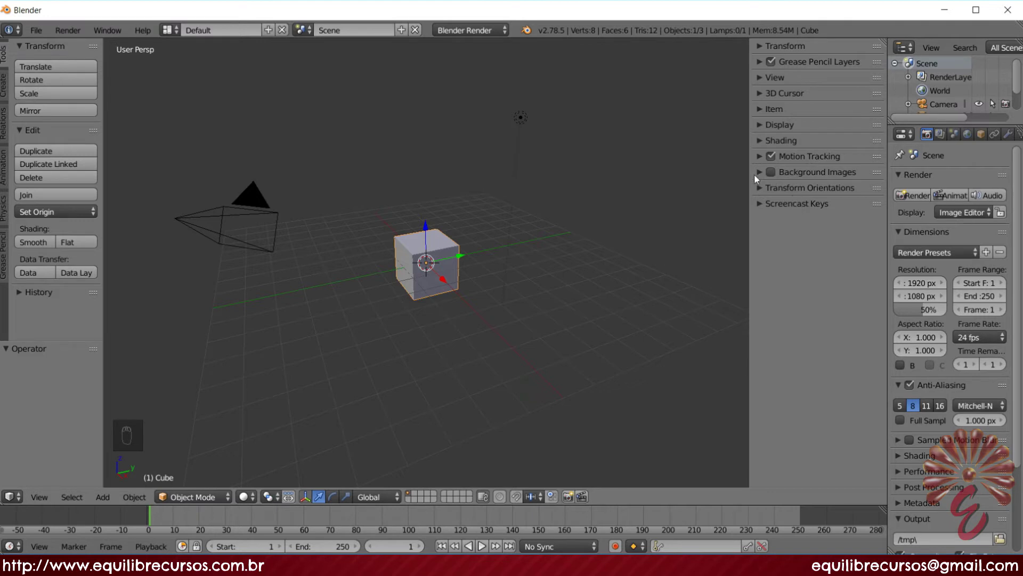
{"action": "left_click_drag", "start_coordinate": [762, 178], "coordinate": [777, 176]}
{"action": "left_click_drag", "start_coordinate": [778, 176], "coordinate": [825, 192]}
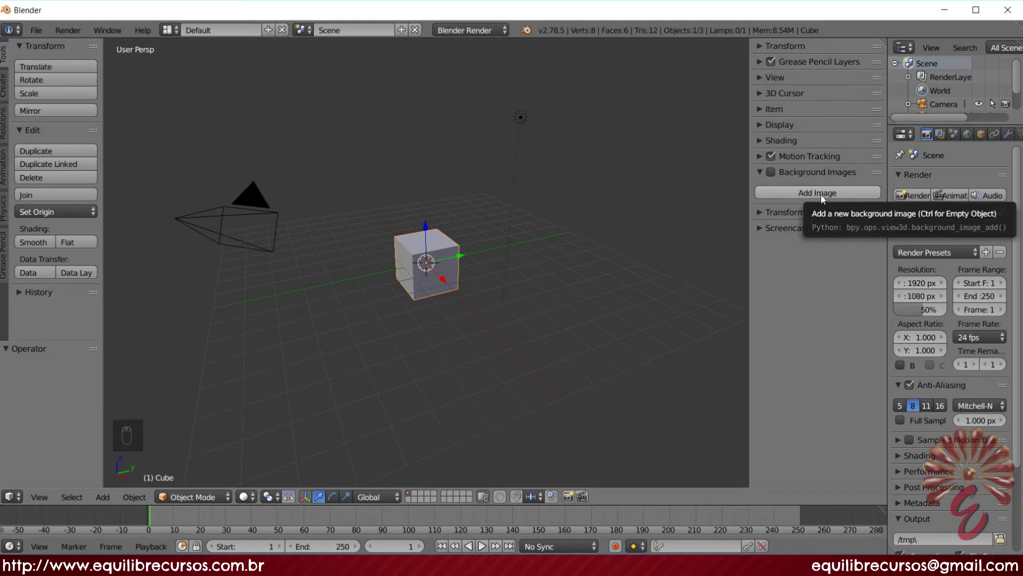
{"action": "left_click_drag", "start_coordinate": [775, 177], "coordinate": [809, 197]}
{"action": "middle_click", "coordinate": [808, 198]}
- Set the background image slot's Axis to Front so it shows only in front view
{"action": "left_click_drag", "start_coordinate": [813, 199], "coordinate": [819, 199]}
{"action": "left_click_drag", "start_coordinate": [819, 199], "coordinate": [822, 242]}
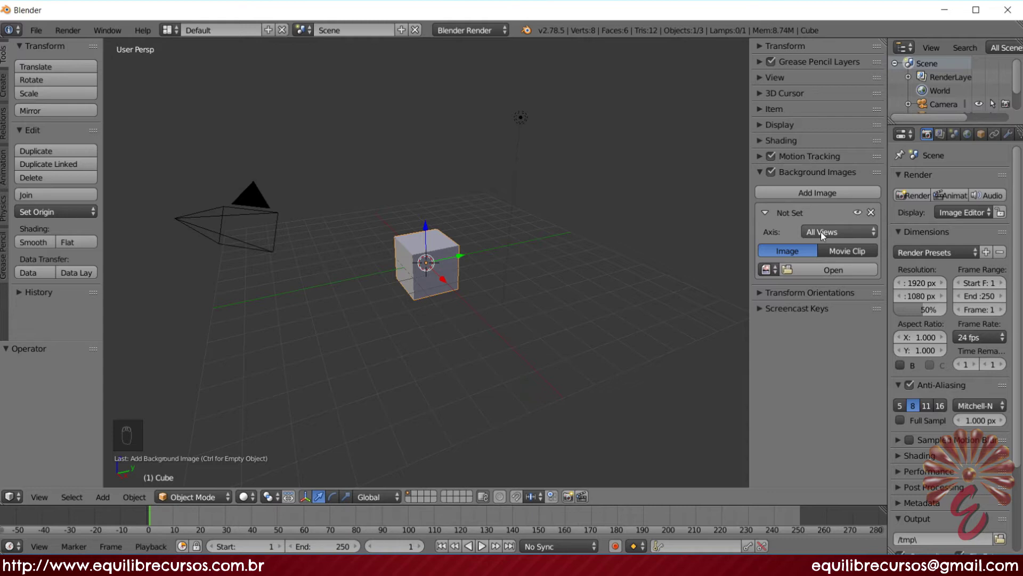
{"action": "left_click_drag", "start_coordinate": [828, 235], "coordinate": [829, 235]}
{"action": "left_click_drag", "start_coordinate": [829, 235], "coordinate": [702, 219]}
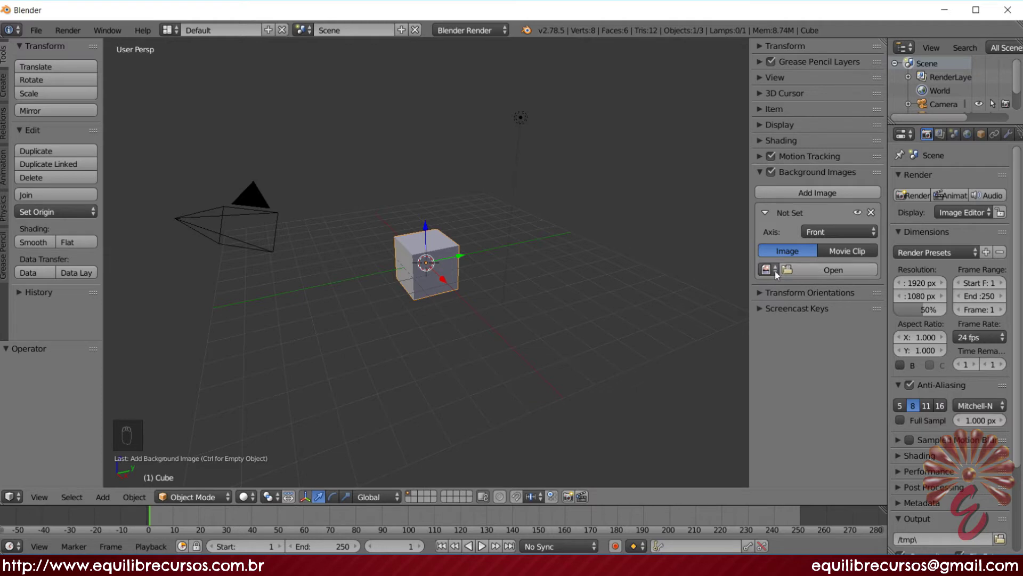
- Browse for the dog reference image file to load into the background slot
{"action": "left_click", "coordinate": [820, 277]}
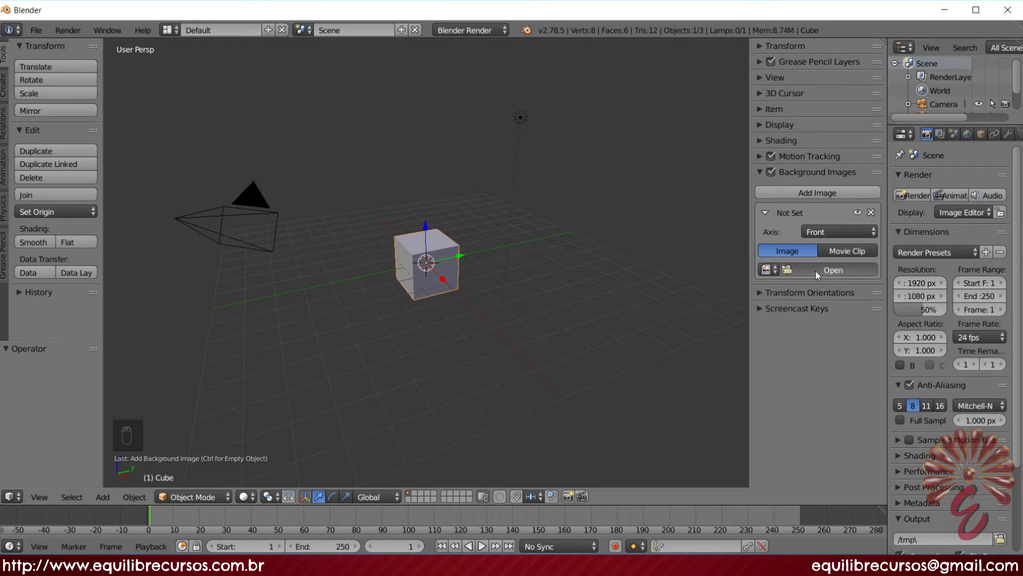
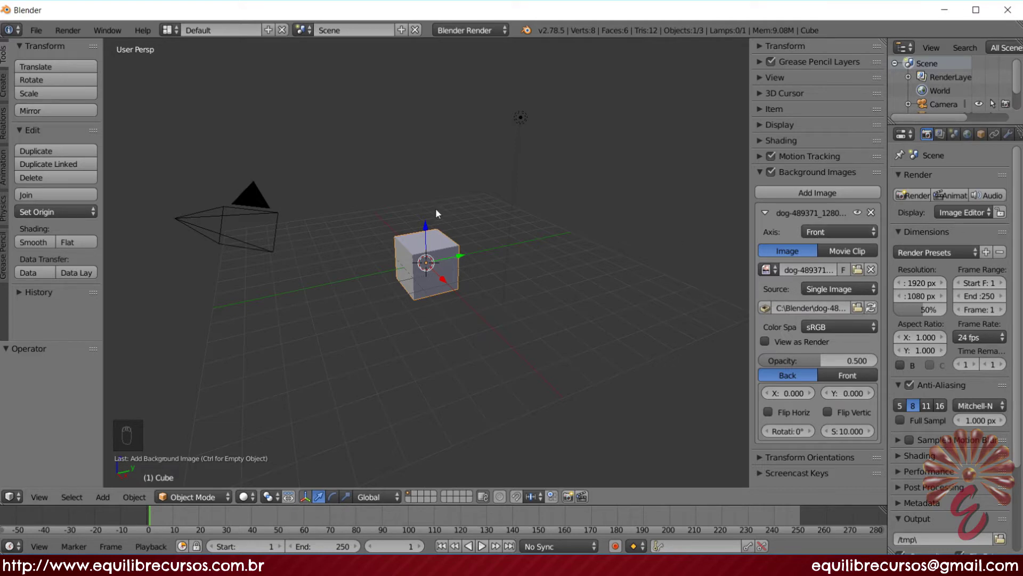
- View the dog reference in front orthographic view and zoom in on it
{"action": "key", "text": "KP_1"}
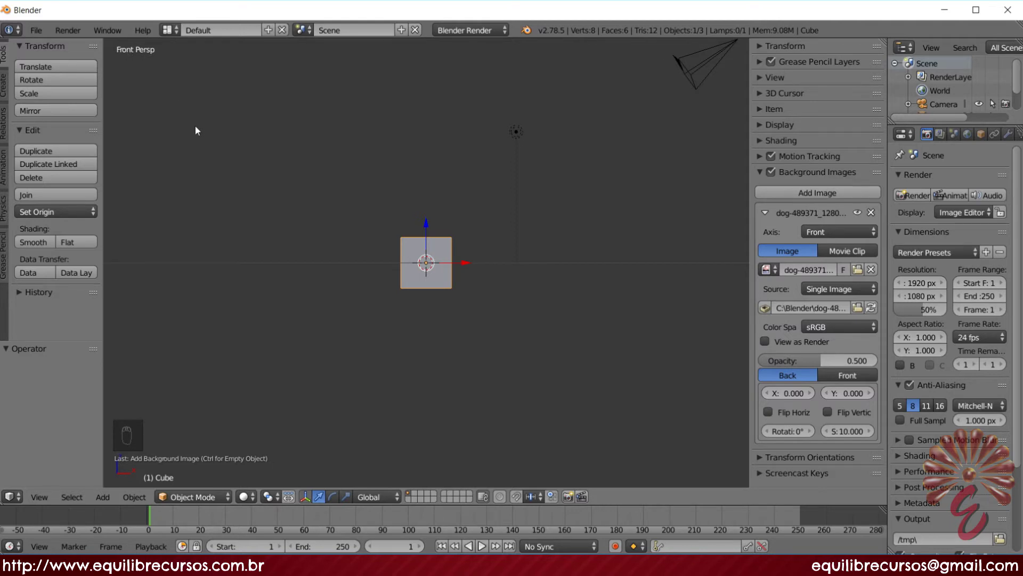
{"action": "key", "text": "KP_5"}
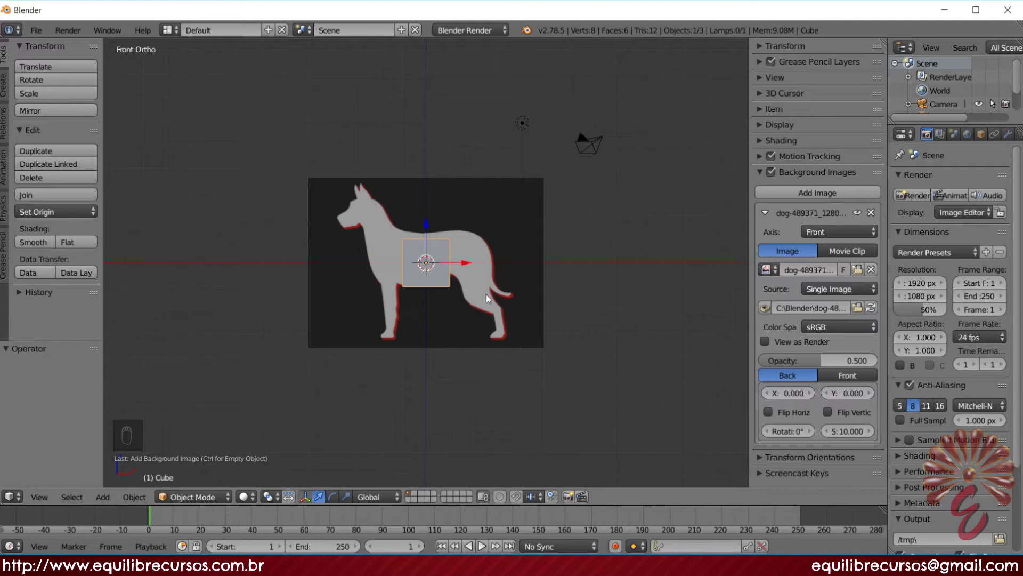
{"action": "left_click_drag", "start_coordinate": [474, 286], "coordinate": [559, 221]}
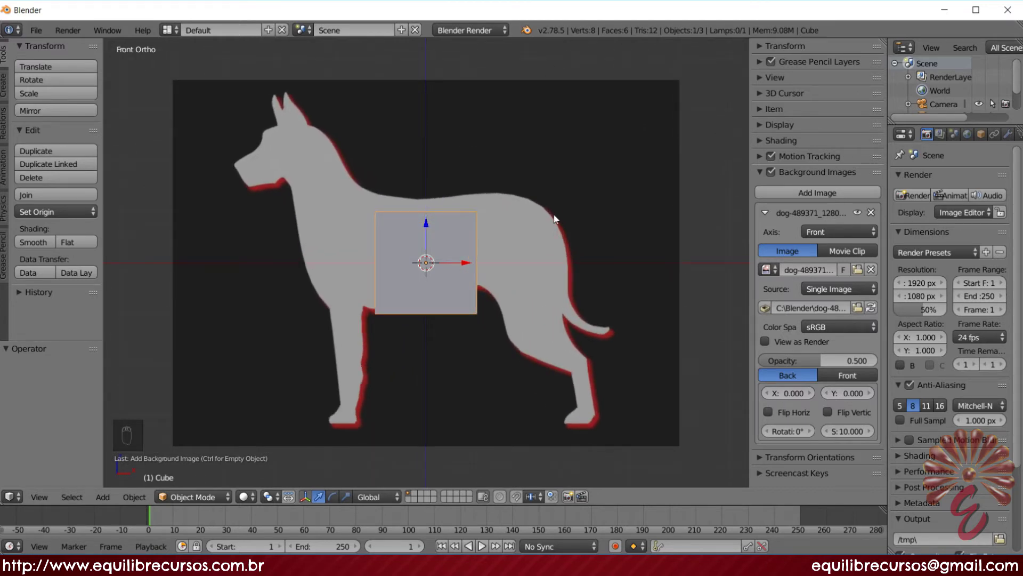
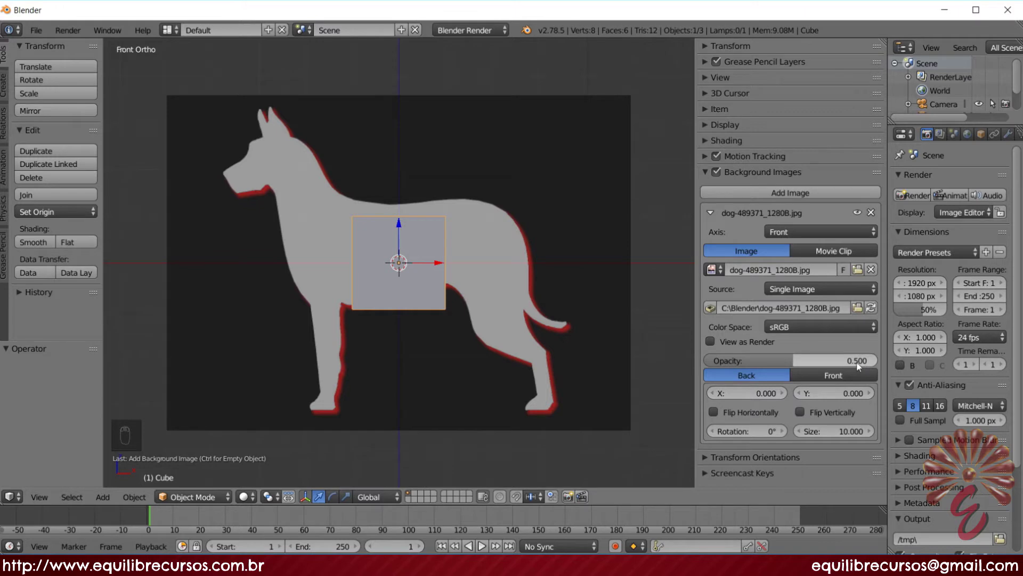
- Set the dog reference to full opacity, flip it horizontally and scale it to size 10
{"action": "left_click_drag", "start_coordinate": [804, 365], "coordinate": [891, 367]}
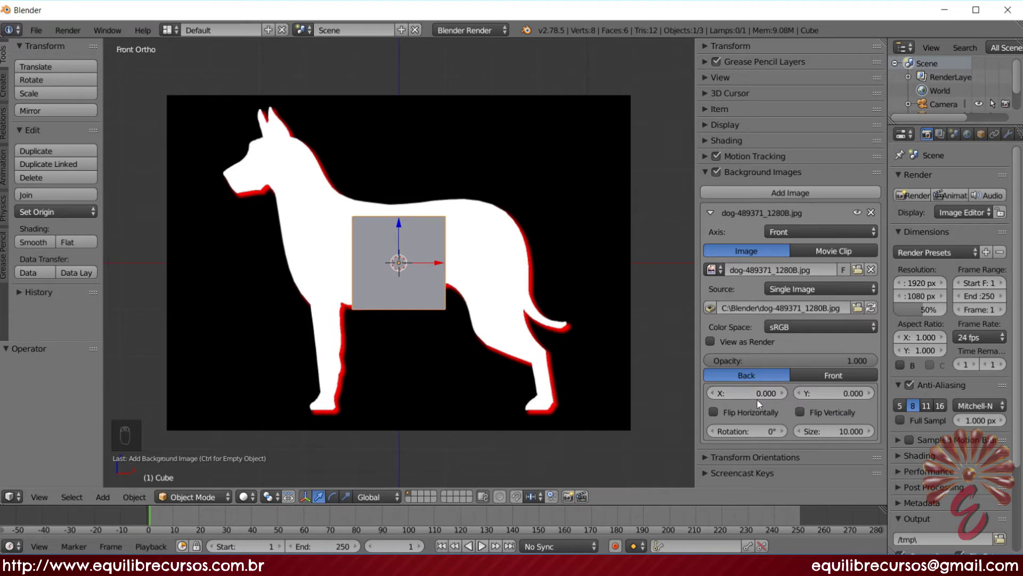
{"action": "left_click_drag", "start_coordinate": [742, 398], "coordinate": [762, 395]}
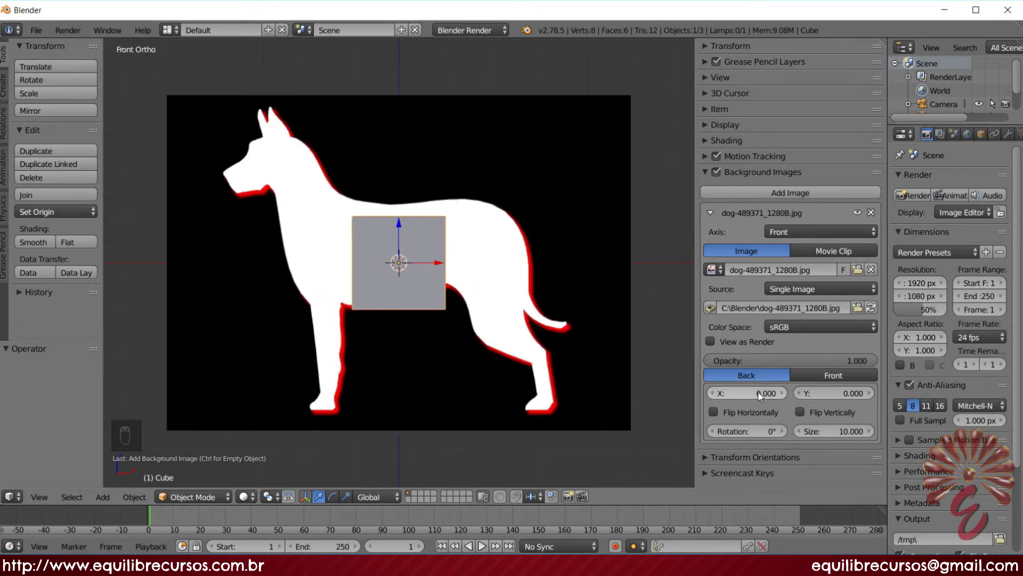
{"action": "left_click_drag", "start_coordinate": [822, 396], "coordinate": [832, 396]}
{"action": "left_click_drag", "start_coordinate": [810, 395], "coordinate": [718, 413]}
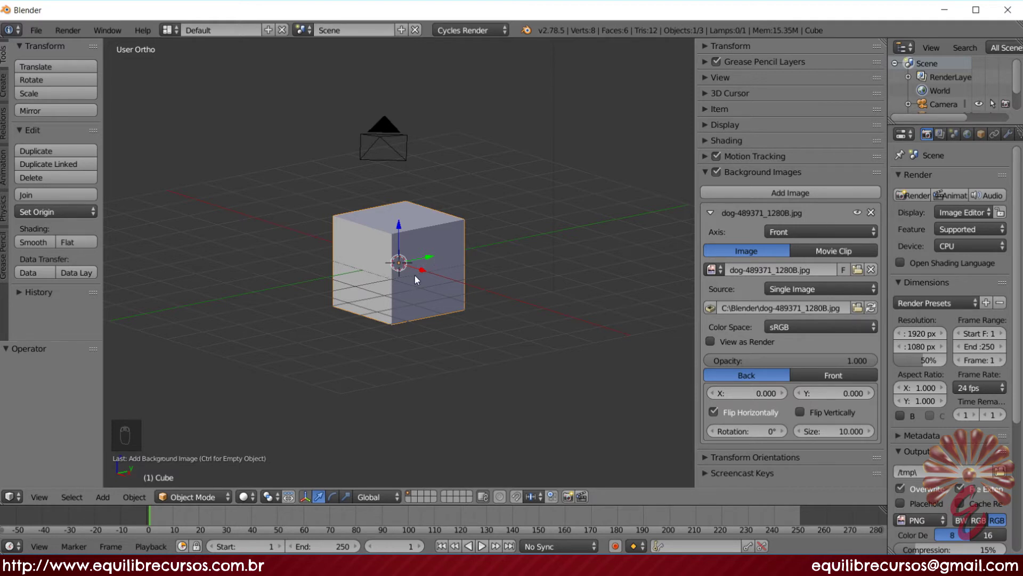
- Raise the cube so it sits over the dog's torso in the front view
{"action": "key", "text": "KP_1"}
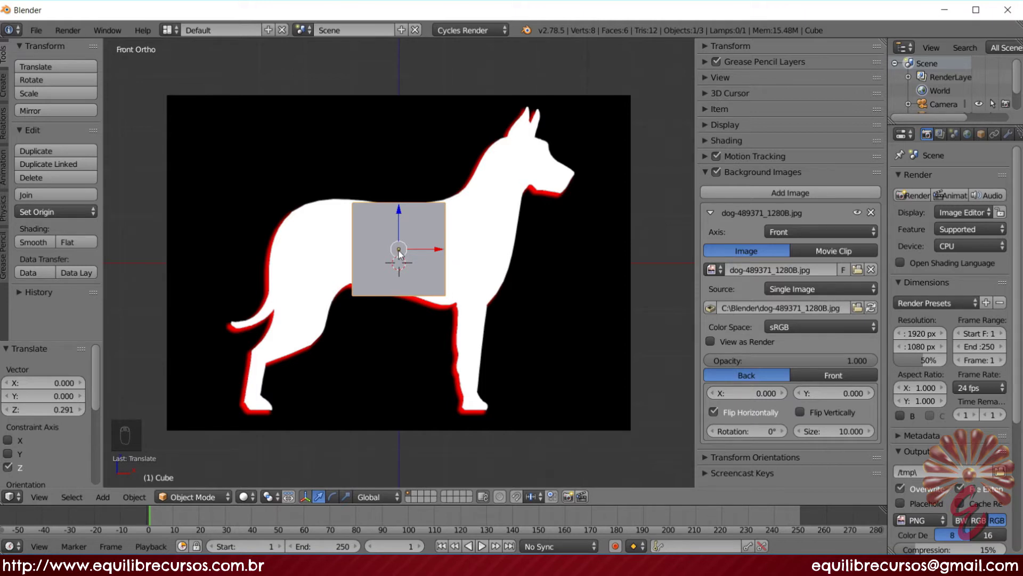
{"action": "left_click_drag", "start_coordinate": [403, 252], "coordinate": [528, 272]}
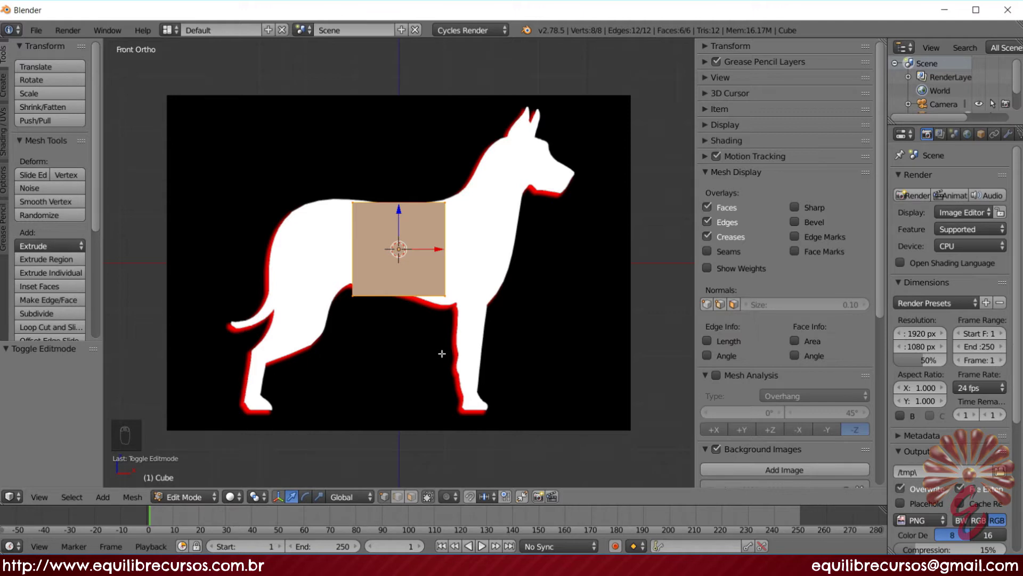
- Toggle out of and back into Edit Mode with the whole cube mesh selected
{"action": "key", "text": "Tab"}
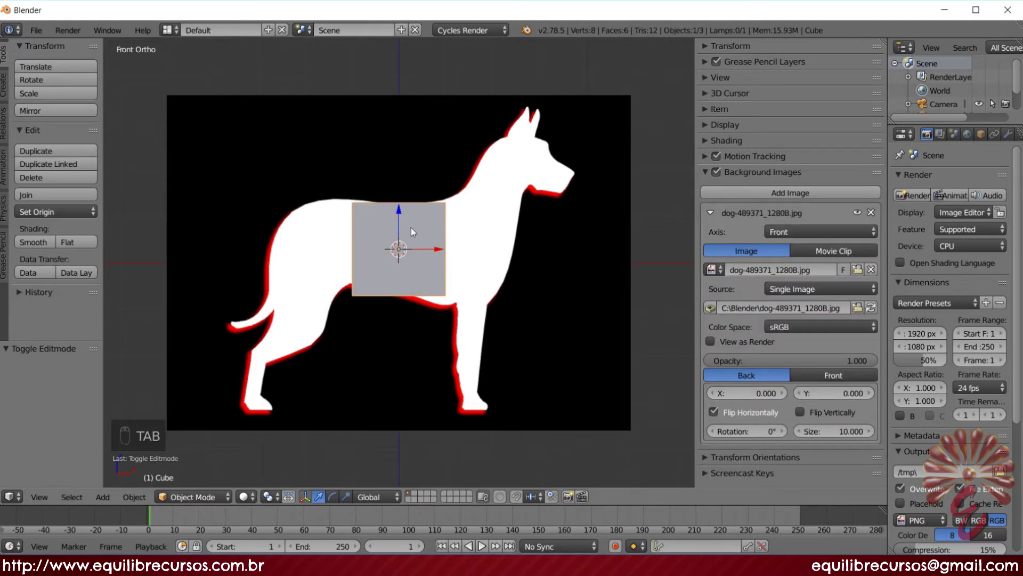
{"action": "key", "text": "Tab"}
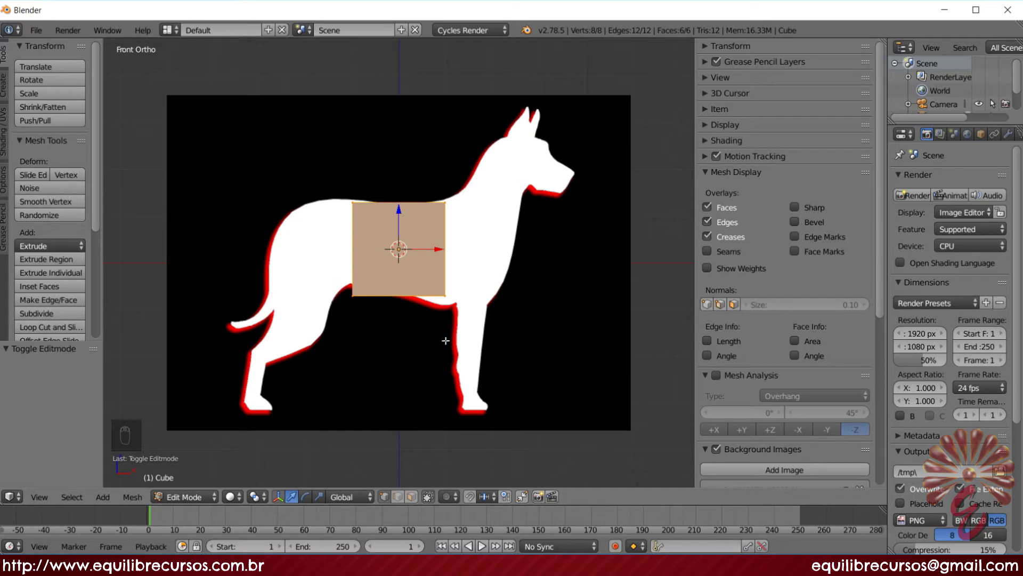
- Switch the viewport to solid shading in front view and hide the N sidebar
{"action": "key", "text": "z"}
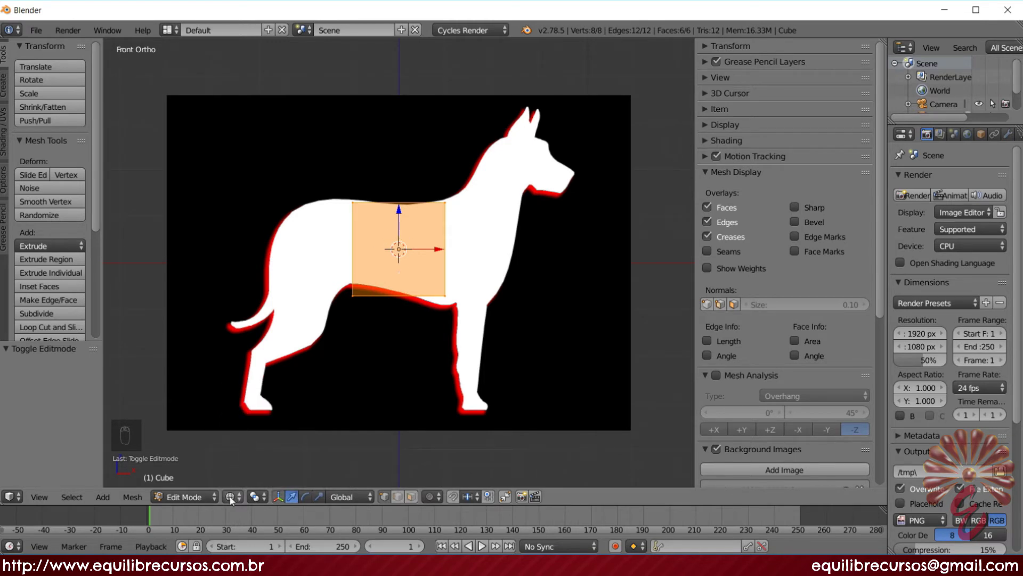
{"action": "left_click", "coordinate": [233, 497]}
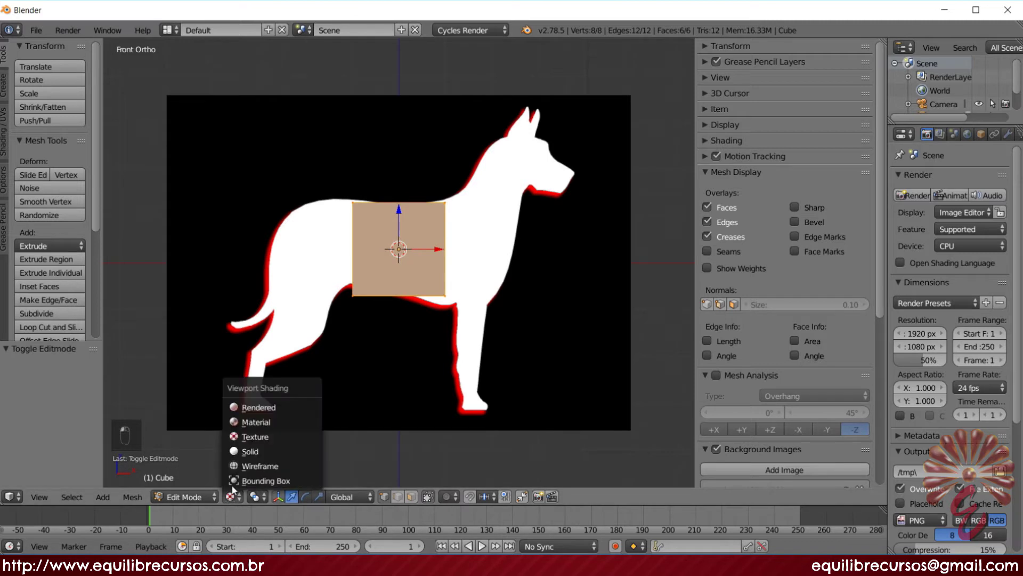
{"action": "left_click", "coordinate": [254, 453]}
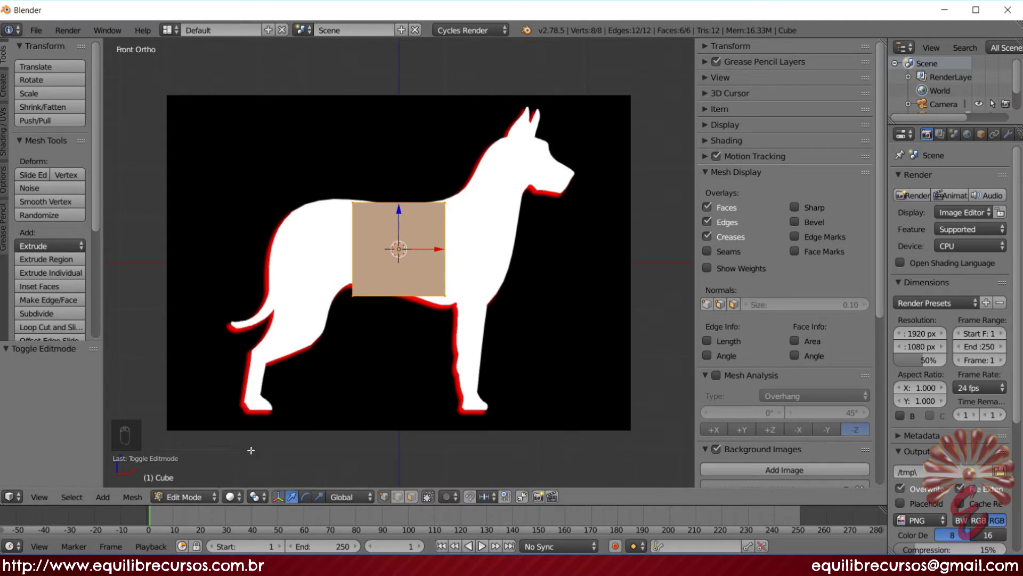
{"action": "left_click_drag", "start_coordinate": [230, 501], "coordinate": [244, 471]}
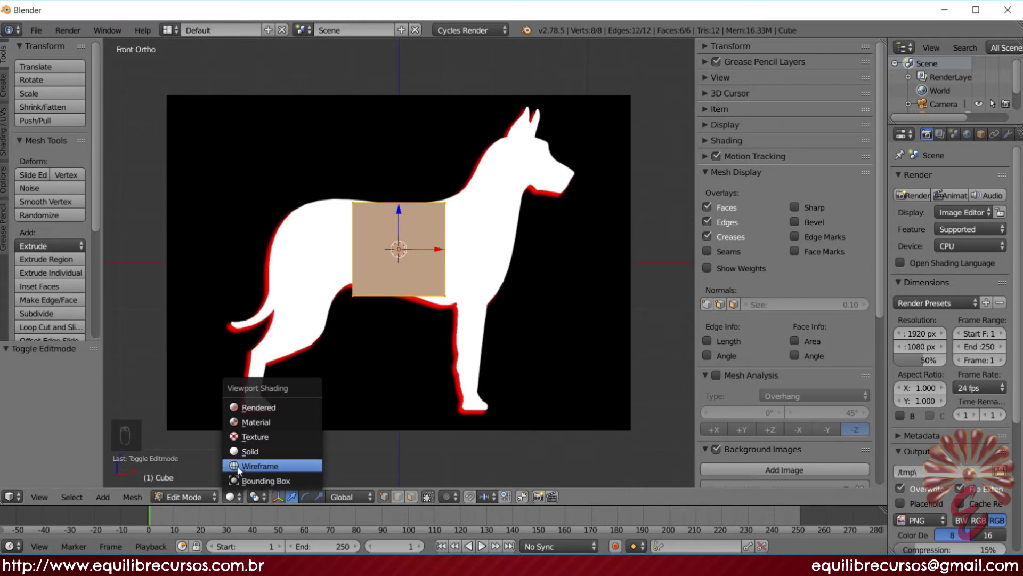
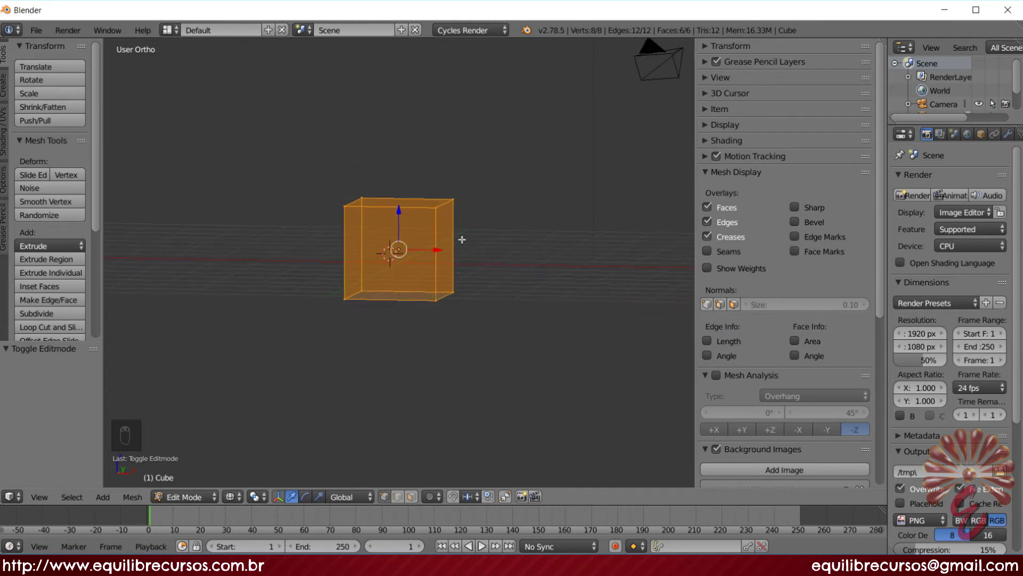
{"action": "key", "text": "KP_1"}
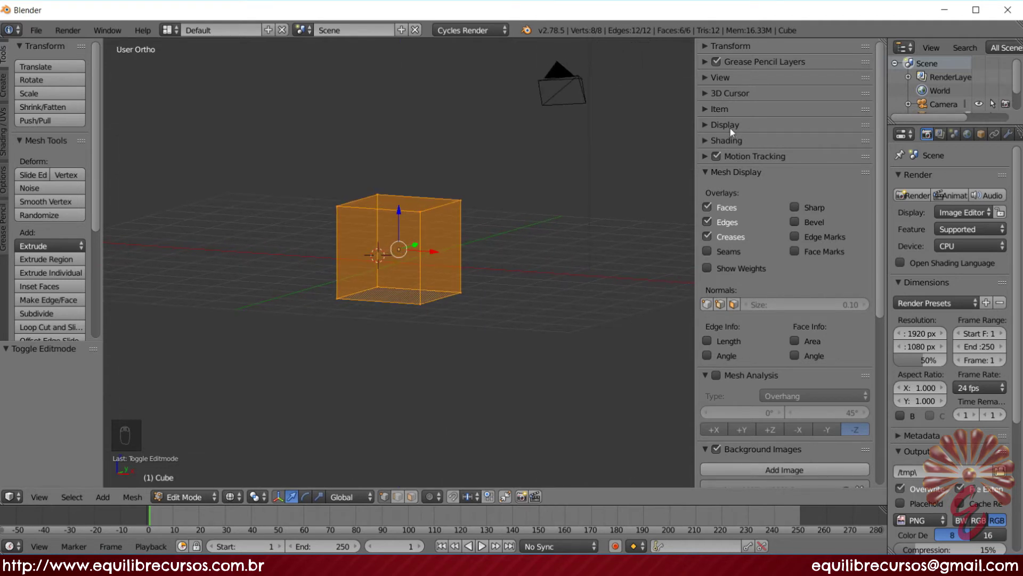
{"action": "key", "text": "n"}
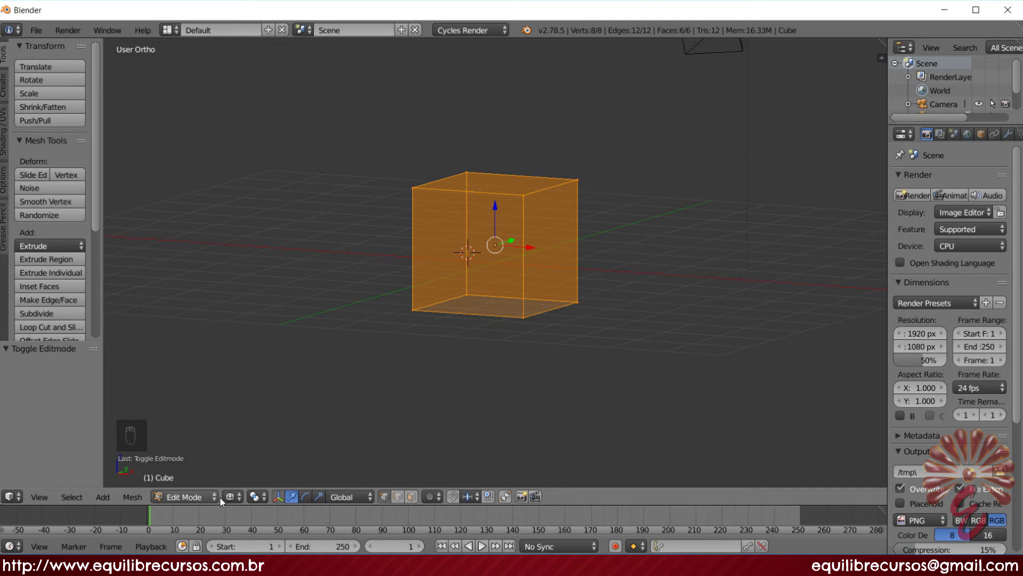
- Preview a vertical loop cut around the middle of the cube from an angled view
{"action": "left_click_drag", "start_coordinate": [236, 501], "coordinate": [265, 453]}
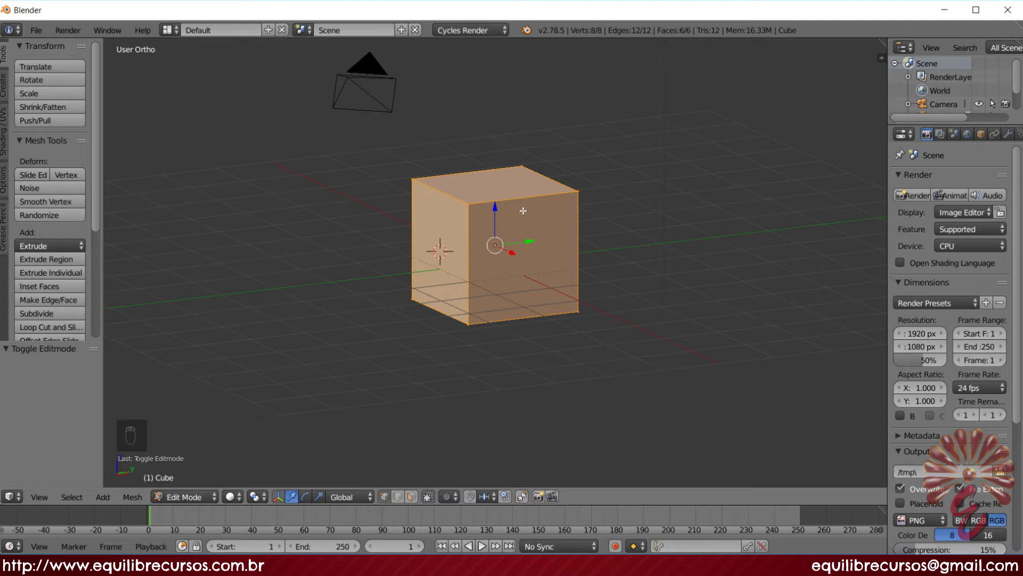
{"action": "key", "text": "ctrl+r"}
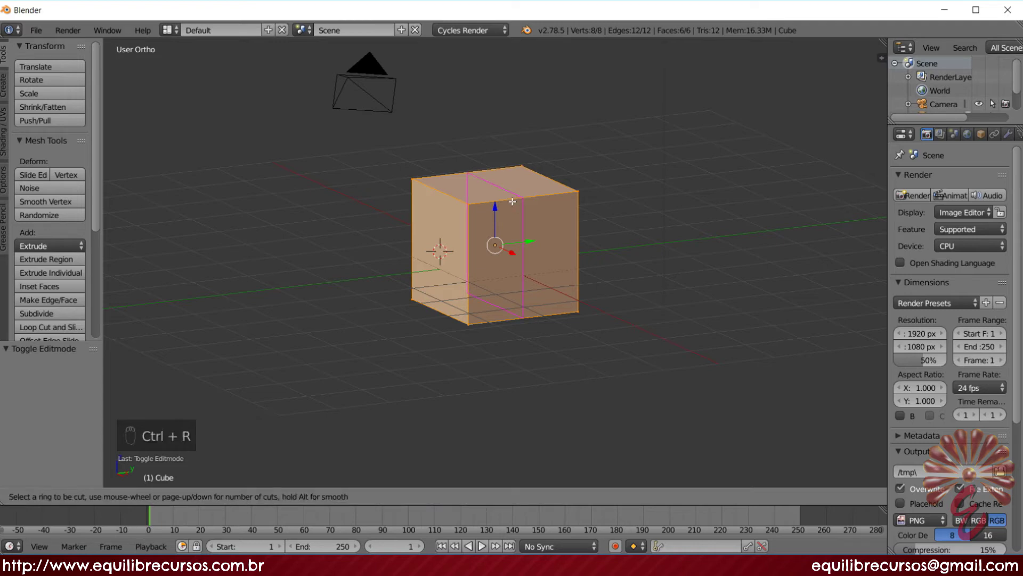
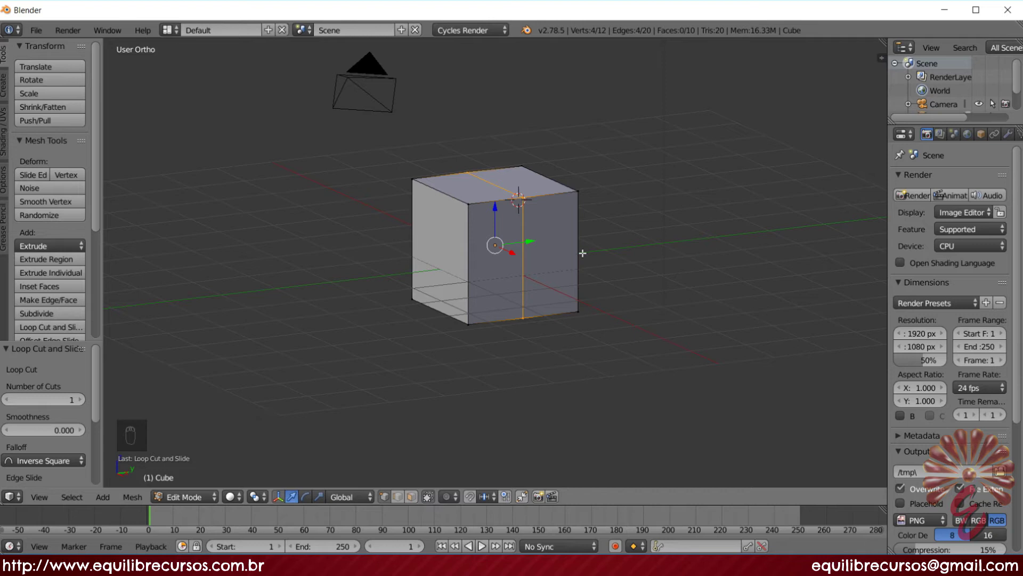
- Return to front view over the dog reference and deselect everything on the cube
{"action": "key", "text": "KP_1"}
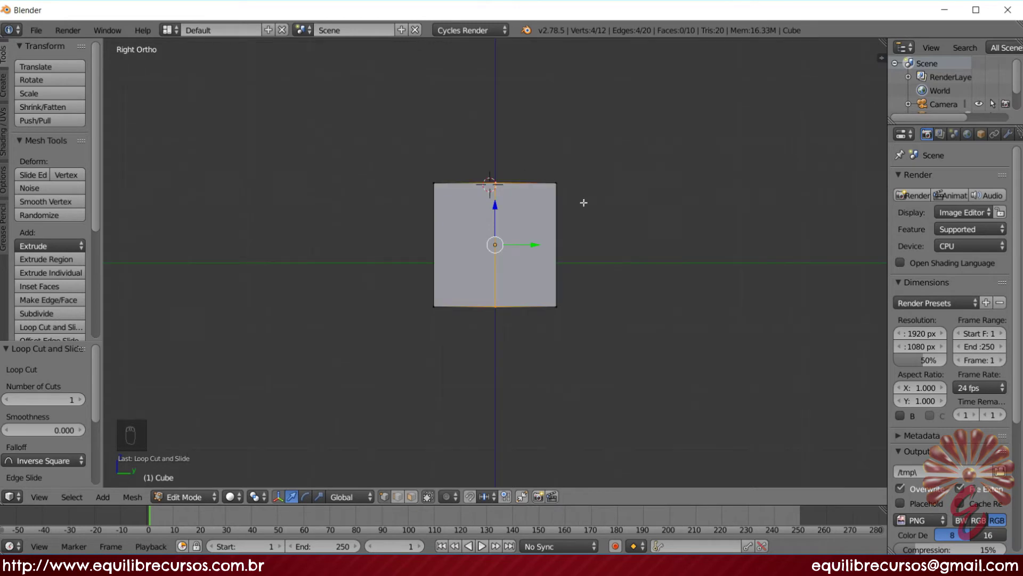
{"action": "key", "text": "a"}
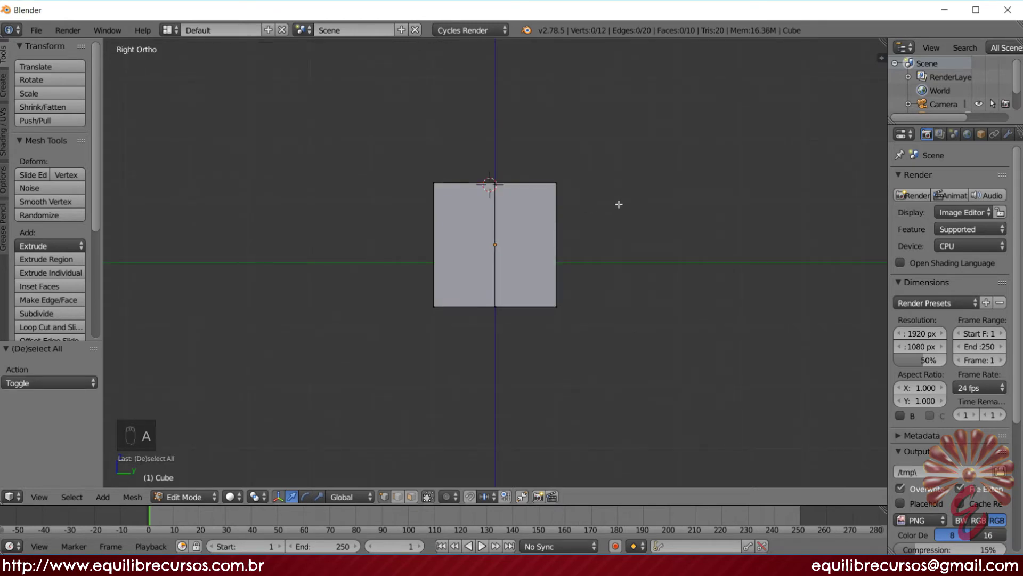
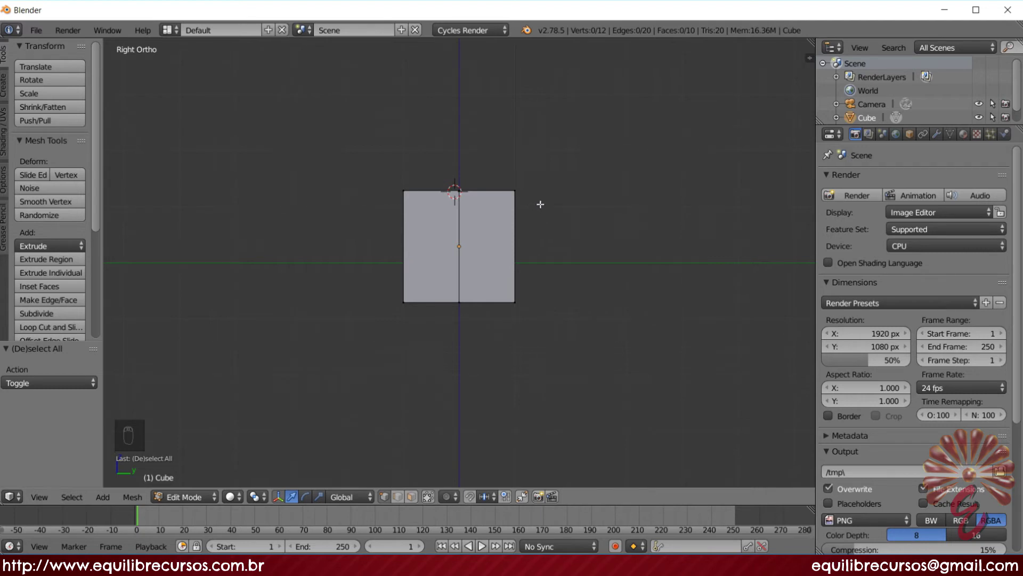
- Box-select one half of the cube's vertices in side view and delete them as Vertices
{"action": "key", "text": "b"}
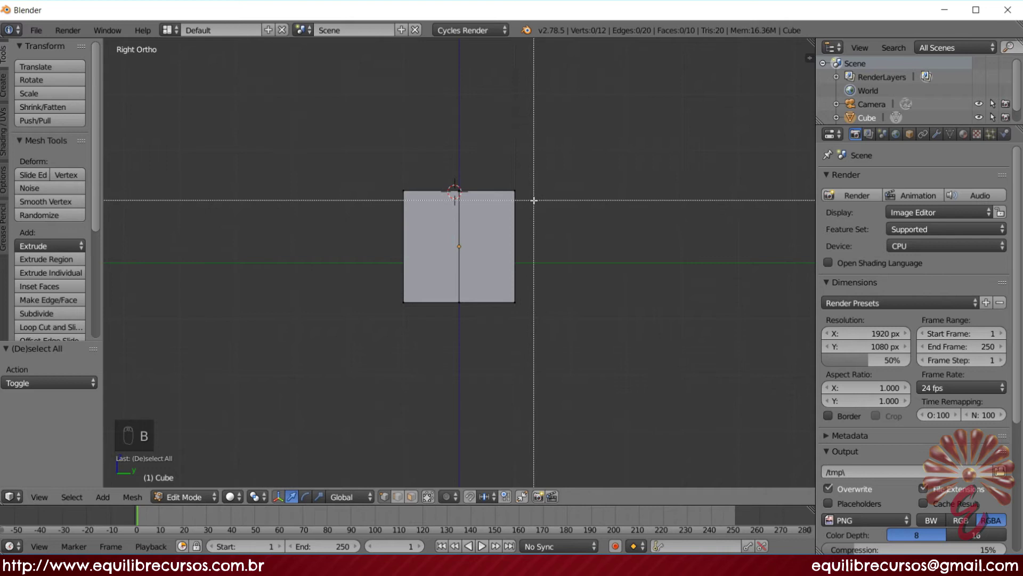
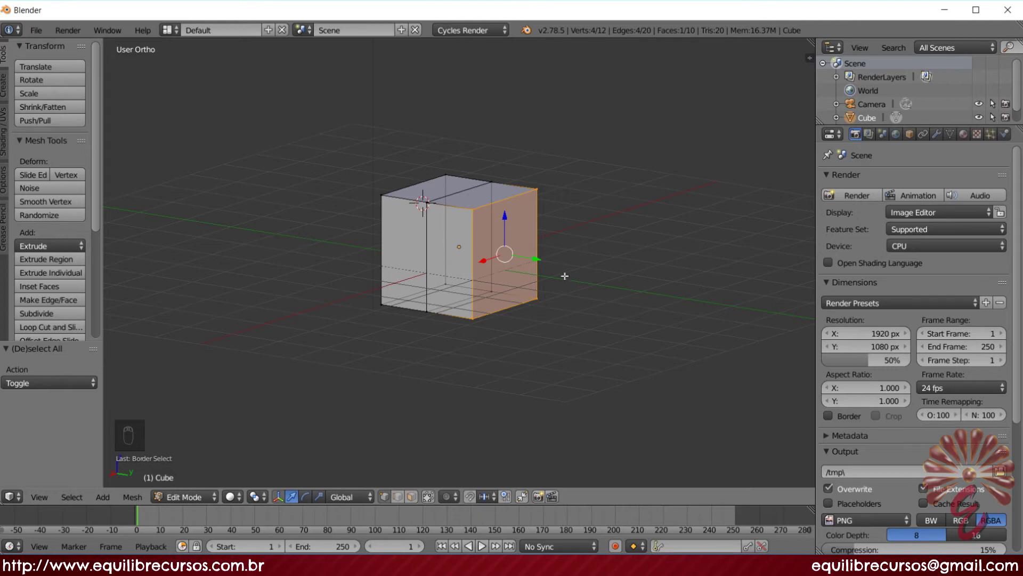
{"action": "key", "text": "KP_3"}
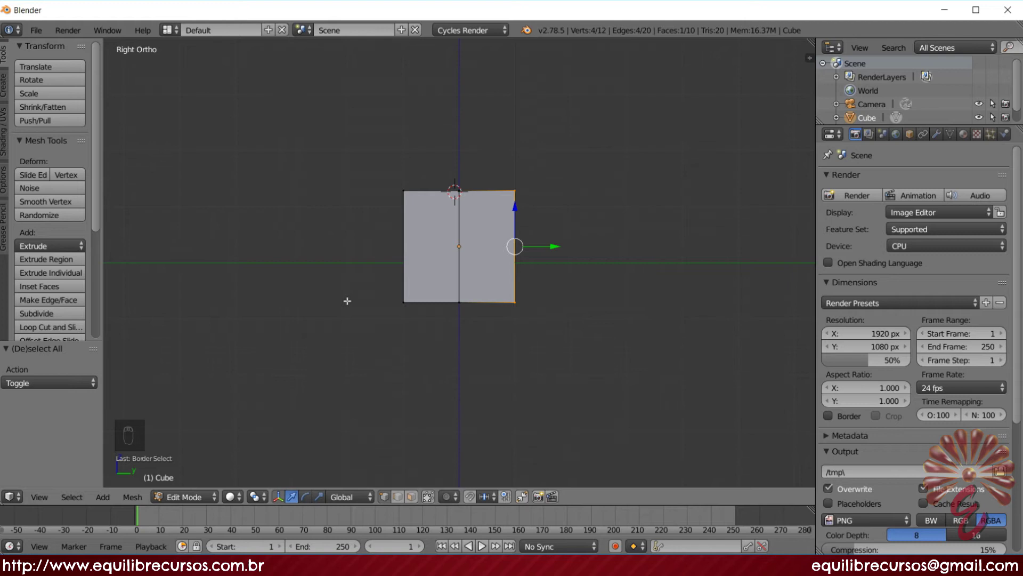
{"action": "key", "text": "x"}
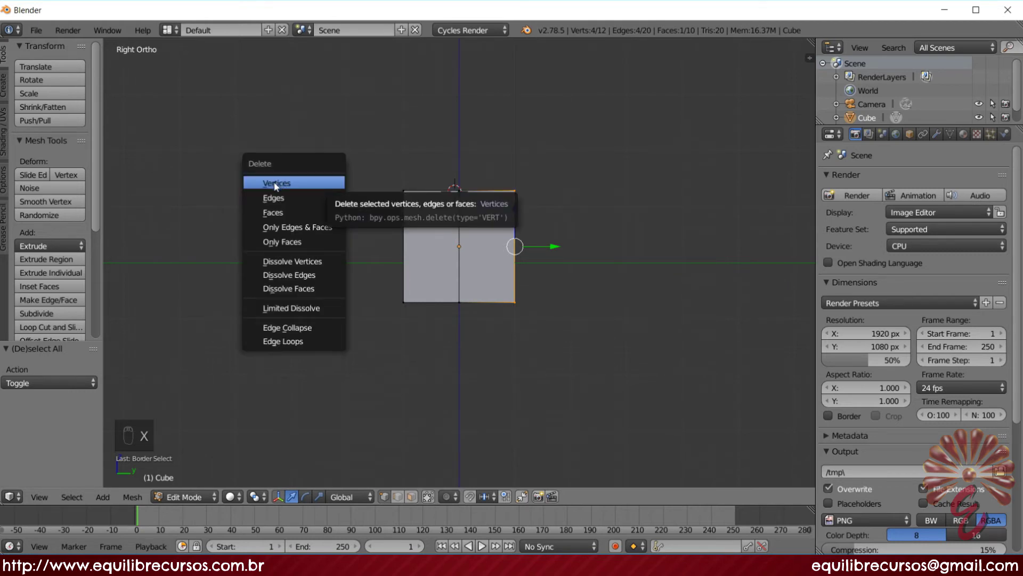
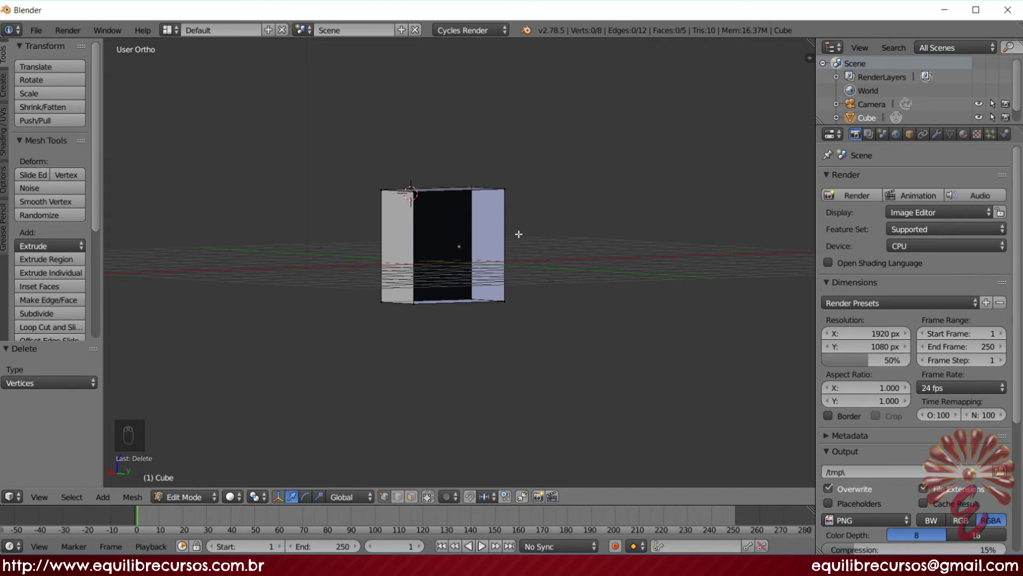
- Add a Mirror modifier to the remaining half-cube from the Modifiers list
{"action": "key", "text": "KP_3"}
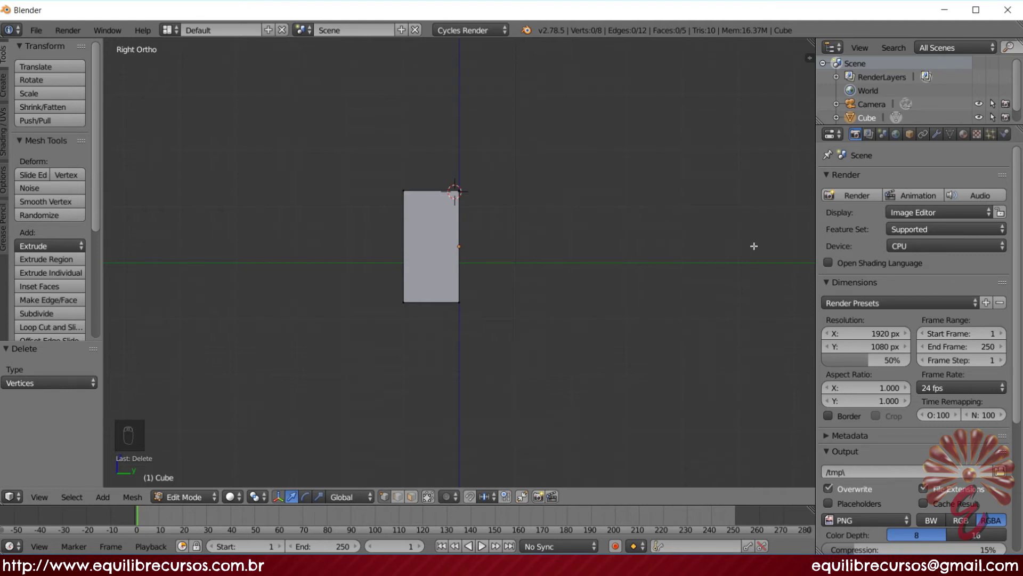
{"action": "left_click_drag", "start_coordinate": [940, 139], "coordinate": [941, 139]}
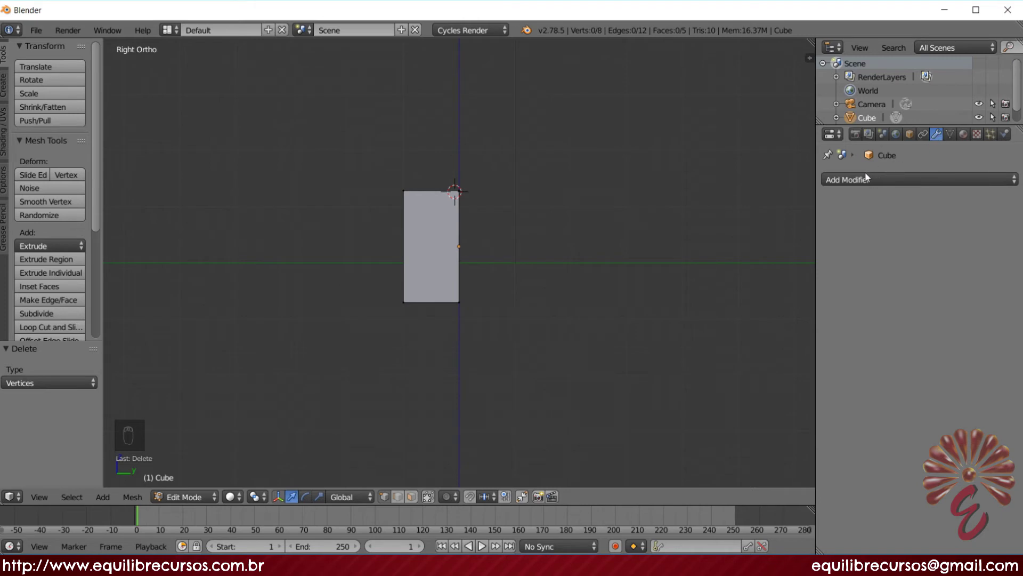
{"action": "left_click_drag", "start_coordinate": [866, 180], "coordinate": [866, 179]}
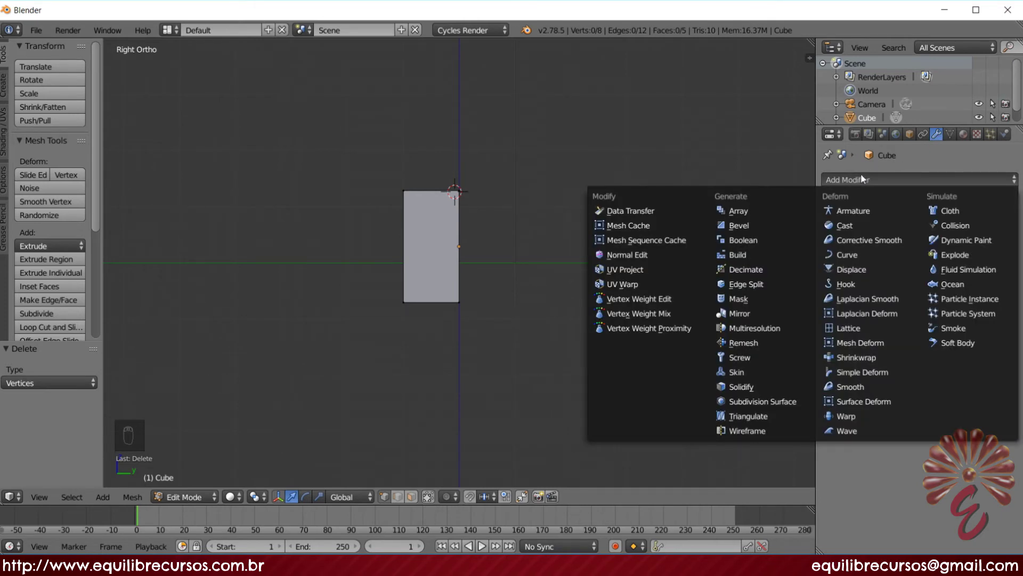
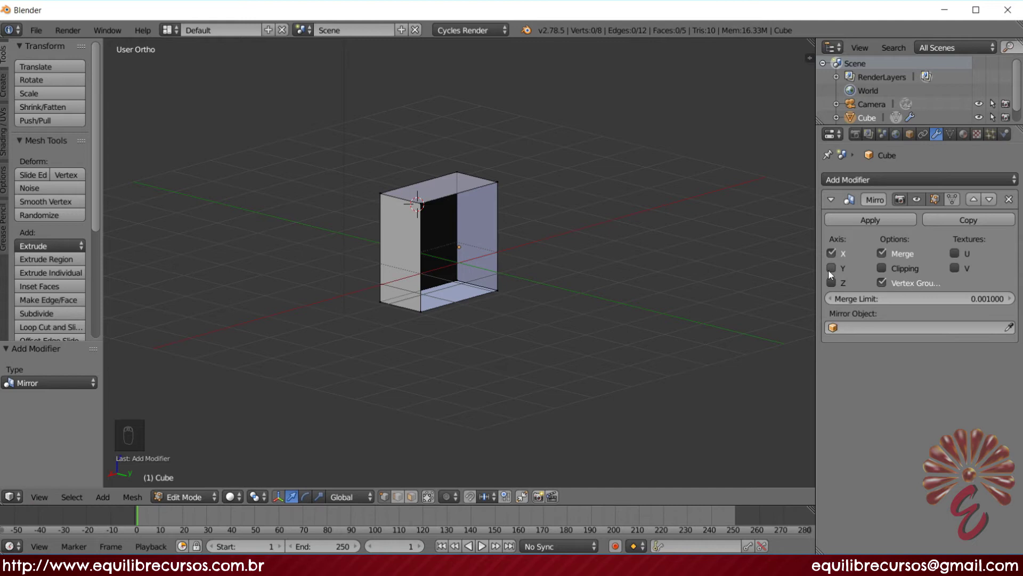
- Switch the Mirror modifier's axis from X to Y so the half mirrors into a full block
{"action": "key", "text": "KP_3"}
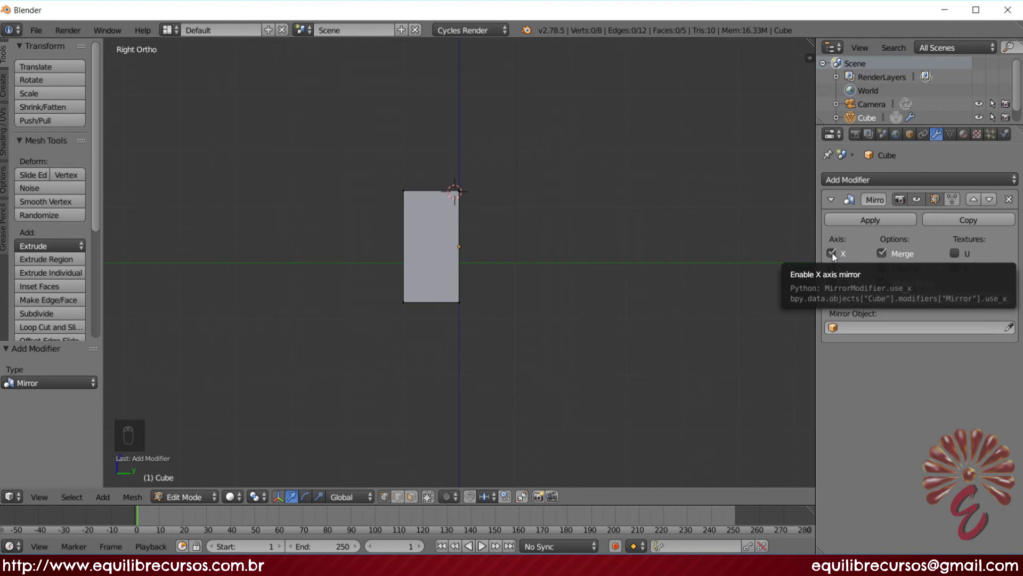
{"action": "left_click_drag", "start_coordinate": [835, 273], "coordinate": [838, 253]}
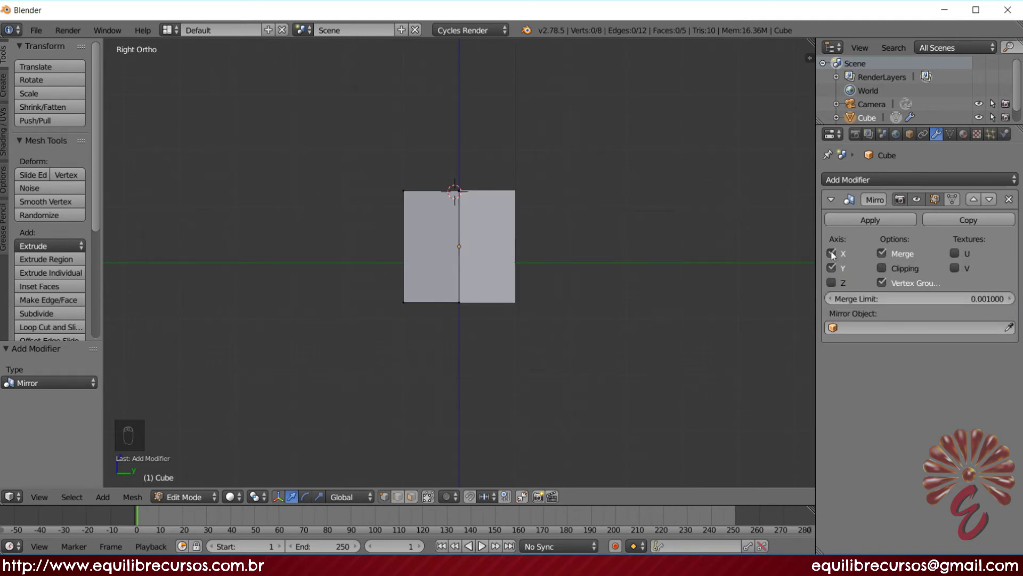
{"action": "left_click_drag", "start_coordinate": [835, 255], "coordinate": [858, 232]}
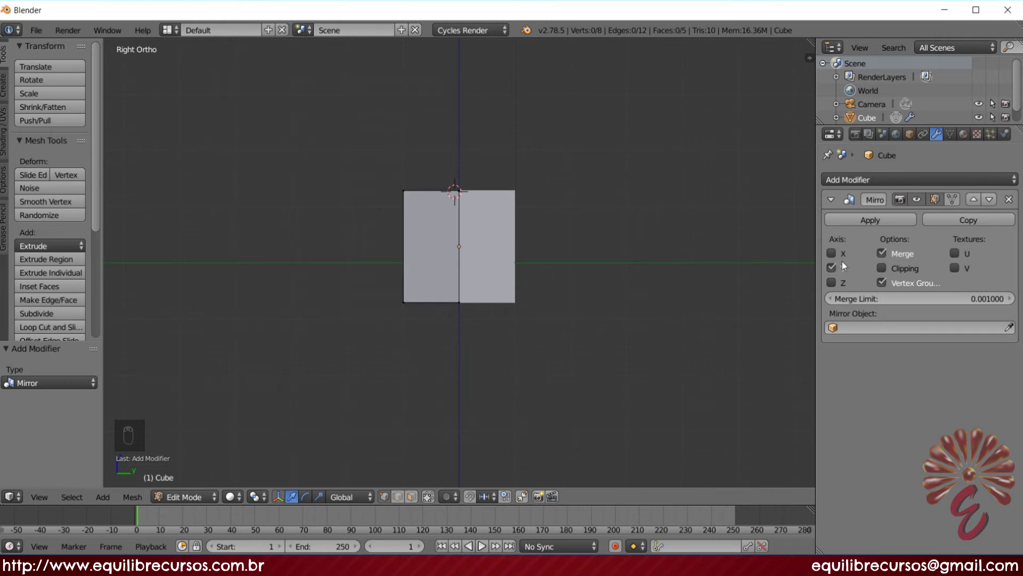
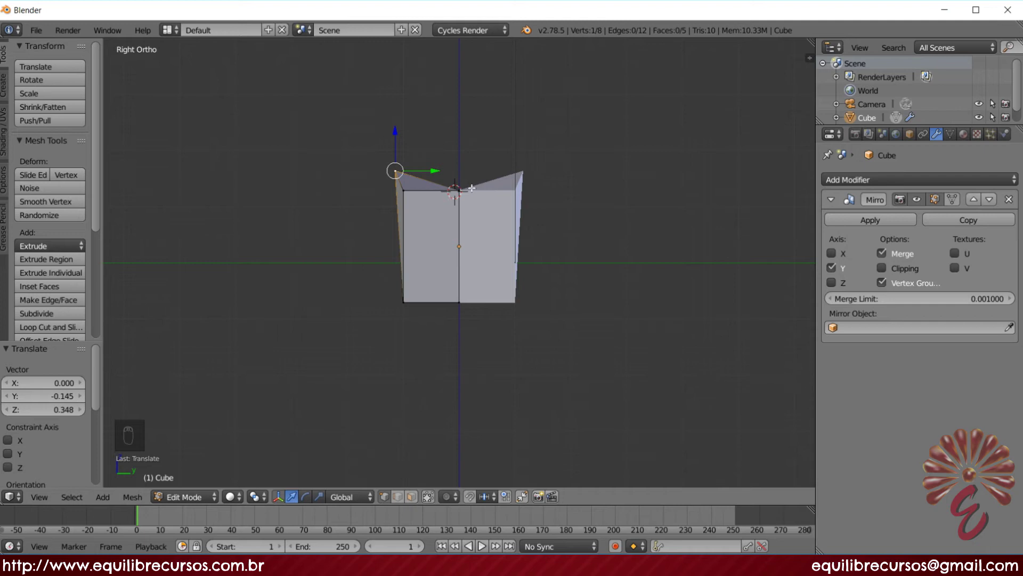
- Undo the stray vertex move and view the mirrored half-cube from the front over the dog reference
{"action": "key", "text": "ctrl+z"}
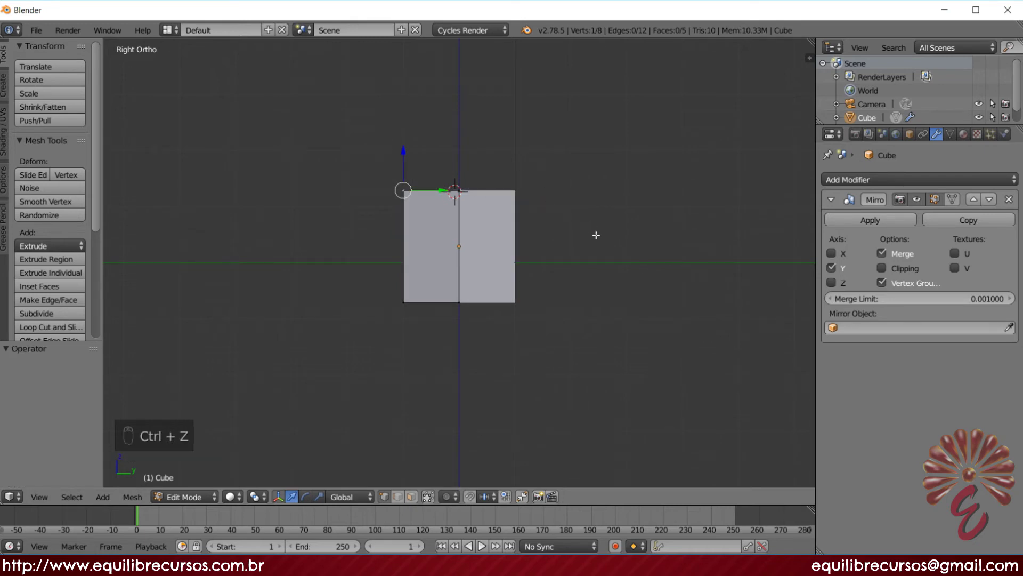
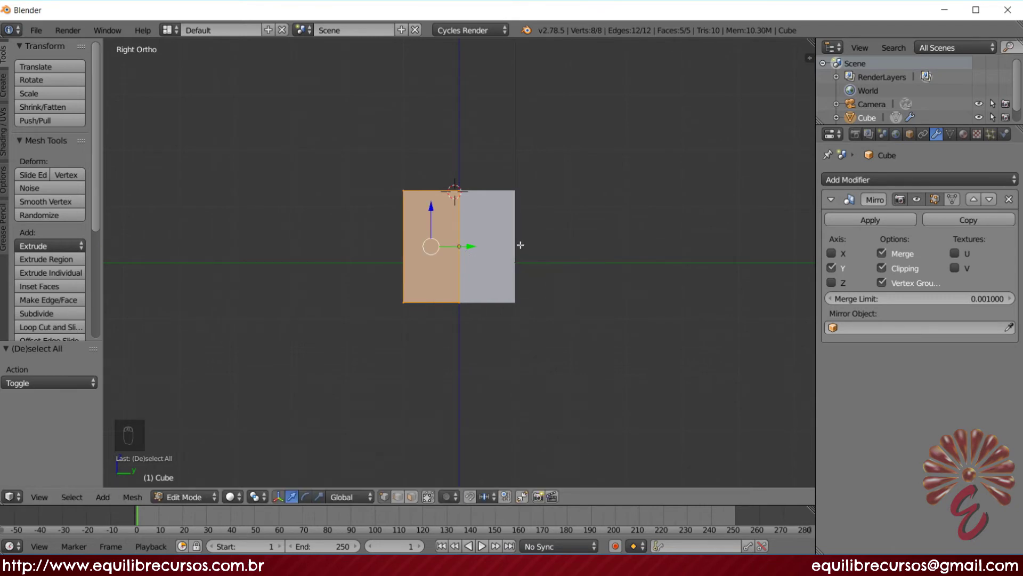
{"action": "key", "text": "KP_1"}
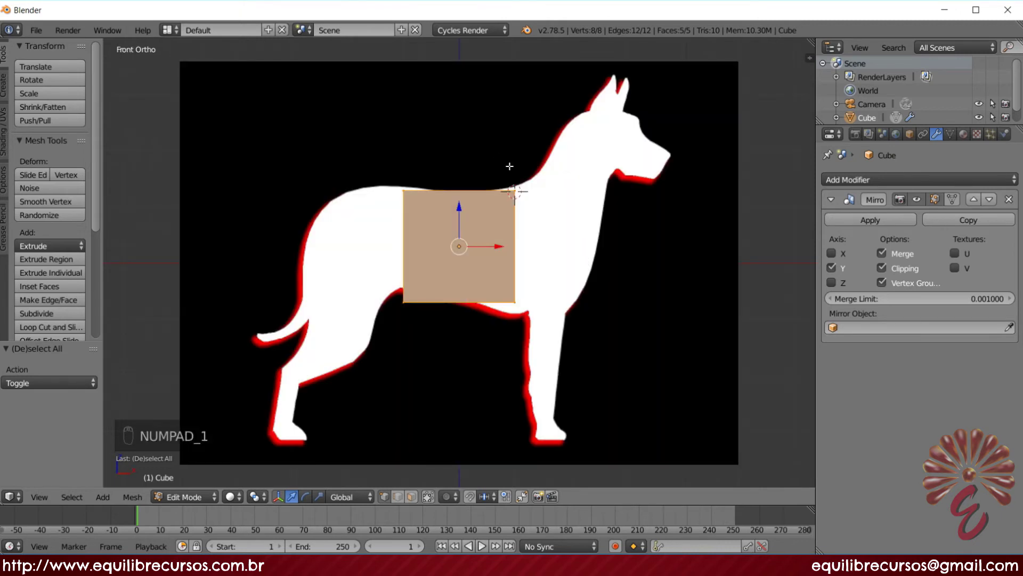
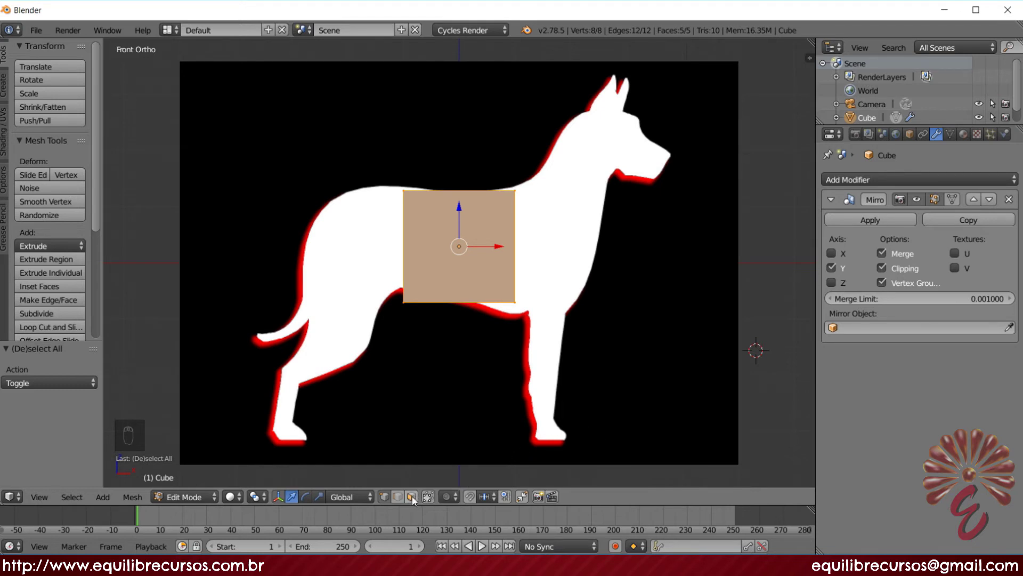
- Extrude the neck's end face upward, then move and shrink it to match the outline
{"action": "left_click", "coordinate": [415, 500]}
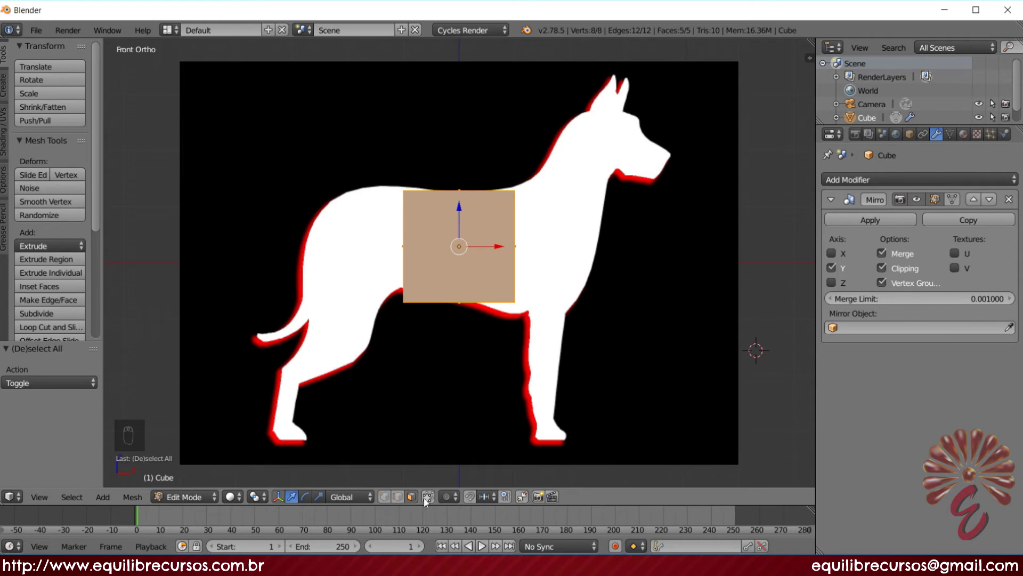
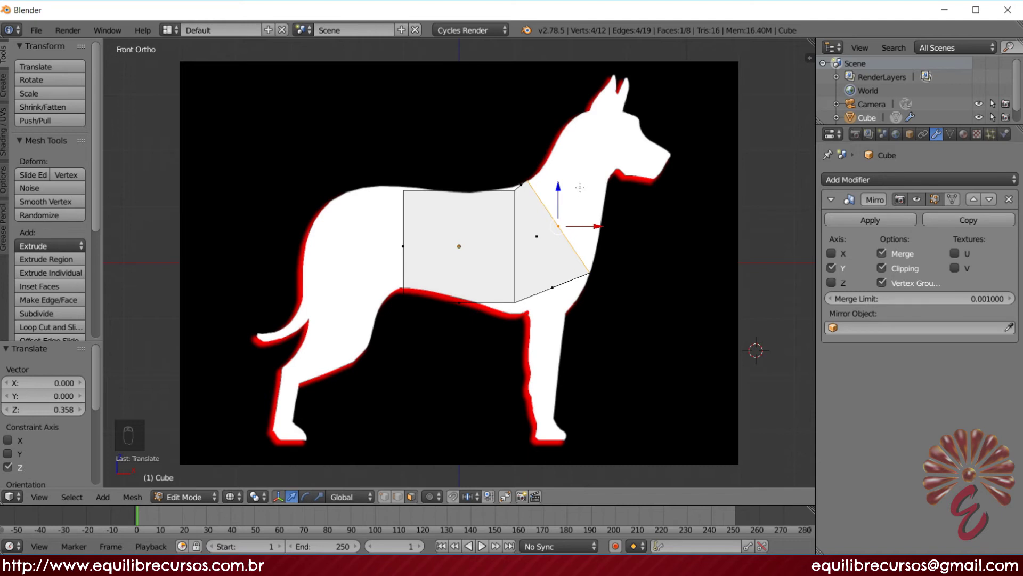
{"action": "key", "text": "e"}
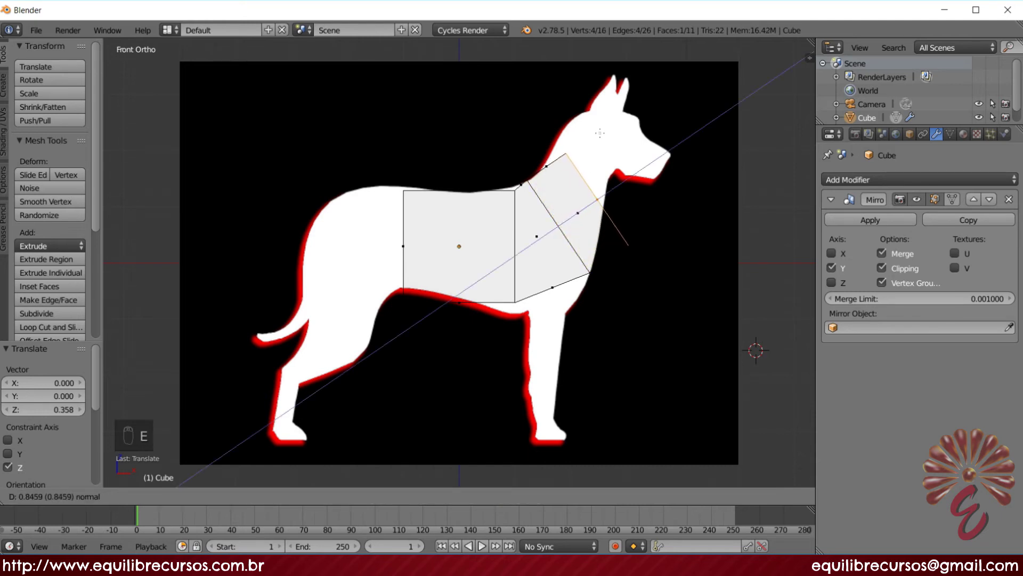
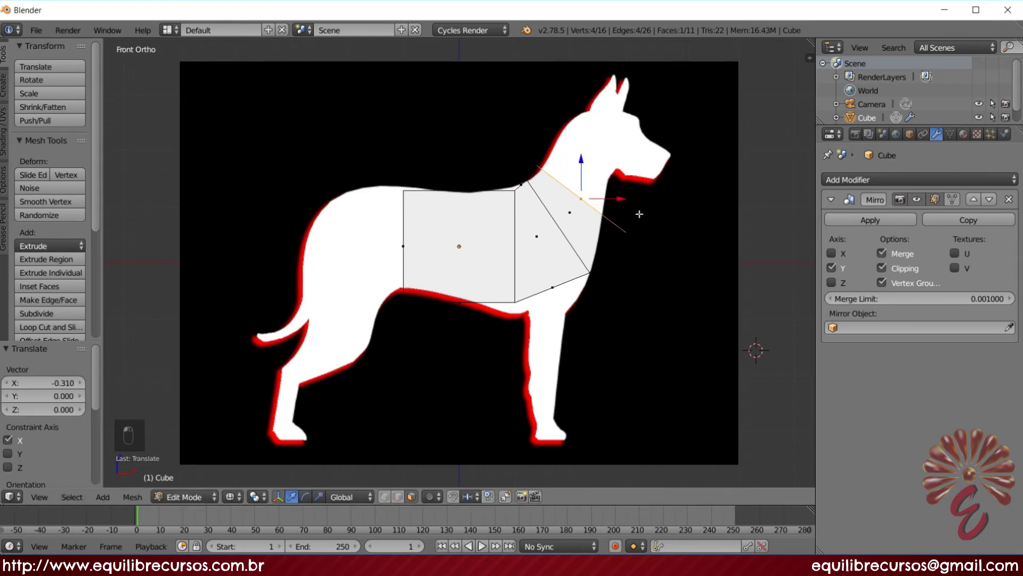
{"action": "key", "text": "g"}
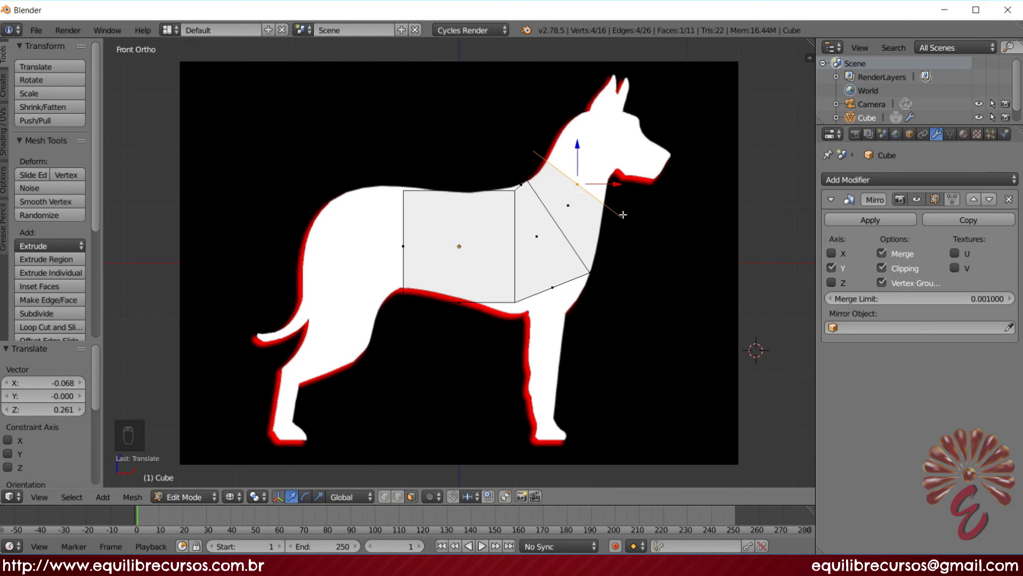
{"action": "key", "text": "s"}
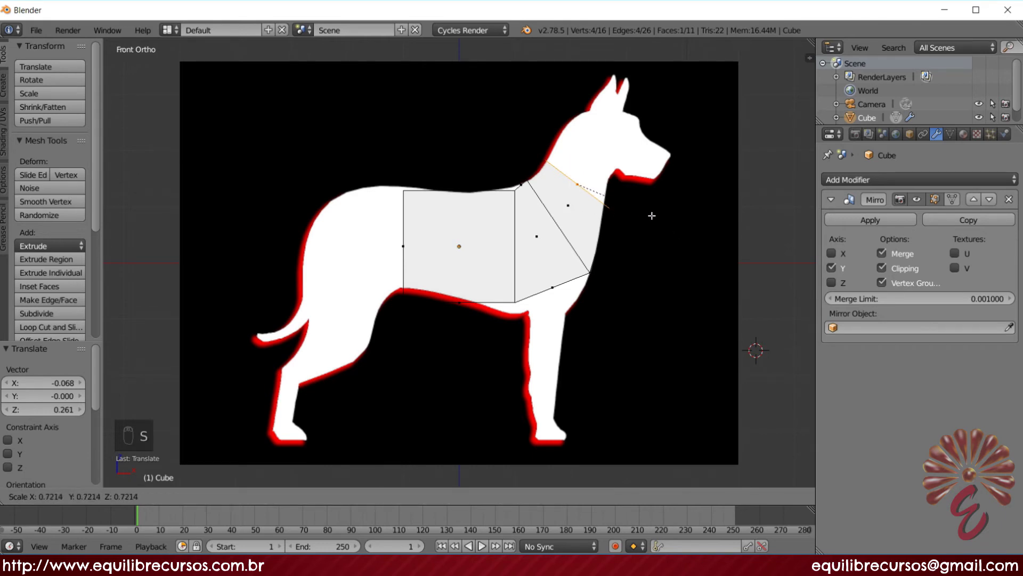
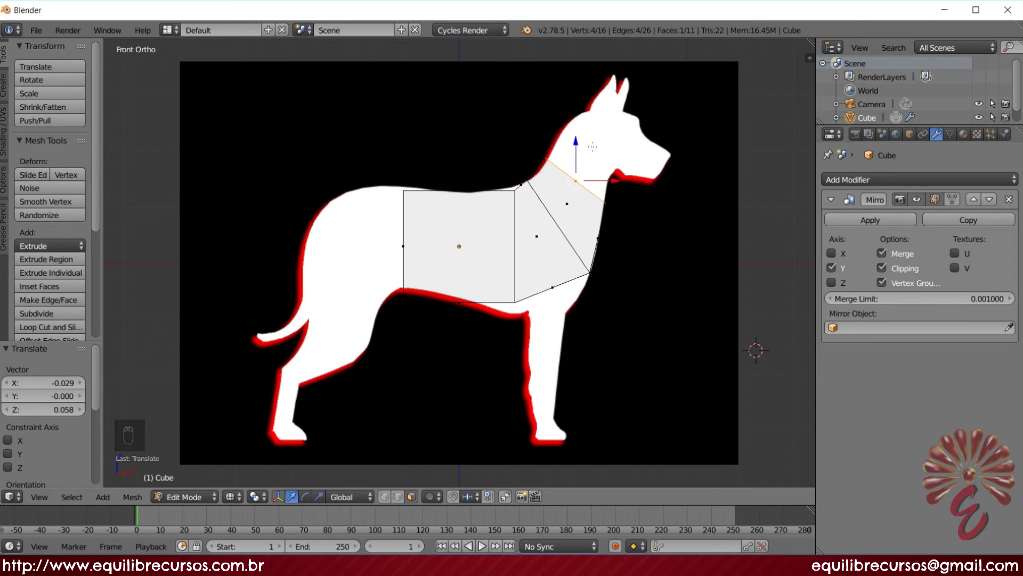
- Extrude a further neck section toward the head and rotate its end face along the outline
{"action": "key", "text": "e"}
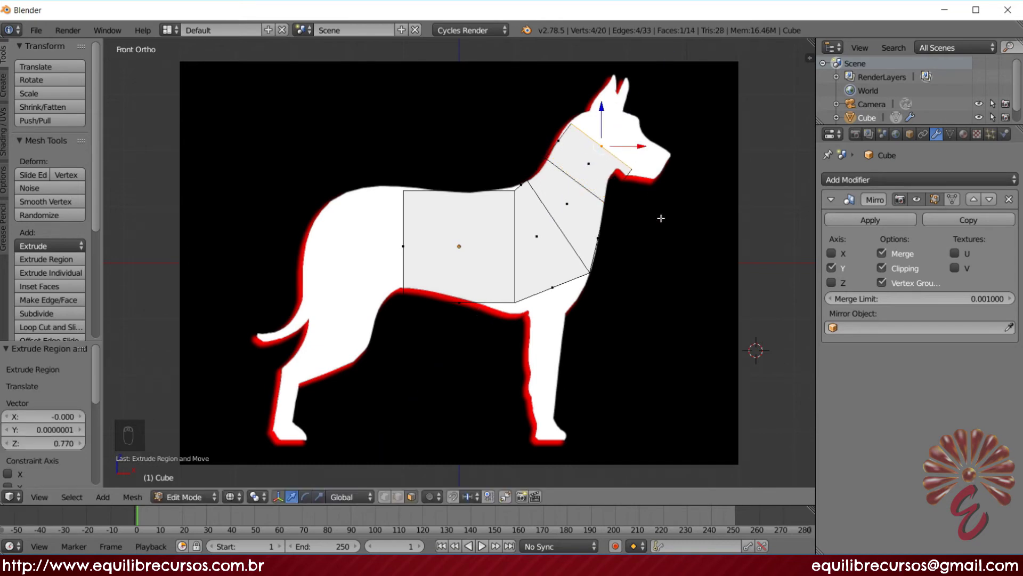
{"action": "key", "text": "r"}
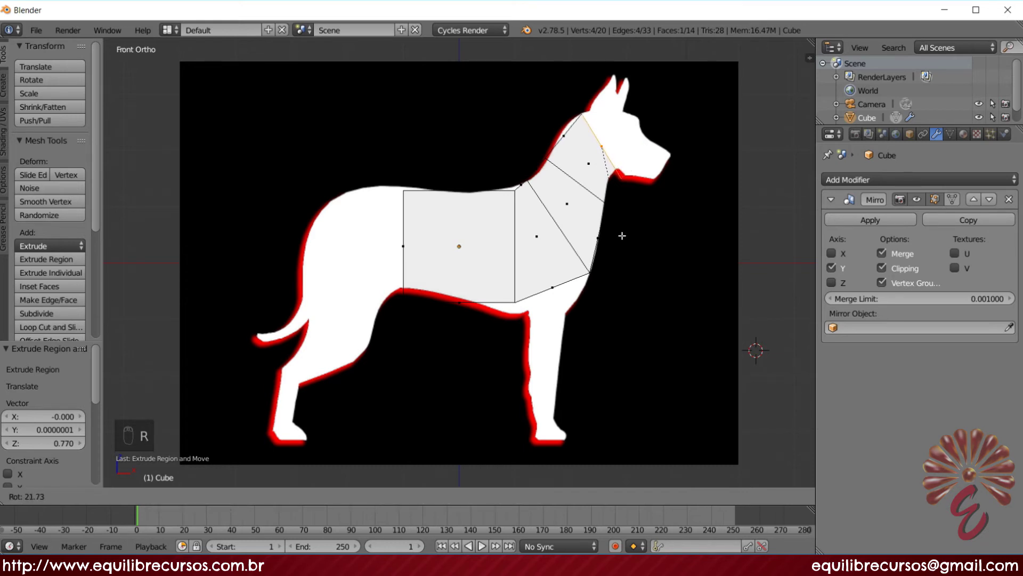
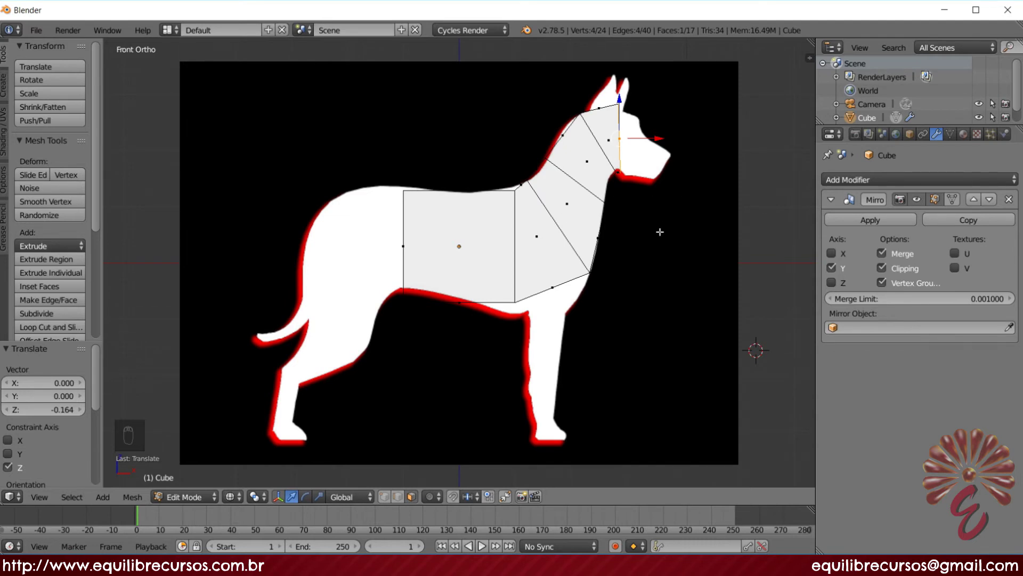
- Shrink the face at the head's base and tilt the new head section toward the muzzle
{"action": "key", "text": "s"}
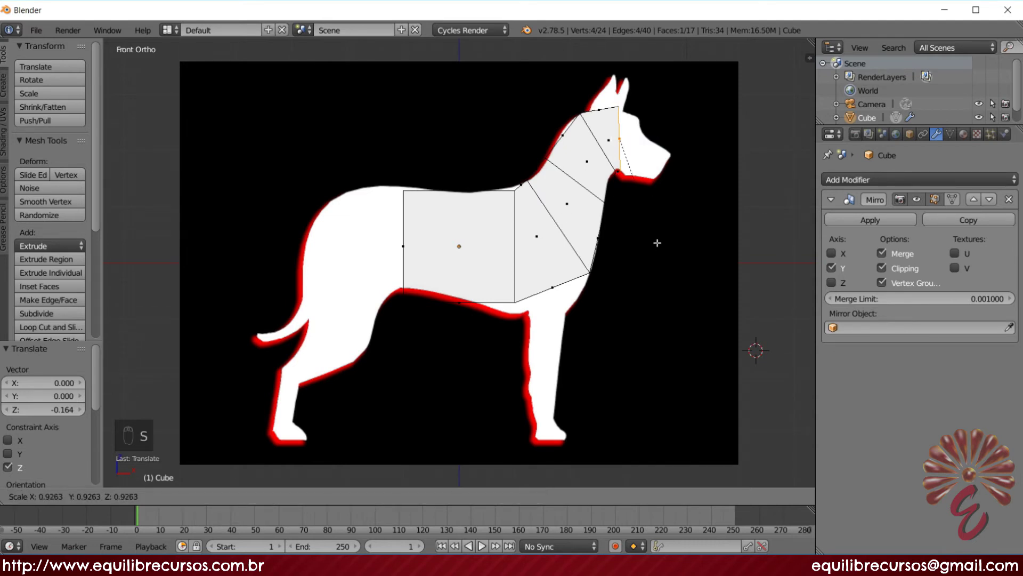
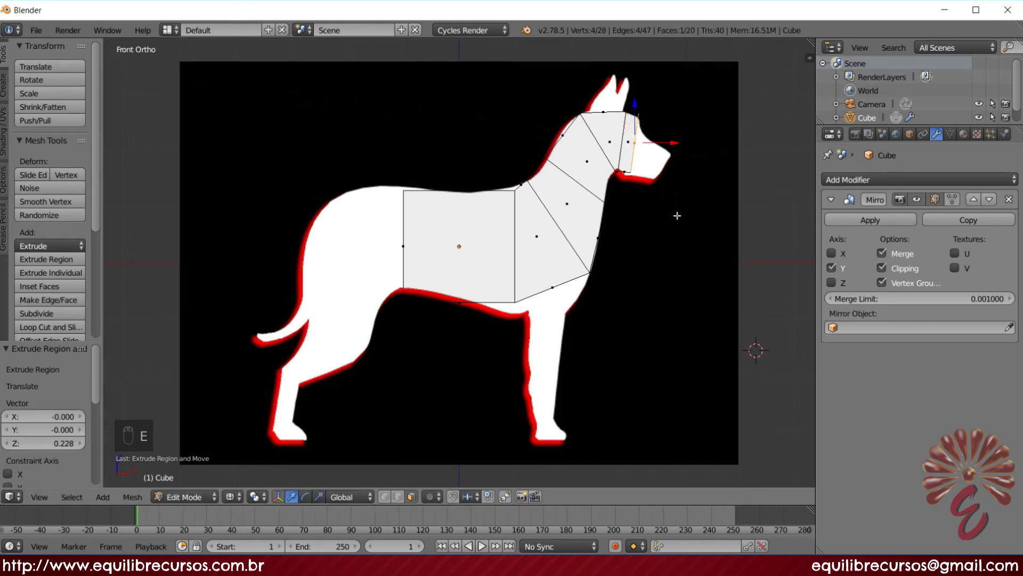
{"action": "key", "text": "r"}
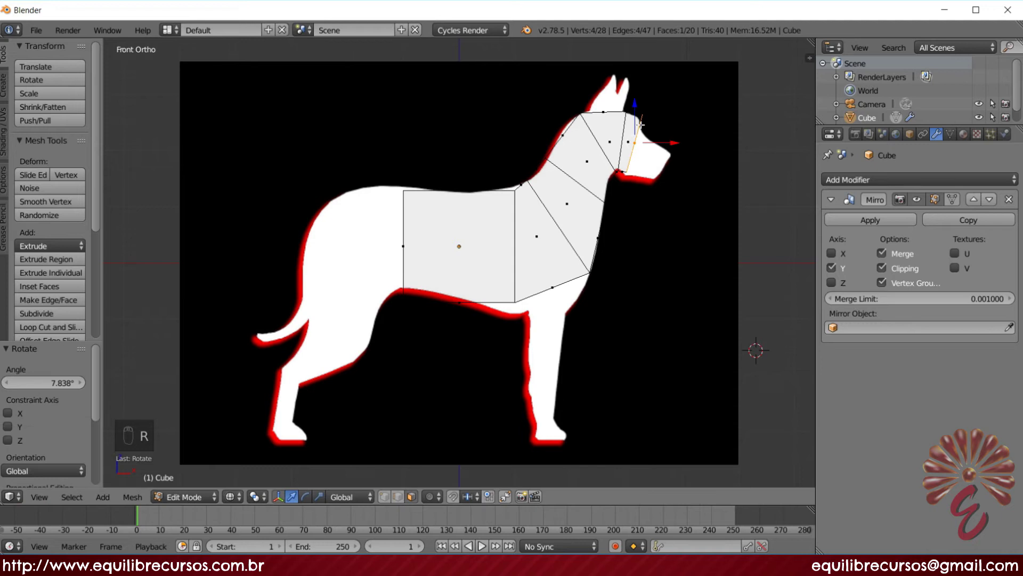
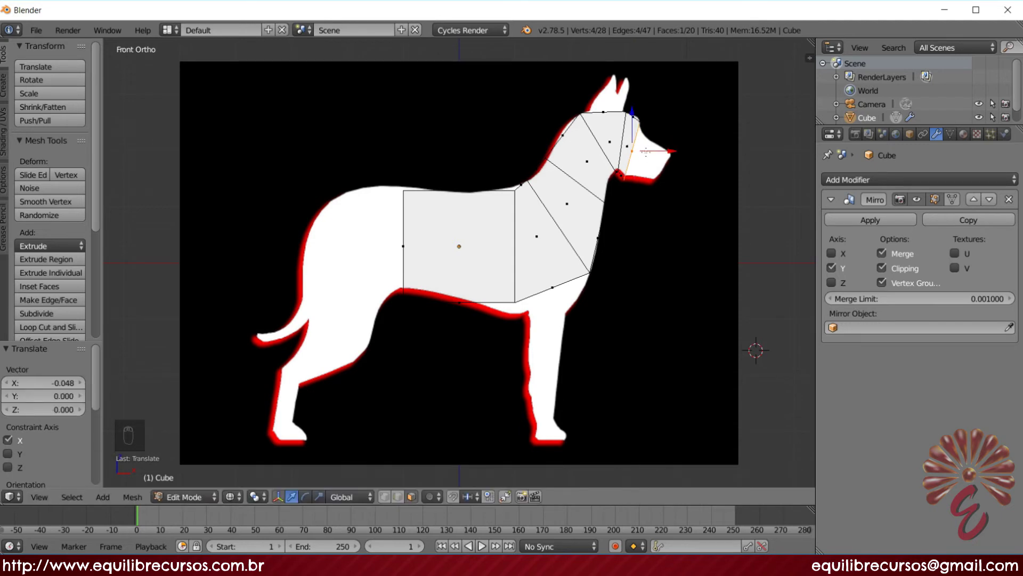
- Extrude another head section forward to the muzzle tip
{"action": "key", "text": "e"}
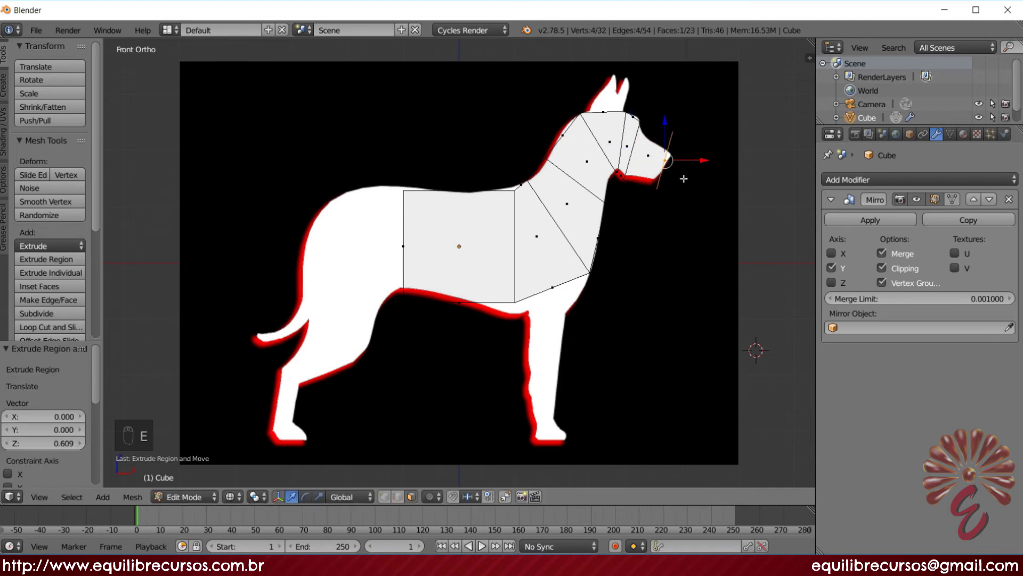
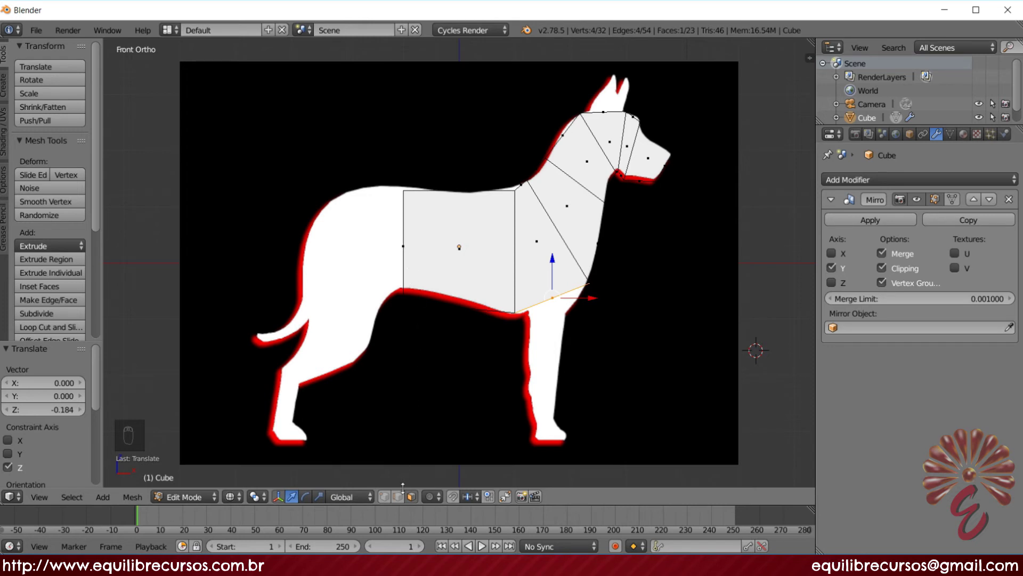
- Clear the selection before pulling the front-bottom chest vertex back above the leg
{"action": "left_click_drag", "start_coordinate": [387, 501], "coordinate": [424, 493]}
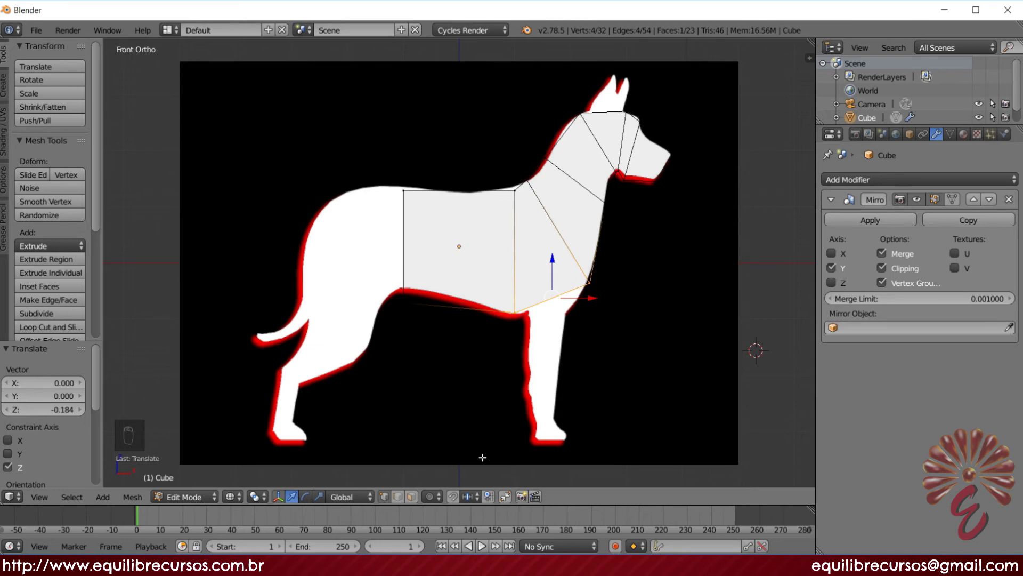
{"action": "key", "text": "a"}
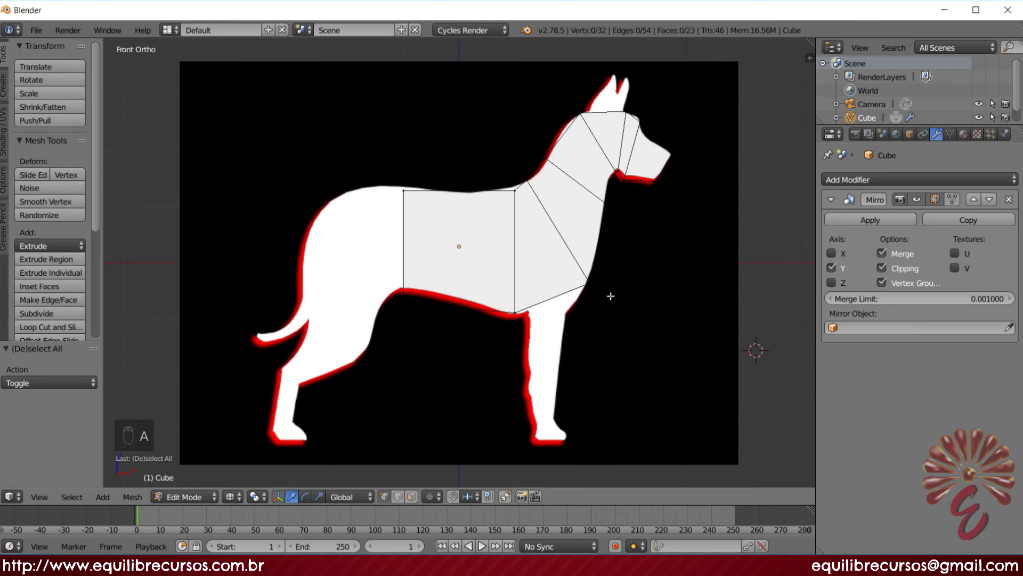
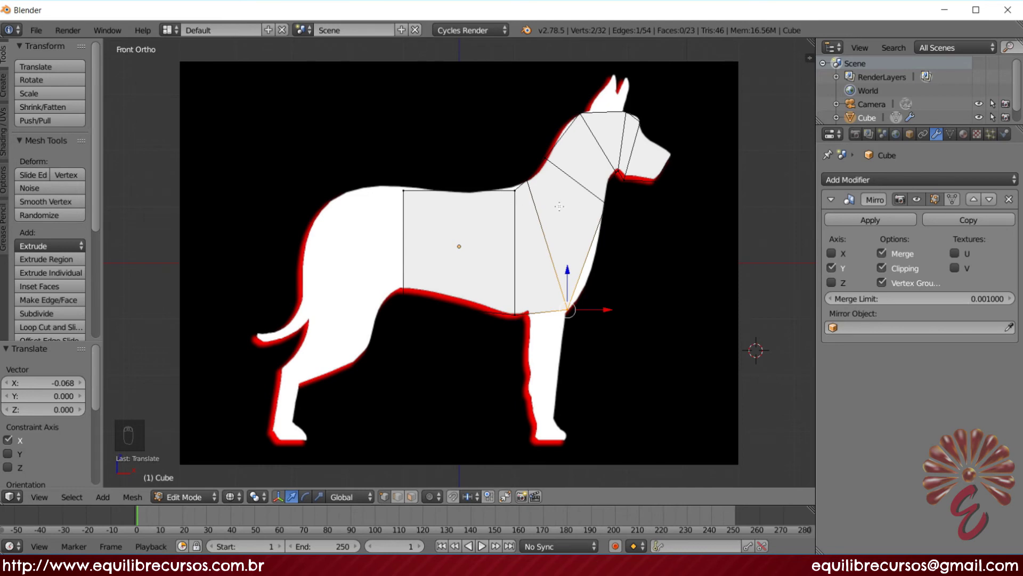
- Clear the selection and cut an extra edge loop through the angled neck segment
{"action": "key", "text": "a"}
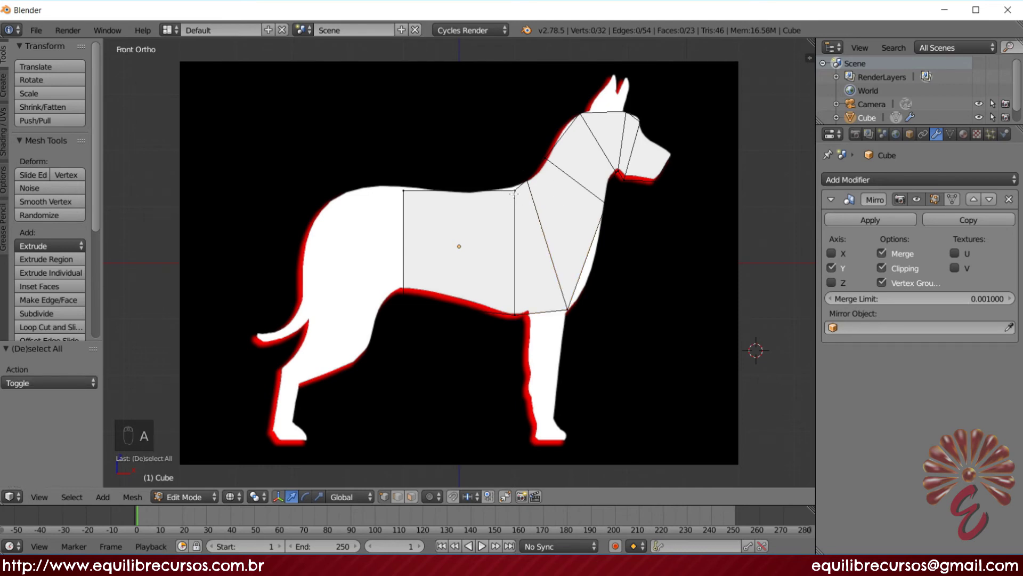
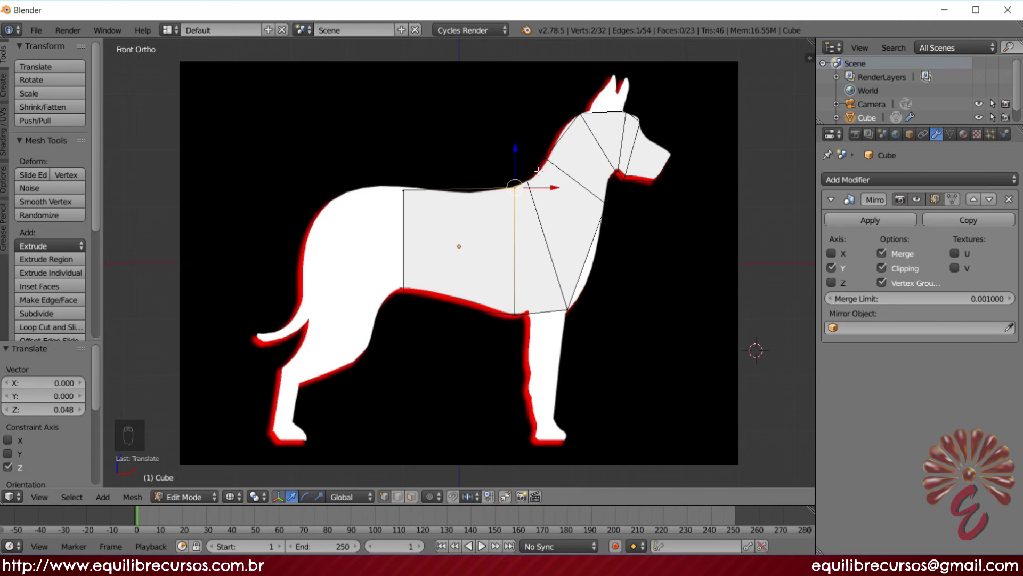
{"action": "key", "text": "ctrl+r"}
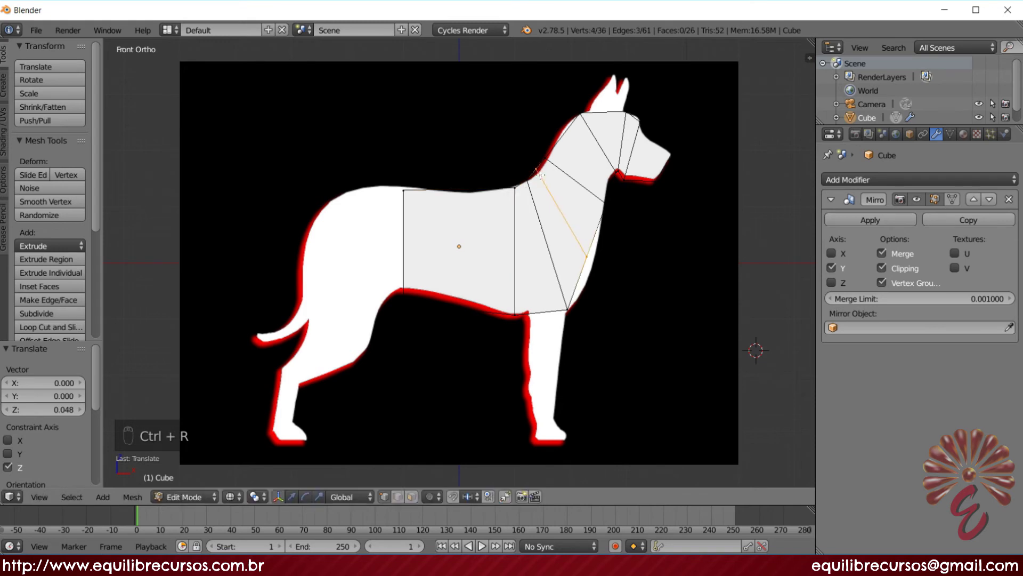
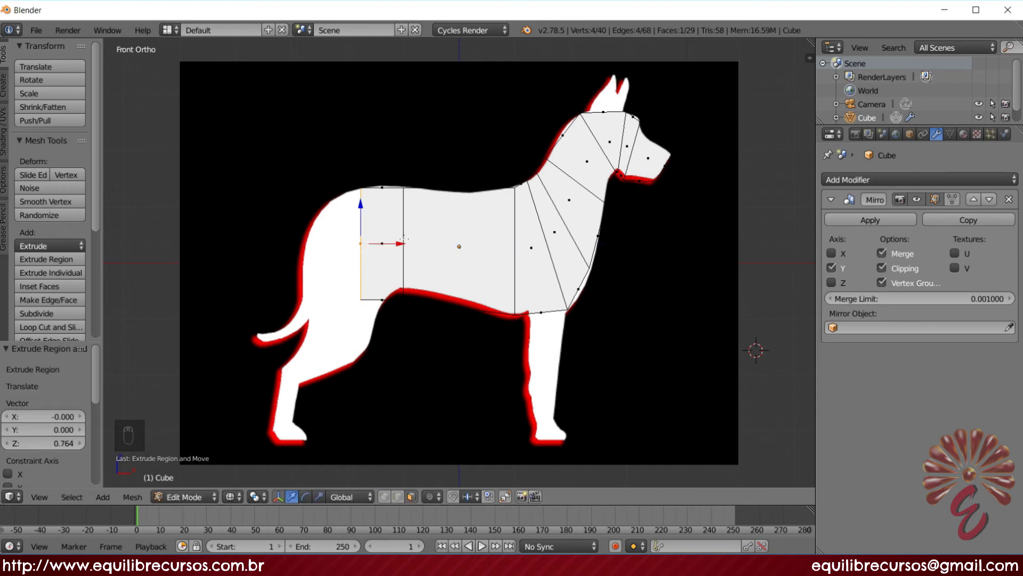
- Shrink the rear torso face and extrude a tilted hip section following the rump outline
{"action": "key", "text": "e"}
{"action": "key", "text": "ctrl+z"}
{"action": "key", "text": "r"}
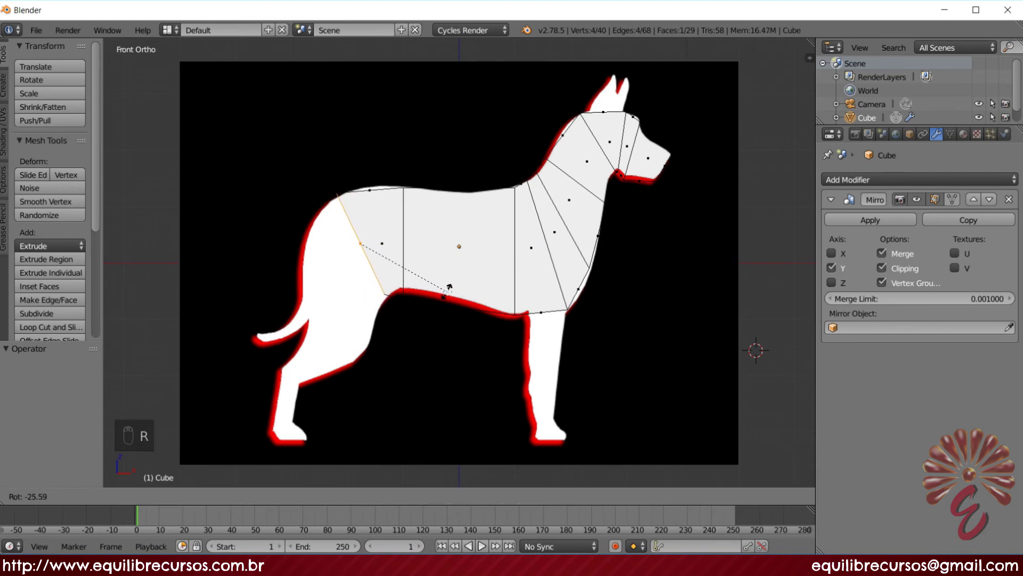
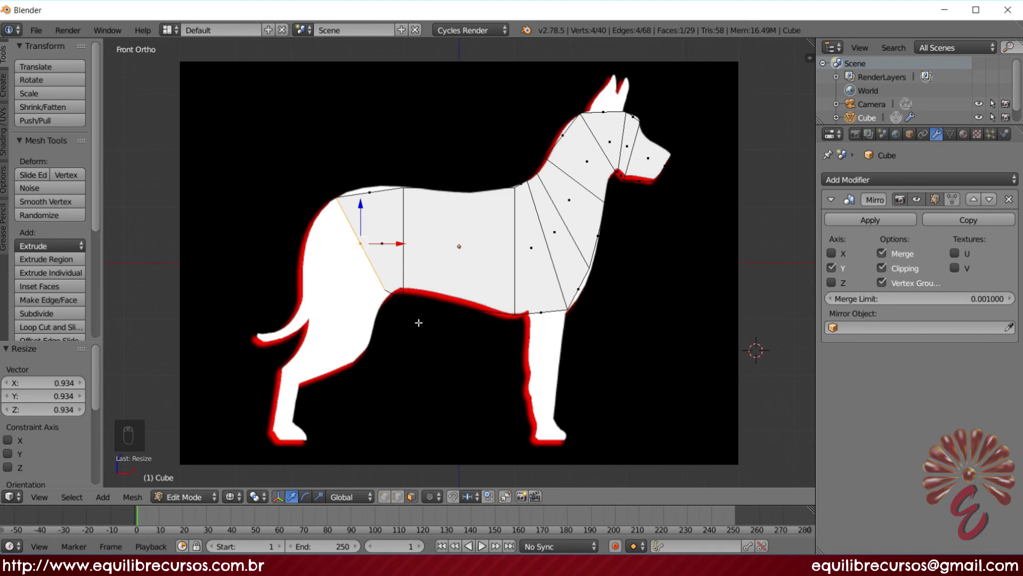
{"action": "key", "text": "e"}
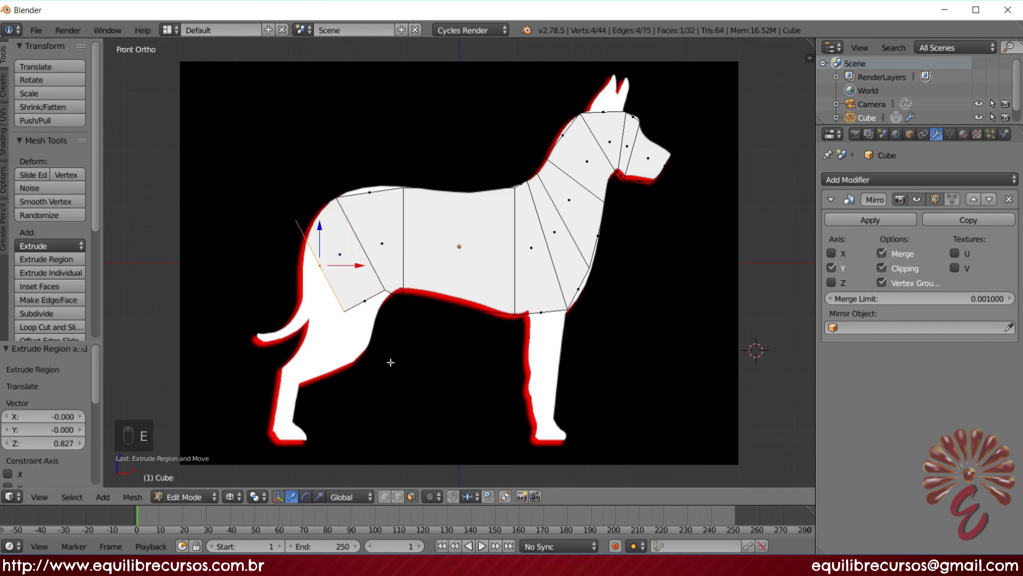
{"action": "key", "text": "r"}
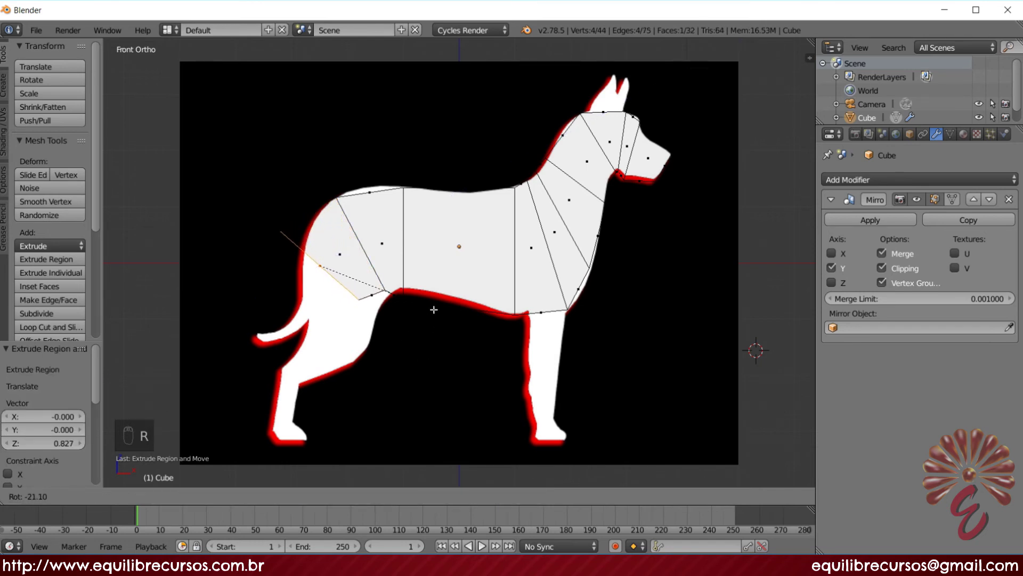
{"action": "key", "text": "g"}
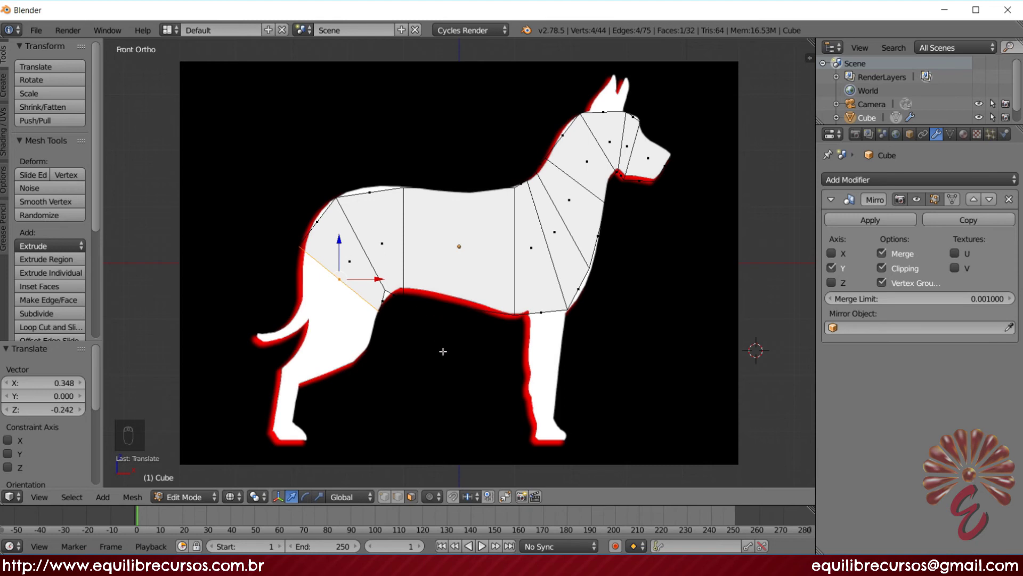
{"action": "key", "text": "r"}
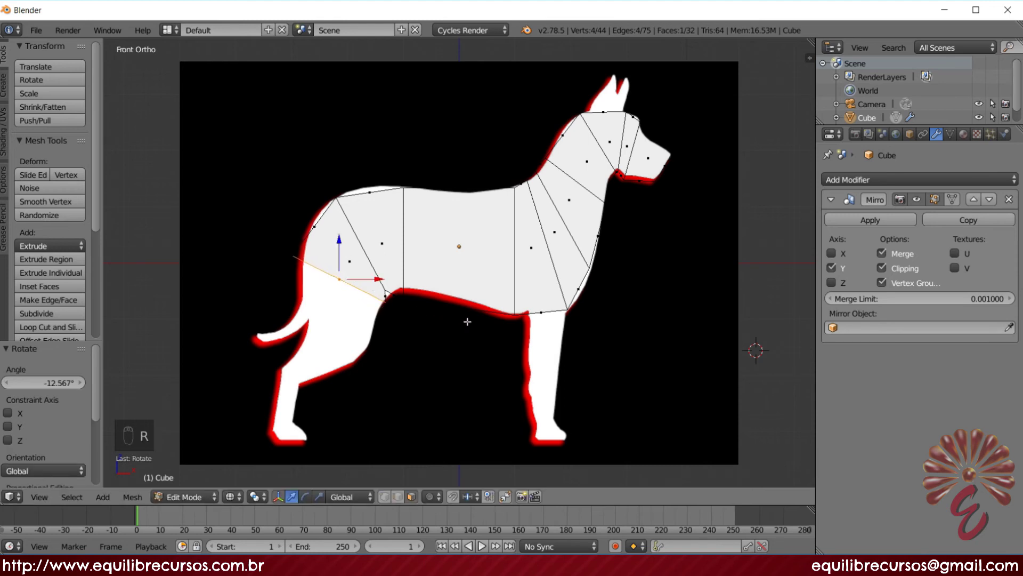
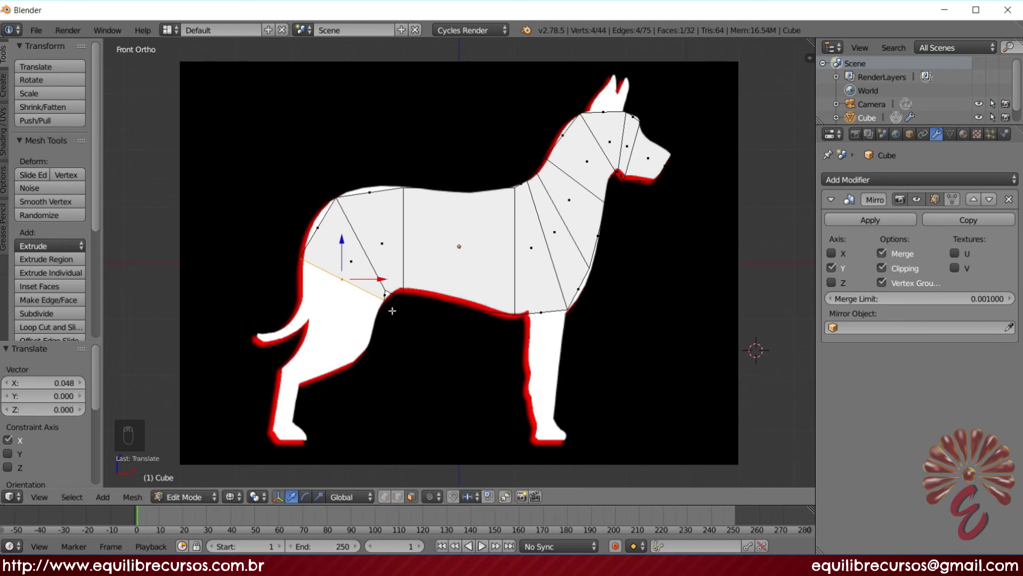
- Extrude further angled sections down the haunch and thigh along the reference outline
{"action": "key", "text": "e"}
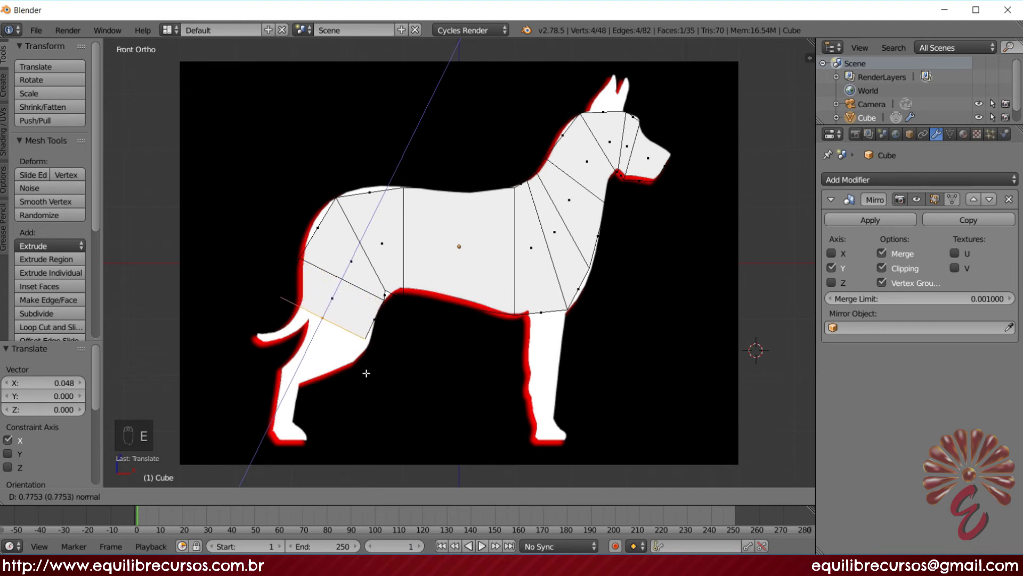
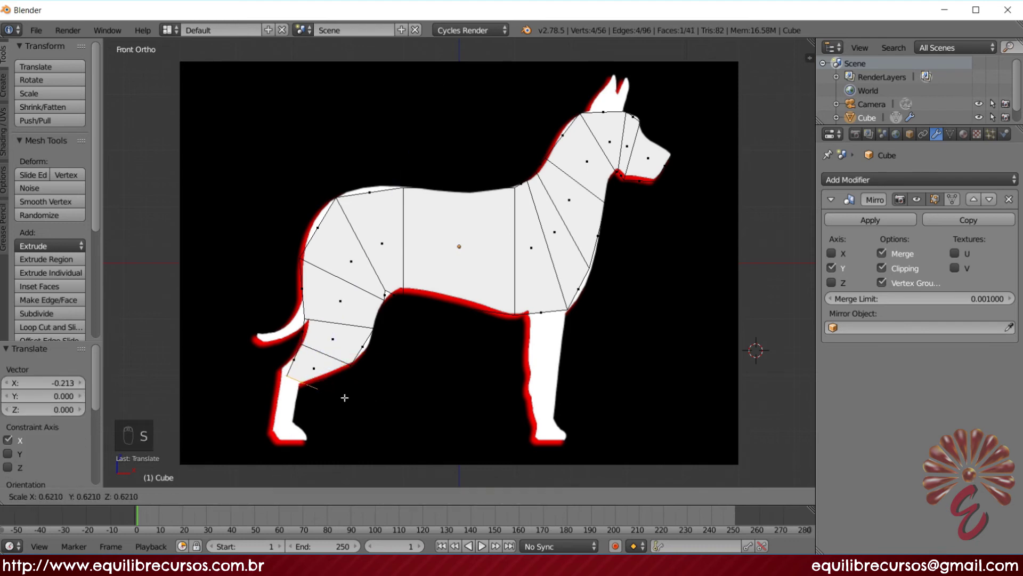
{"action": "key", "text": "g"}
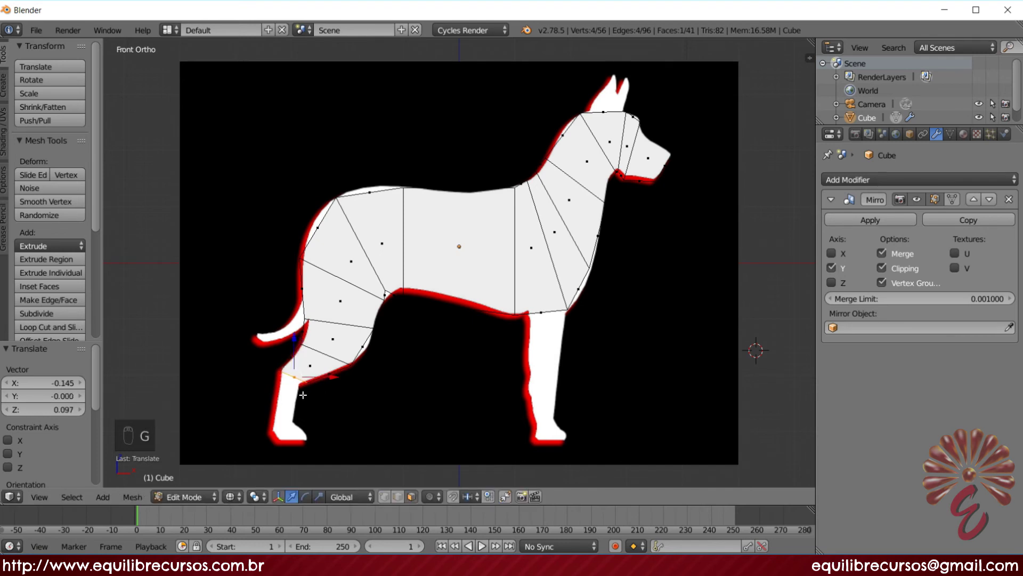
{"action": "key", "text": "e"}
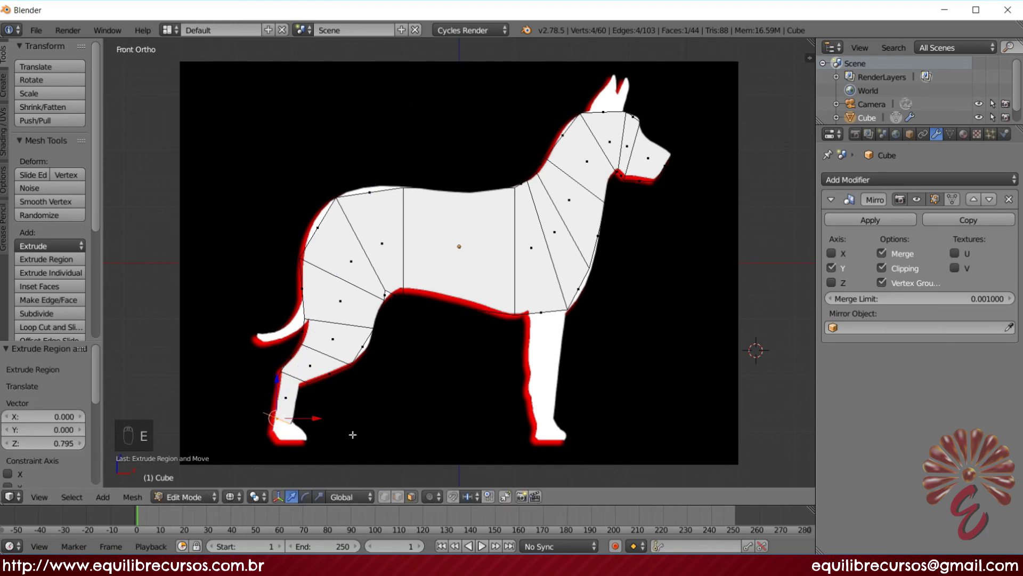
{"action": "key", "text": "r"}
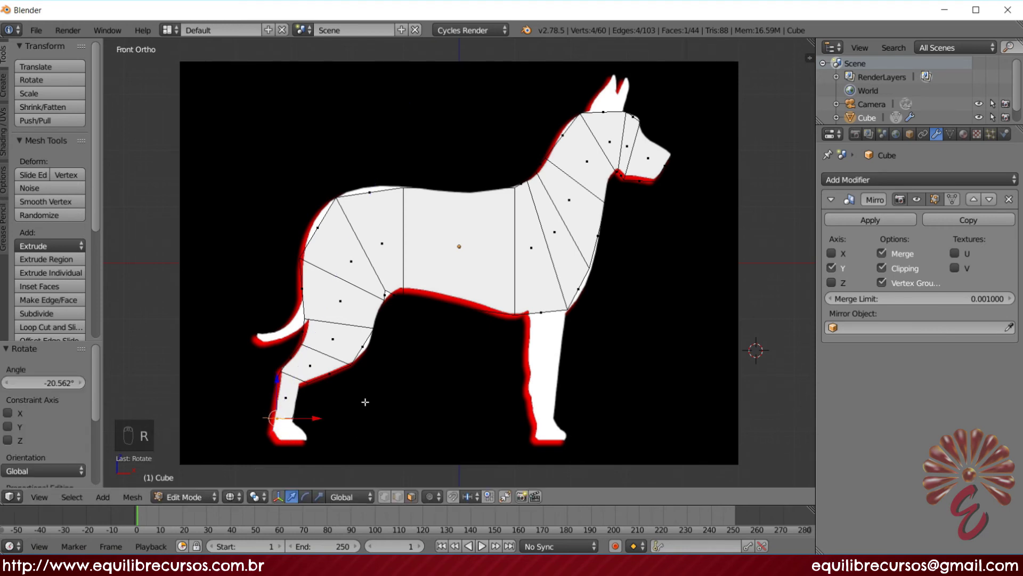
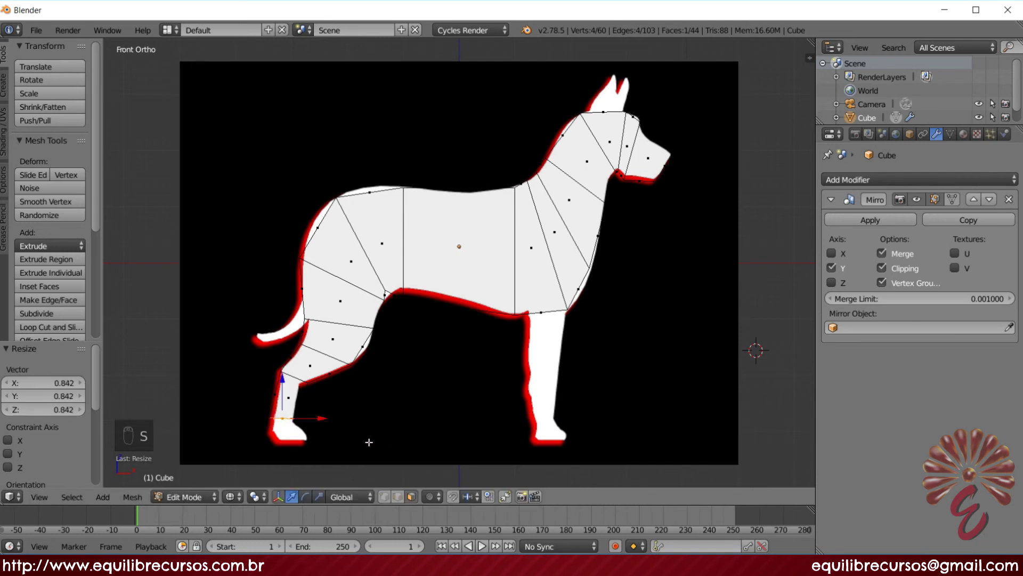
{"action": "key", "text": "e"}
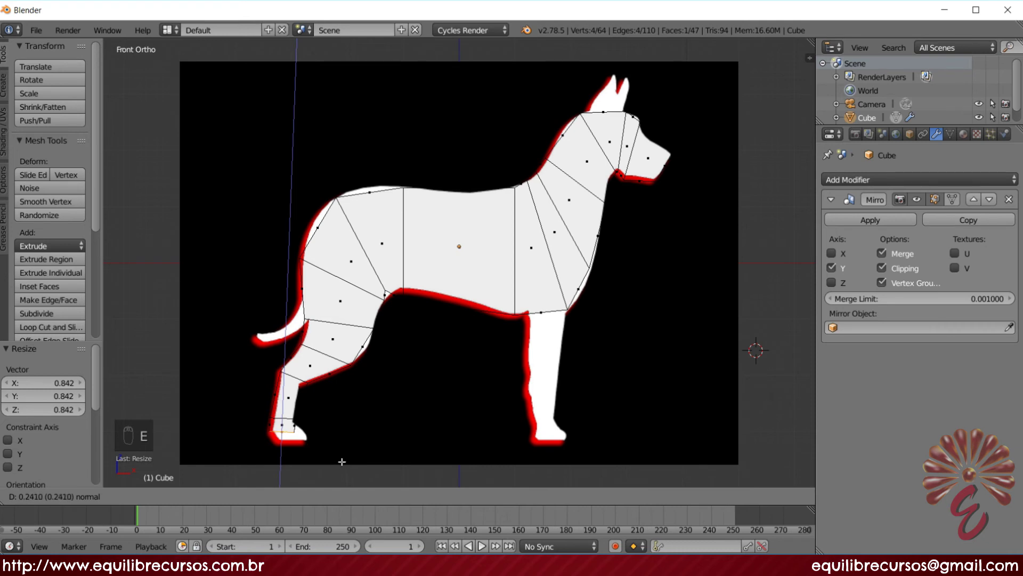
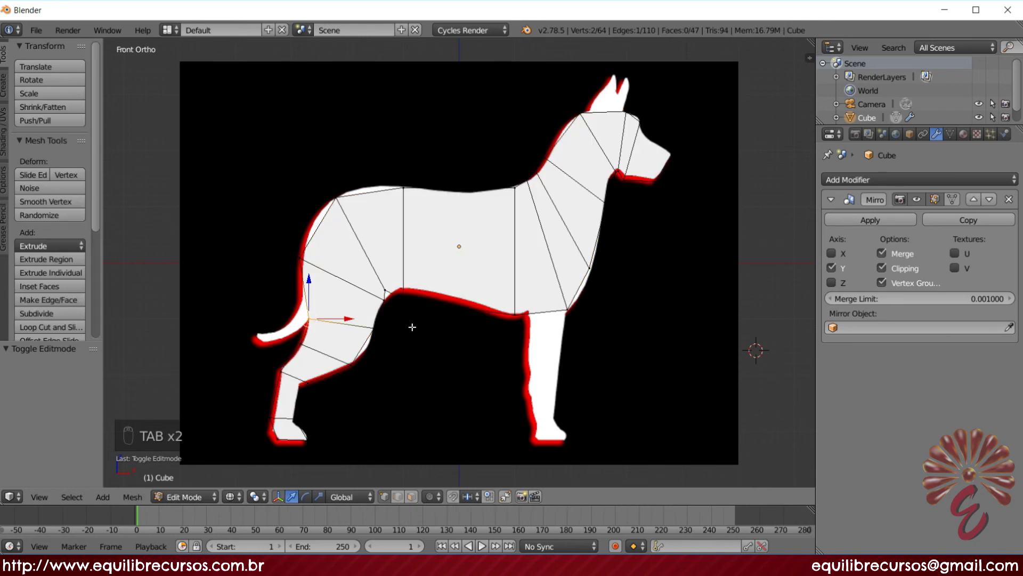
- Extrude three tapering sections down the front leg to the paw, then deselect everything
{"action": "key", "text": "a"}
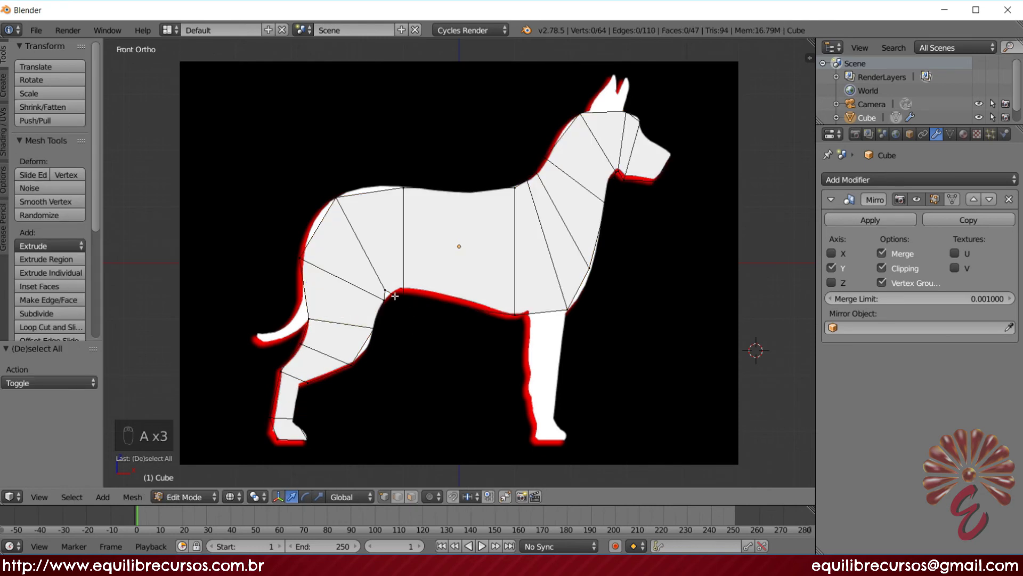
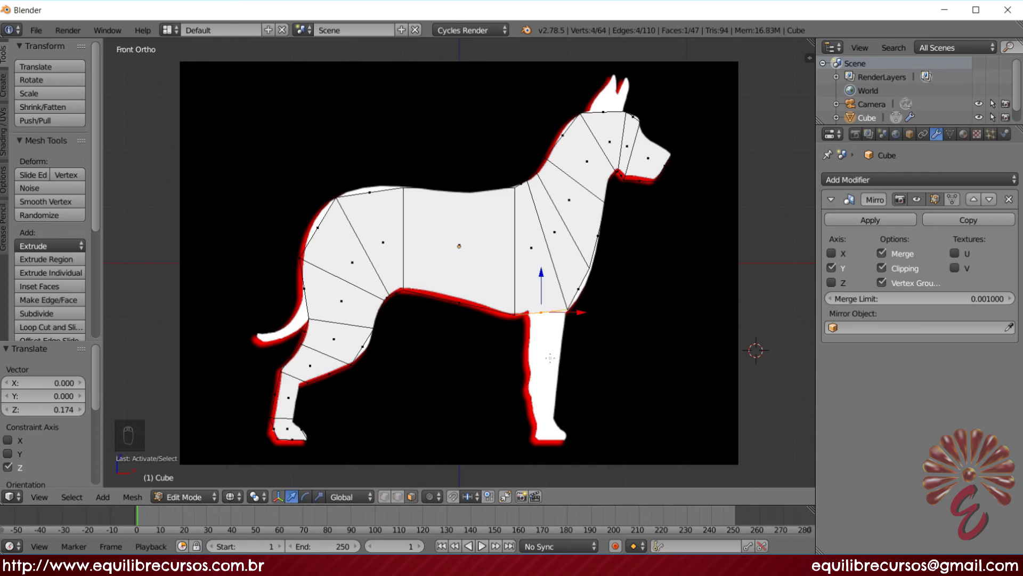
{"action": "key", "text": "e"}
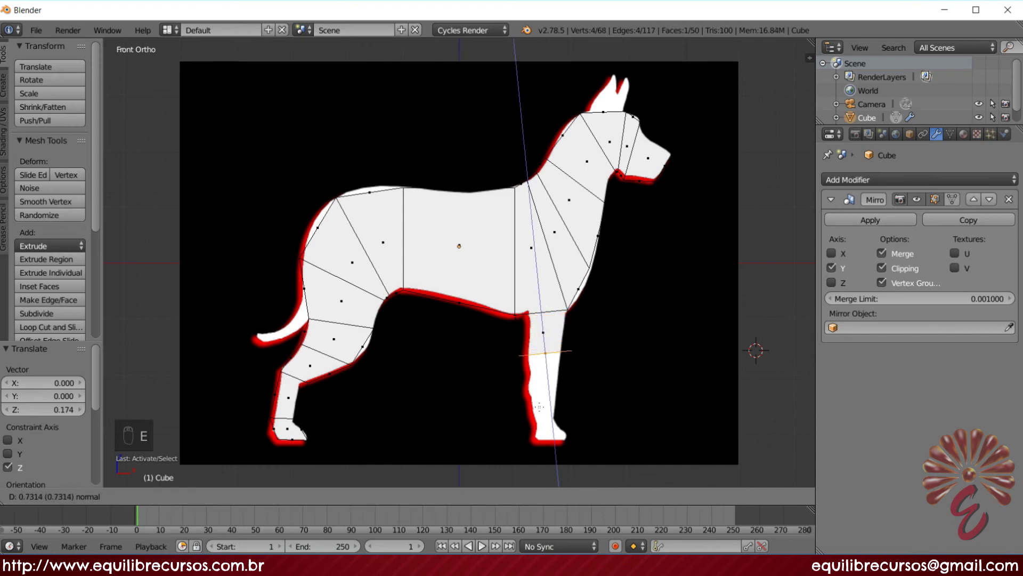
{"action": "key", "text": "s"}
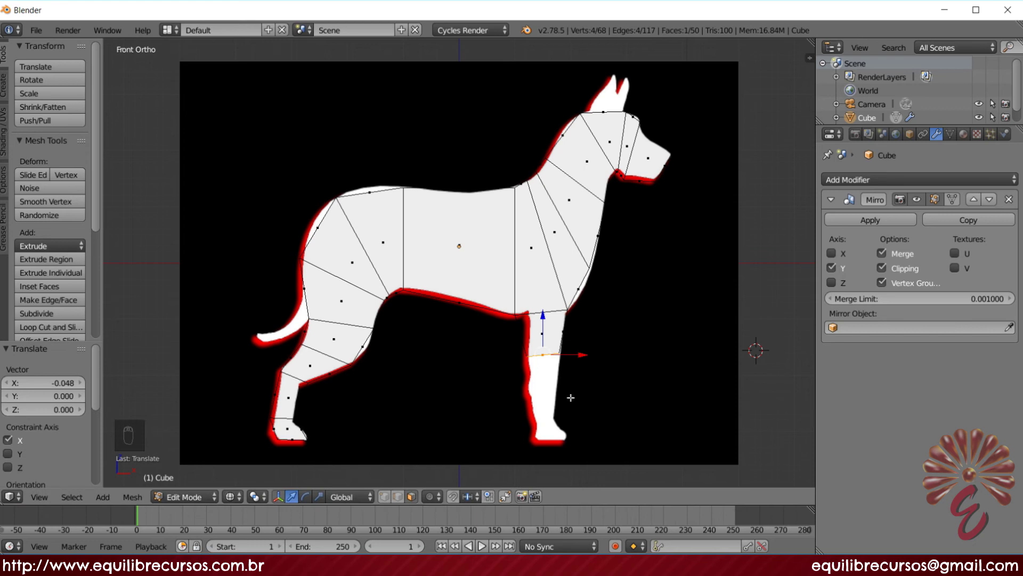
{"action": "key", "text": "e"}
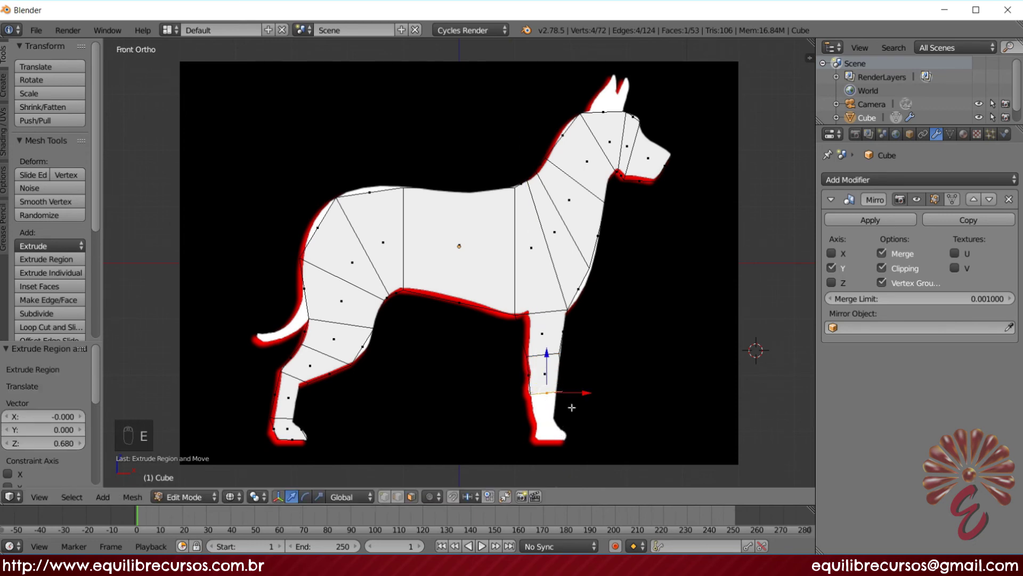
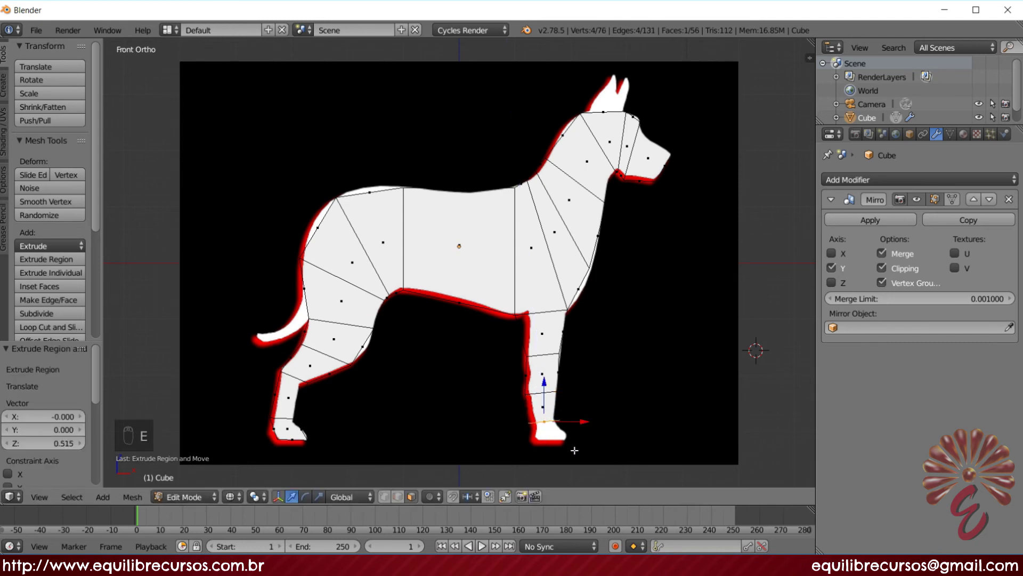
{"action": "key", "text": "s"}
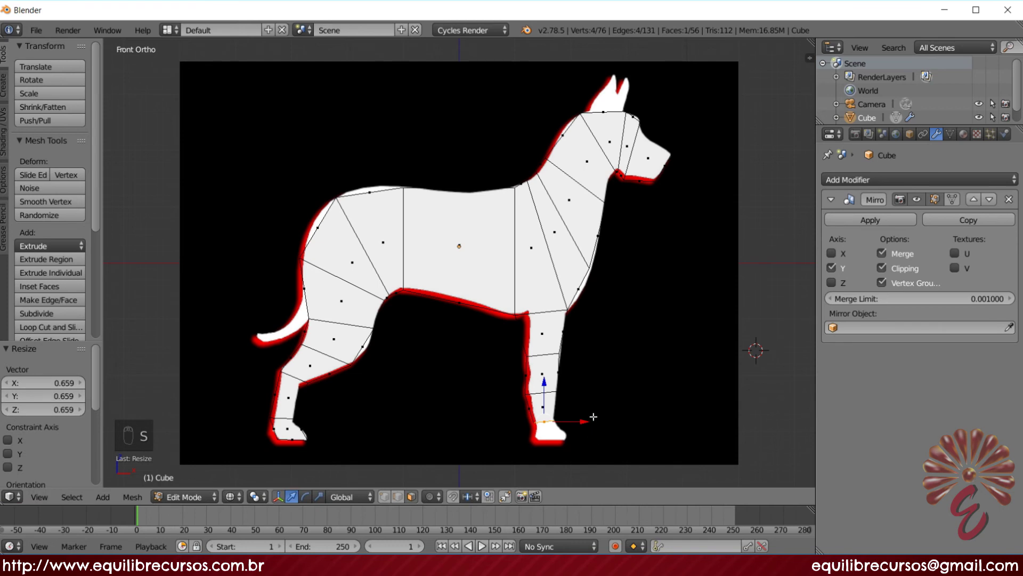
{"action": "key", "text": "e"}
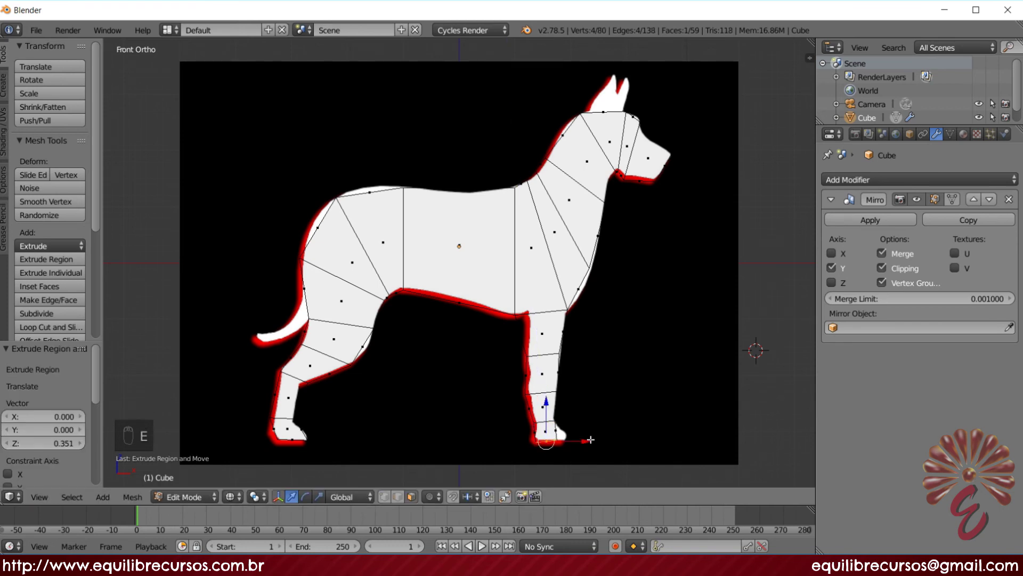
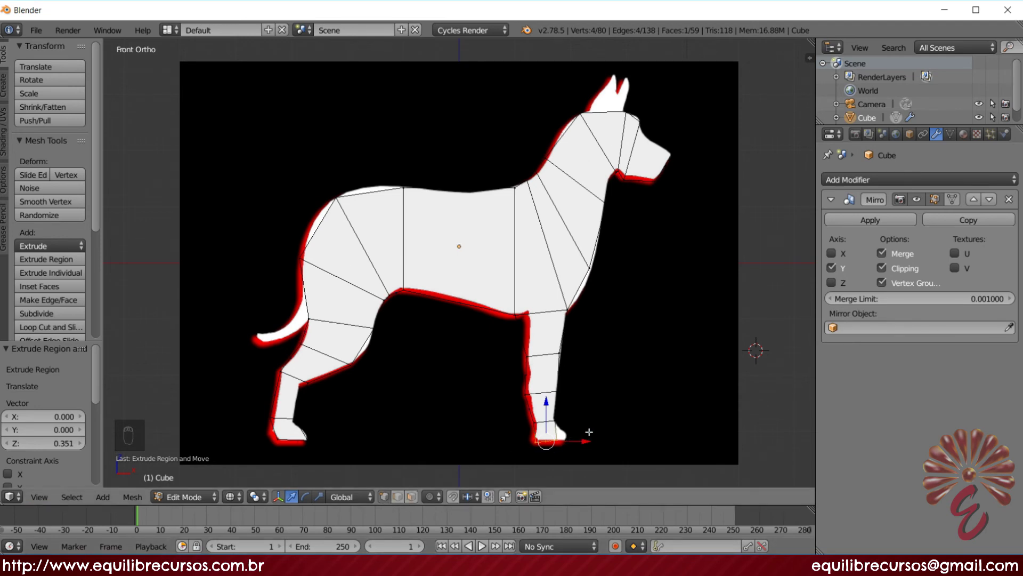
{"action": "key", "text": "a"}
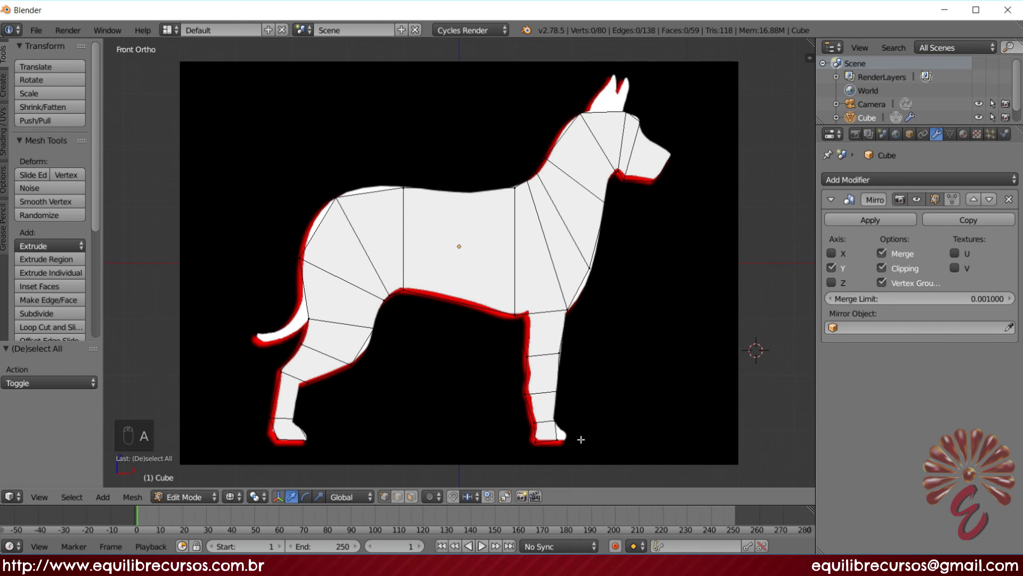
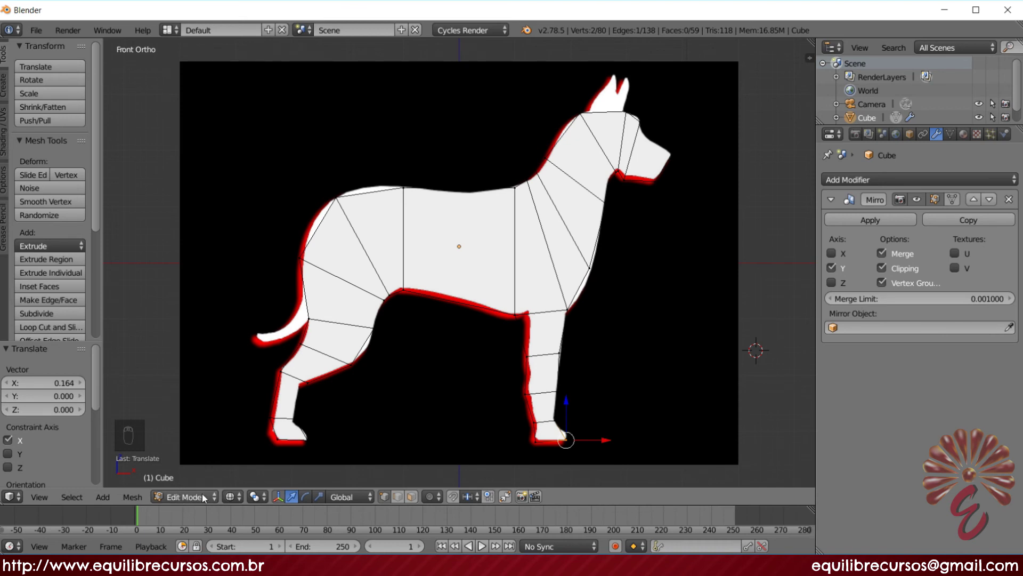
- Show the mesh in solid shading and preview a lengthwise loop cut along the body
{"action": "left_click", "coordinate": [262, 440]}
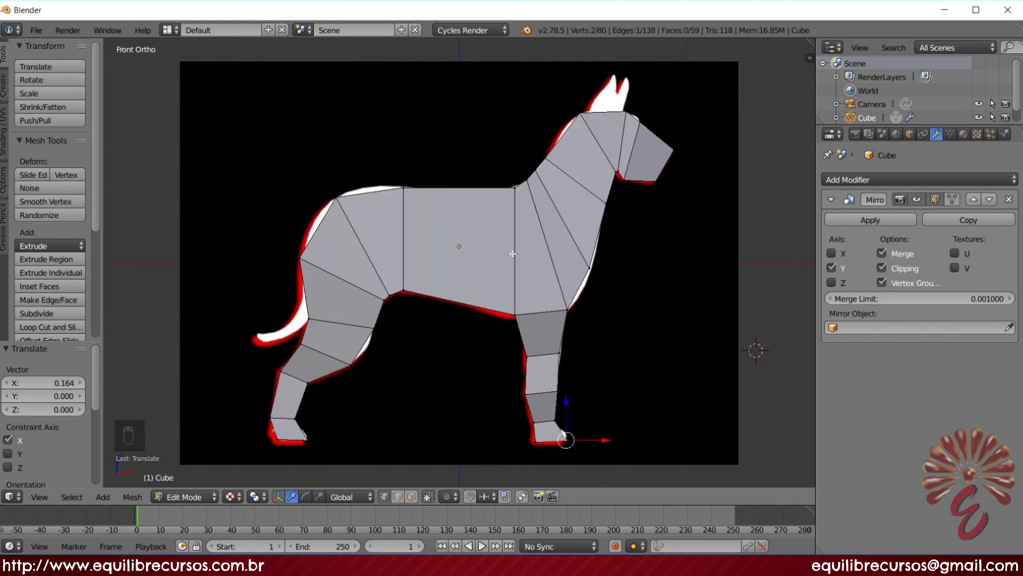
{"action": "key", "text": "ctrl+r"}
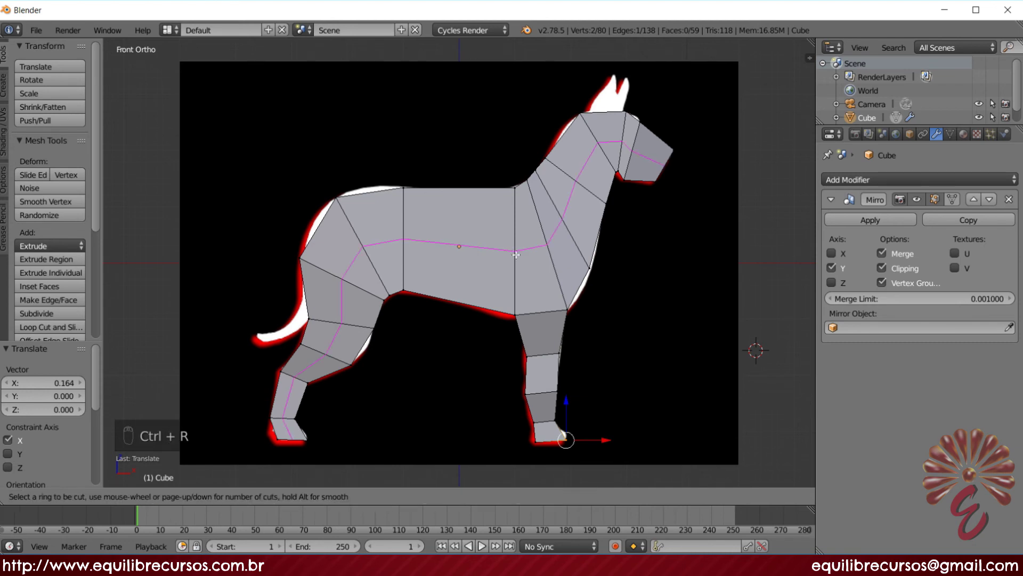
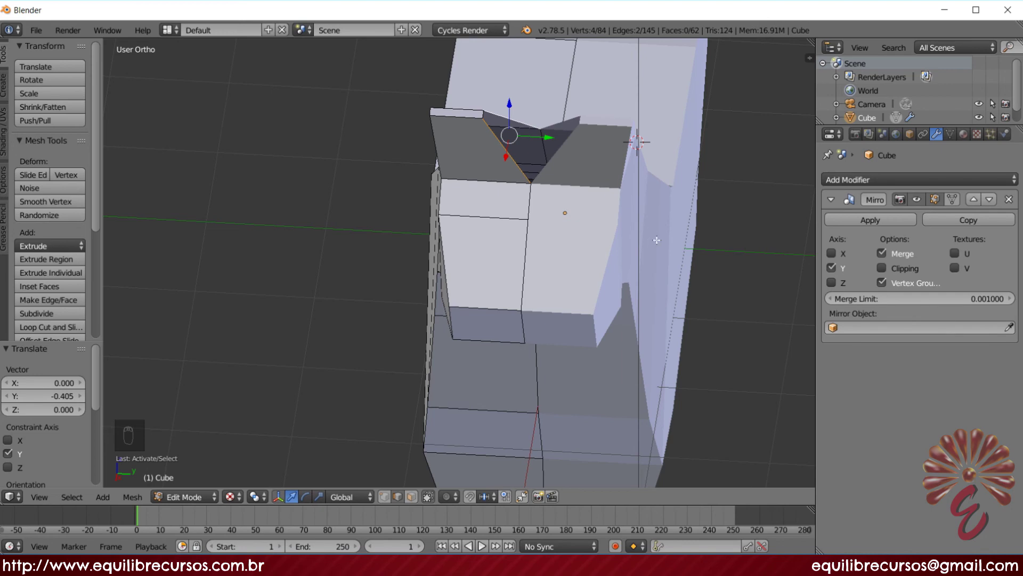
- Fill a gap, then select the paw's underside faces and shift them sideways in depth
{"action": "key", "text": "f"}
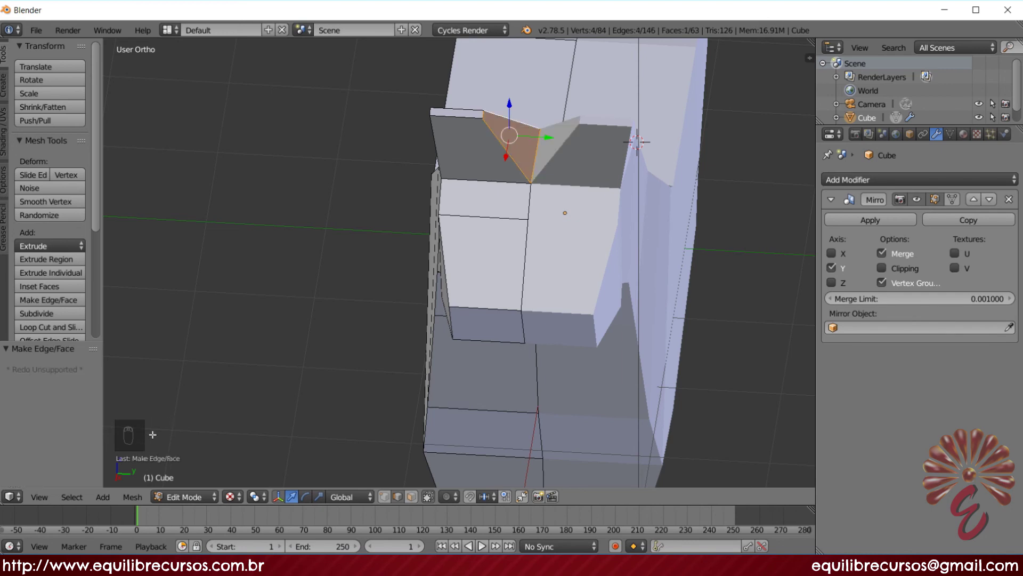
{"action": "middle_click", "coordinate": [483, 546]}
{"action": "middle_click", "coordinate": [483, 546]}
{"action": "middle_click", "coordinate": [482, 546]}
{"action": "middle_click", "coordinate": [482, 546]}
{"action": "middle_click", "coordinate": [482, 547]}
{"action": "middle_click", "coordinate": [483, 546]}
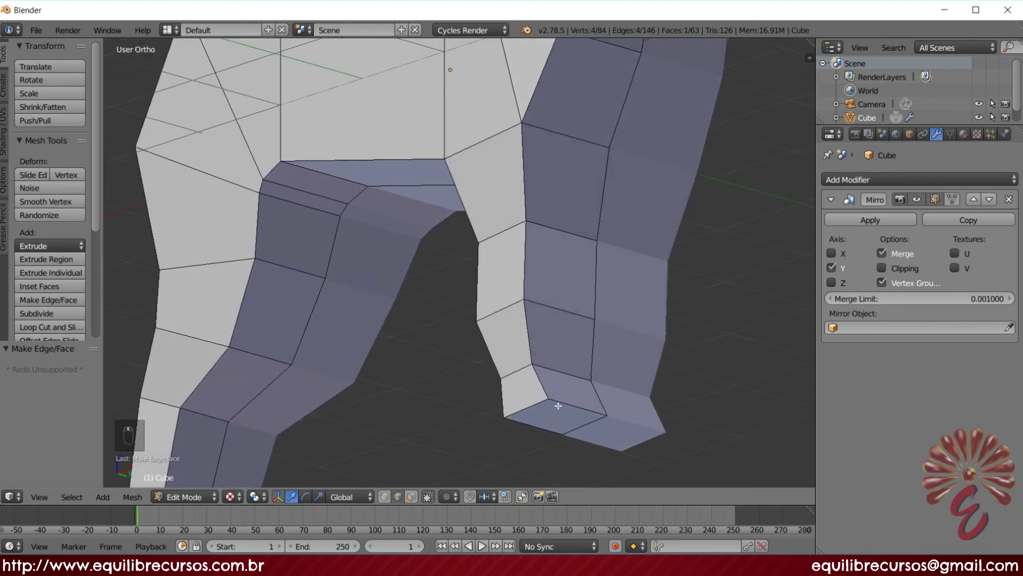
{"action": "right_click", "coordinate": [483, 546]}
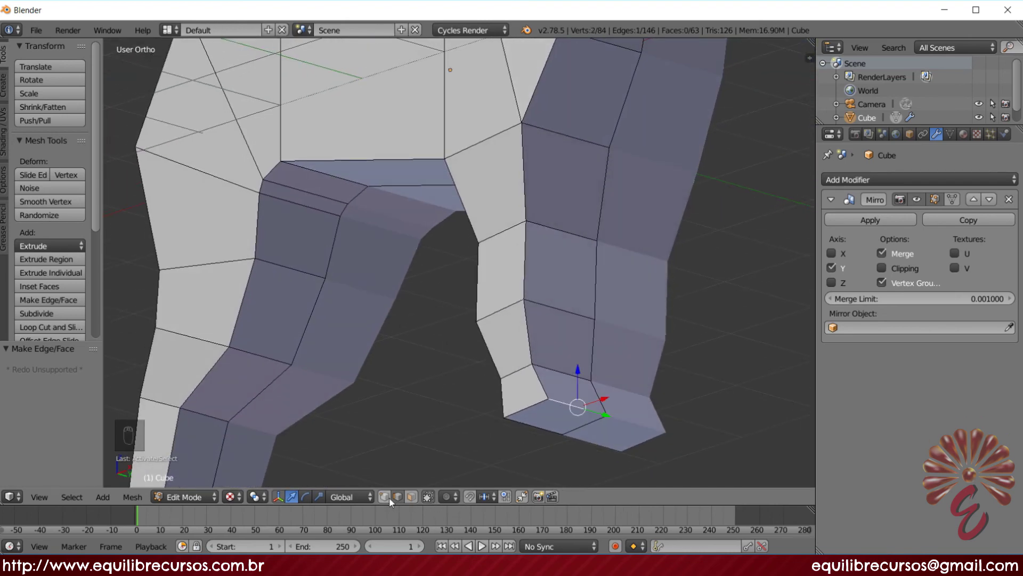
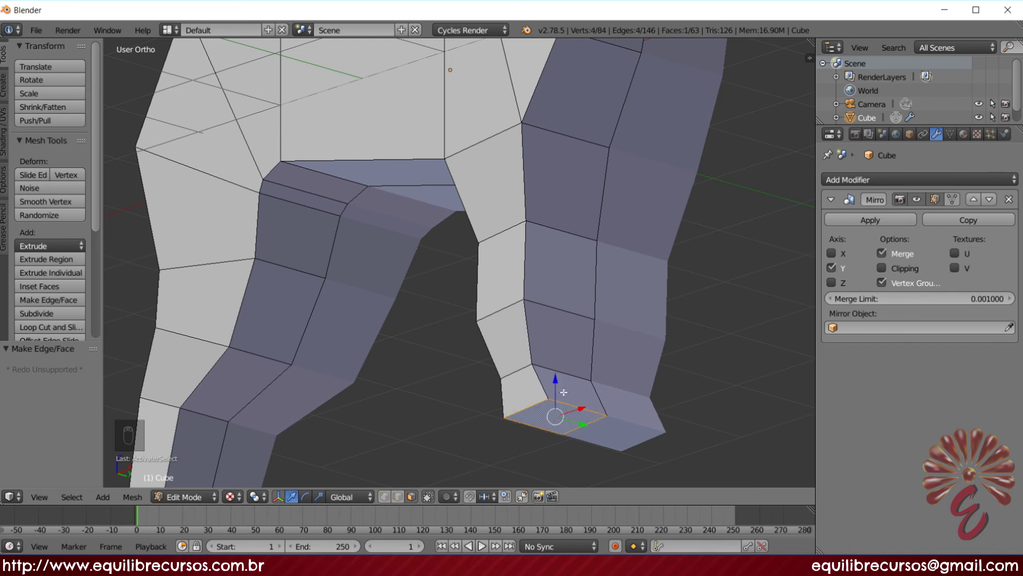
{"action": "key", "text": "ctrl+KP_Add"}
{"action": "key", "text": "ctrl+KP_Add"}
{"action": "key", "text": "ctrl+KP_Add"}
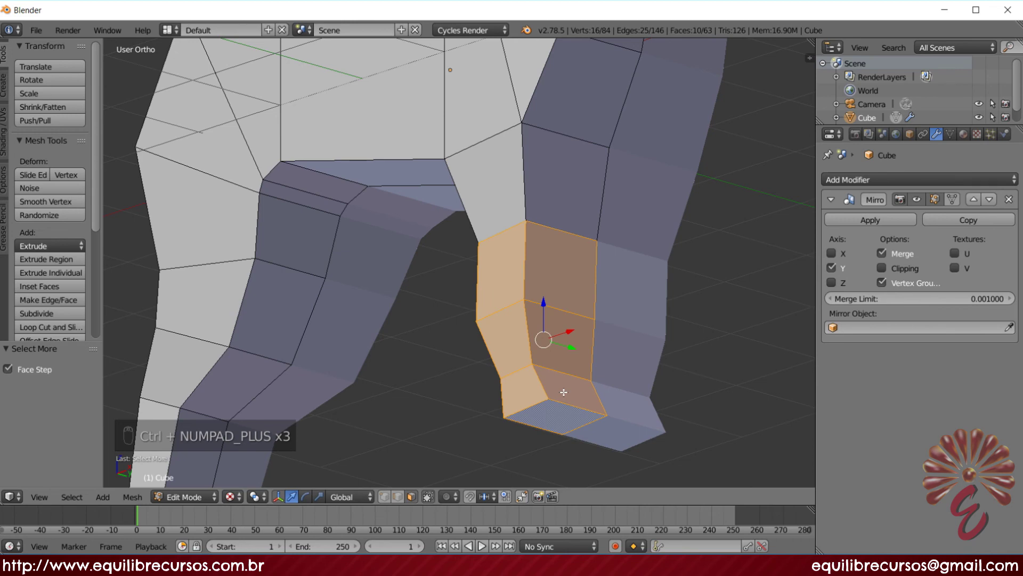
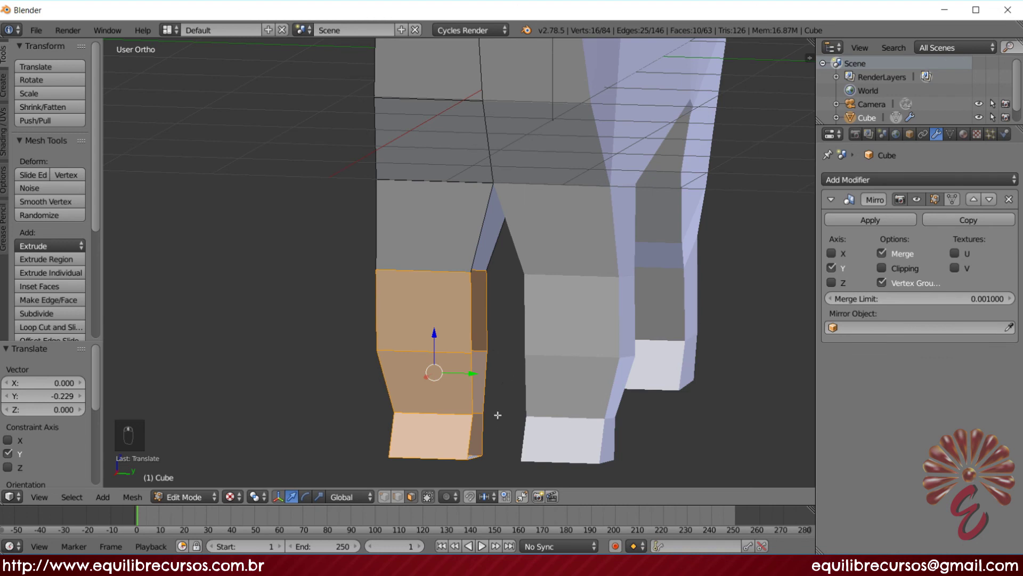
- Select the open leg and foot vertices and close the remaining holes with new faces
{"action": "right_click", "coordinate": [405, 497]}
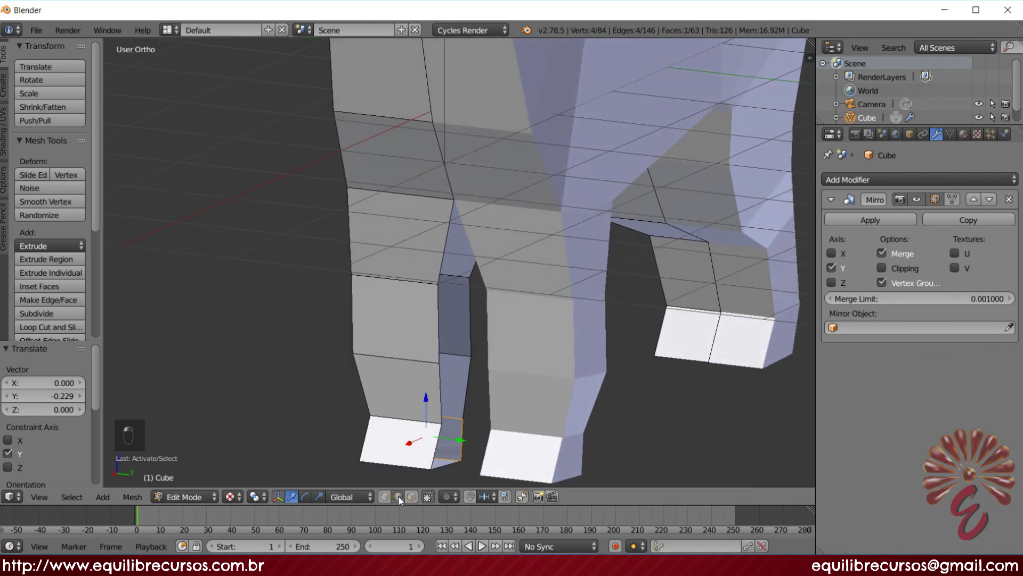
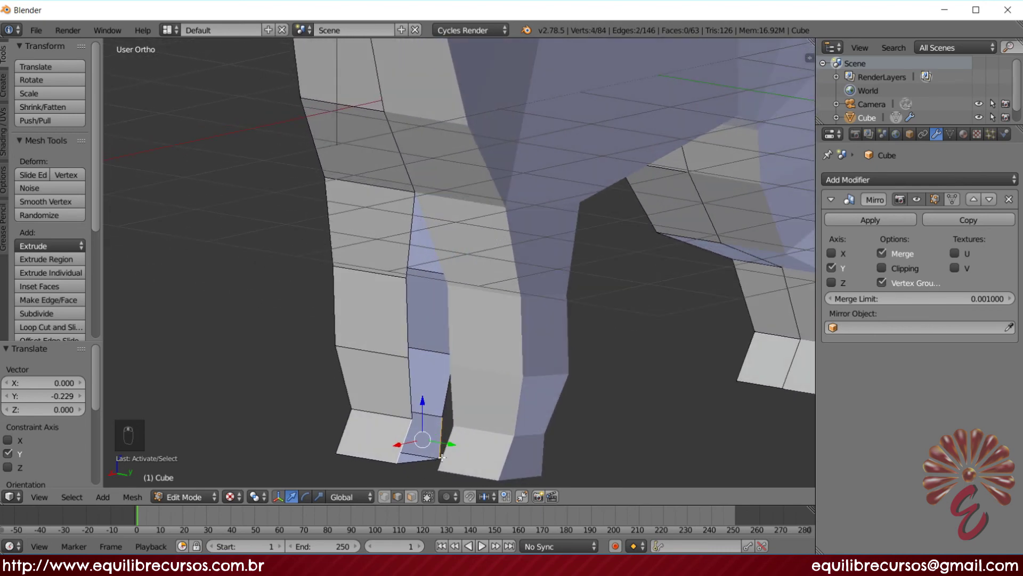
{"action": "key", "text": "f"}
{"action": "key", "text": "f"}
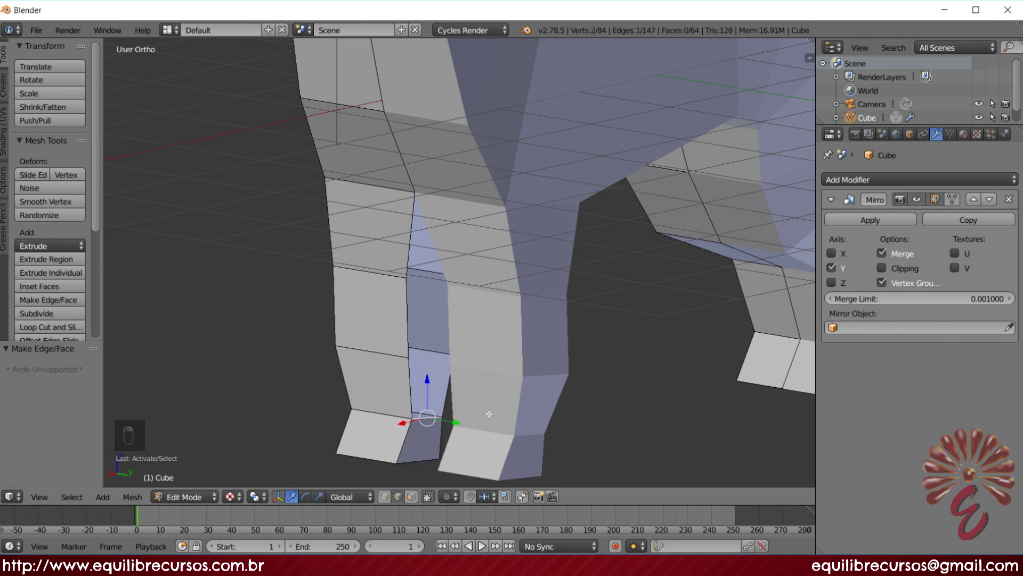
{"action": "key", "text": "f"}
{"action": "key", "text": "f"}
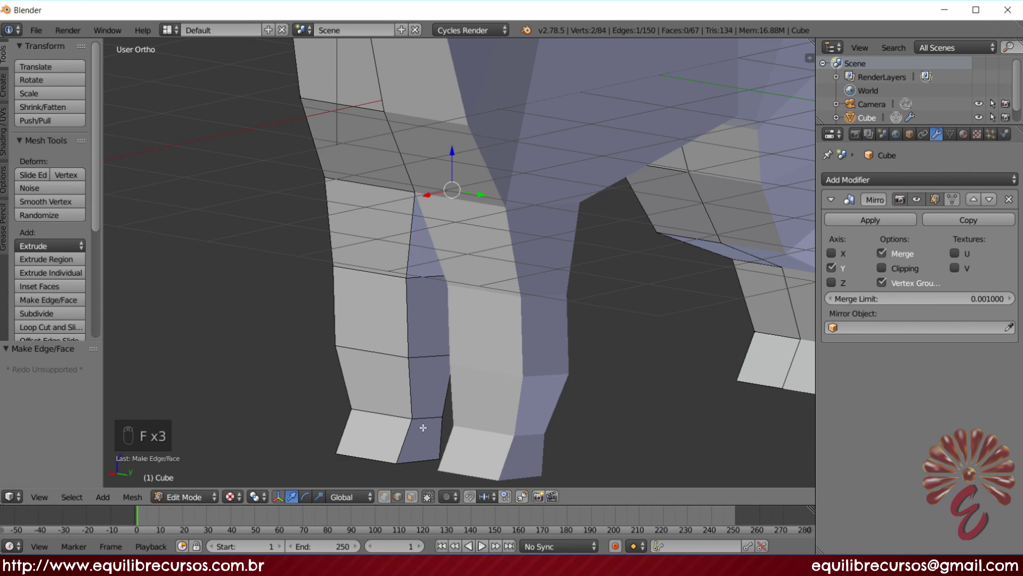
{"action": "key", "text": "f"}
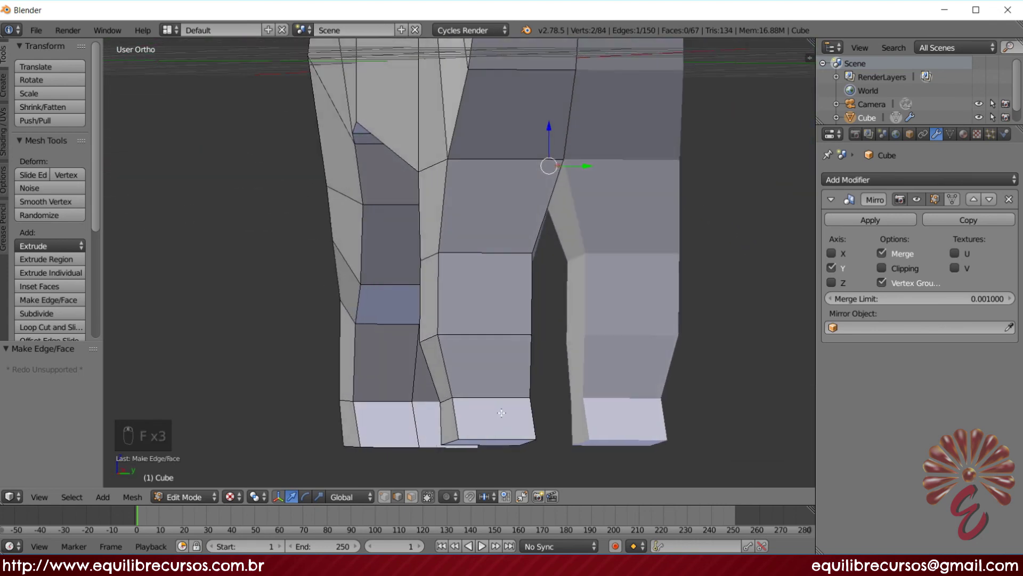
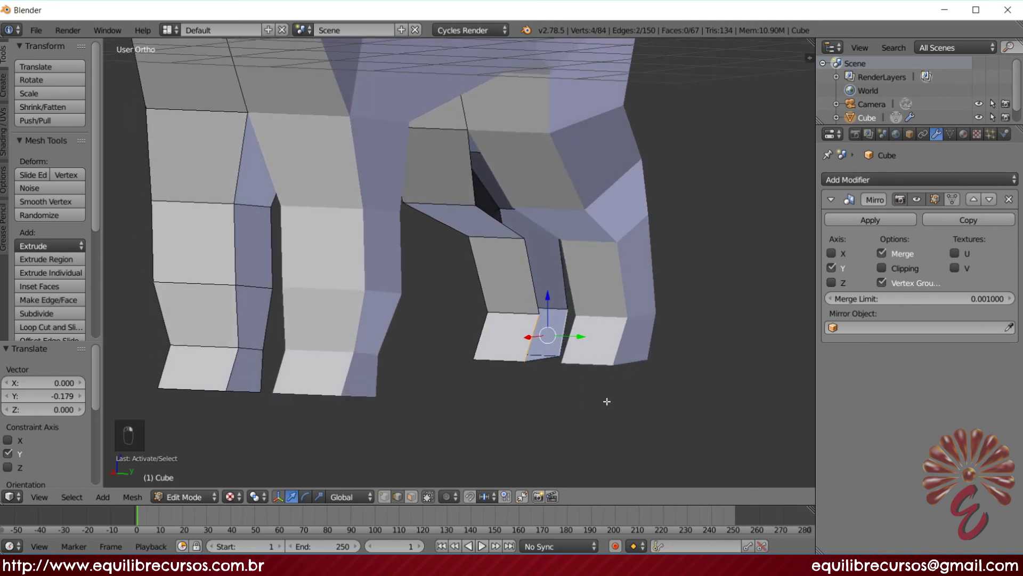
{"action": "key", "text": "f"}
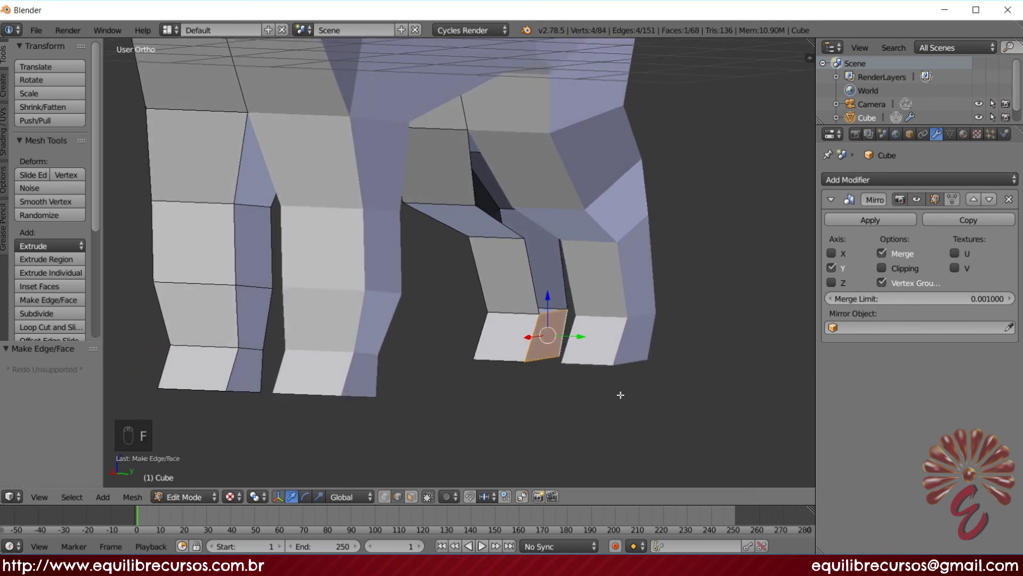
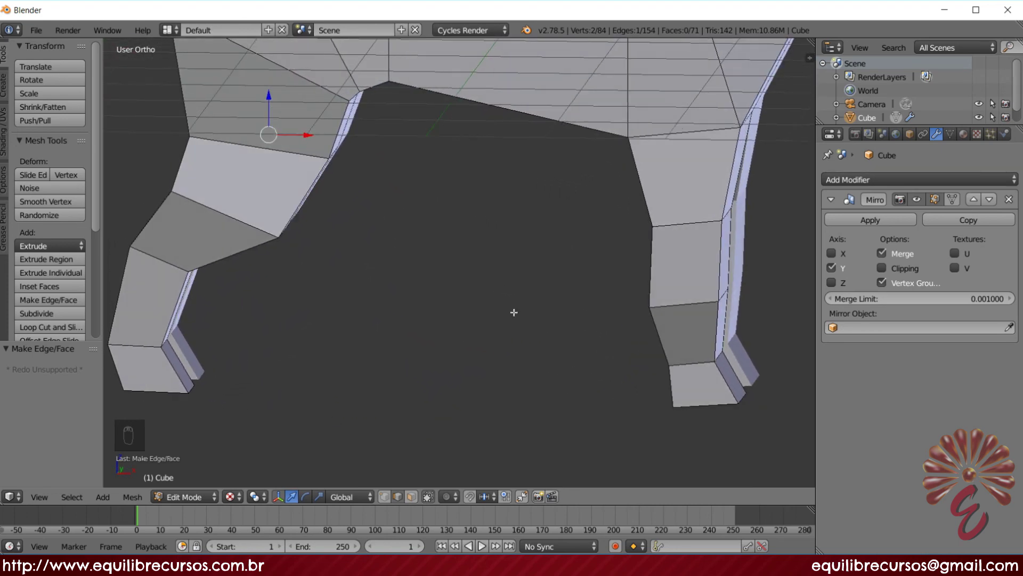
- Add a Subdivision Surface modifier to the dog from the side view
{"action": "key", "text": "KP_1"}
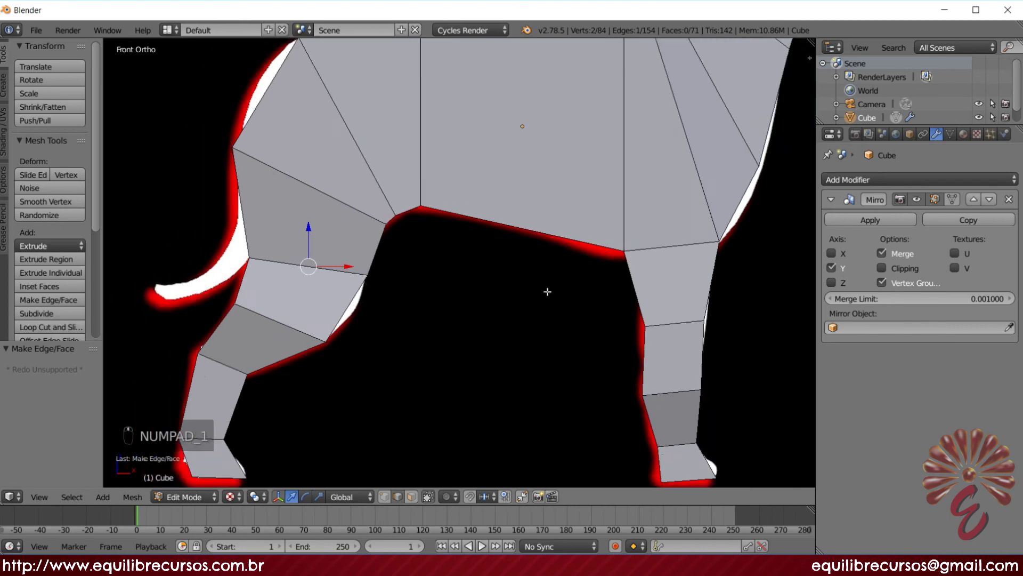
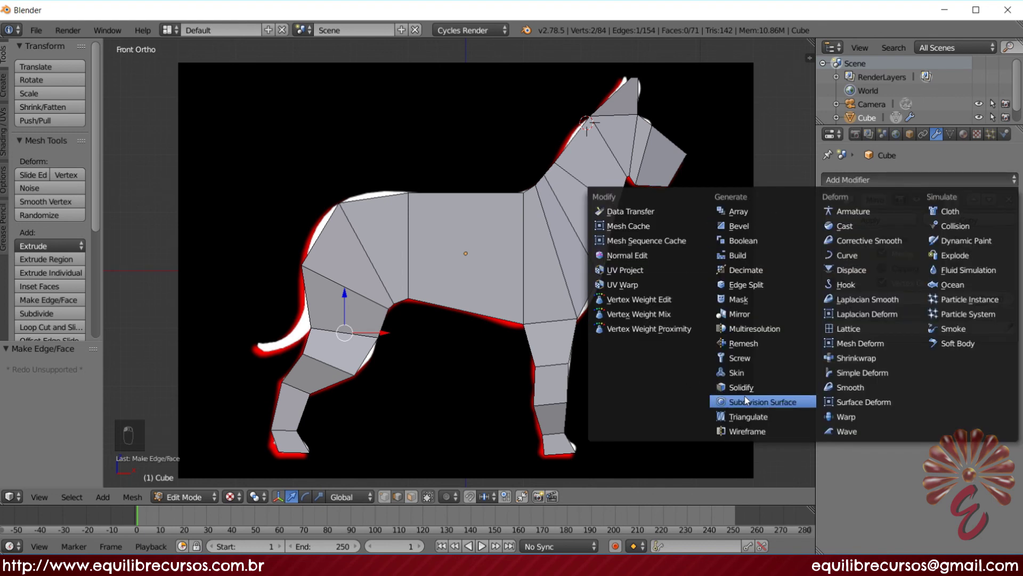
{"action": "left_click_drag", "start_coordinate": [748, 402], "coordinate": [916, 427]}
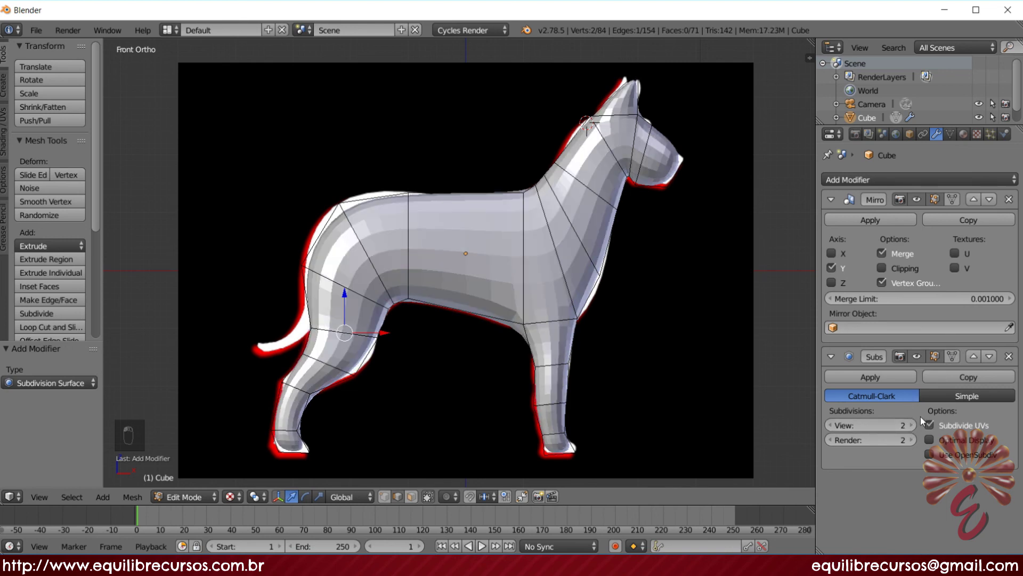
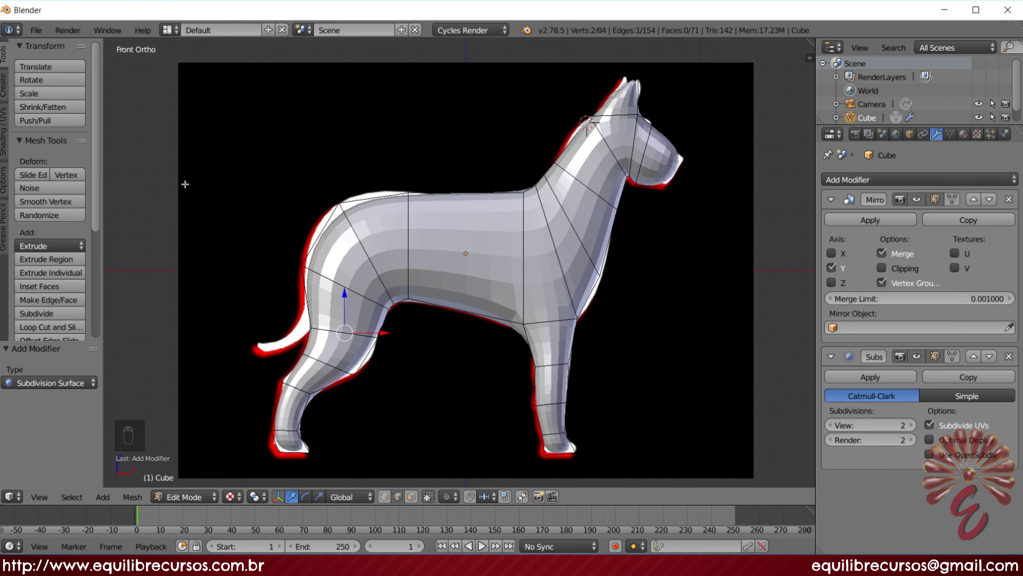
- Shade the whole dog smooth in Object Mode and inspect it from several angles
{"action": "key", "text": "Tab"}
{"action": "left_click", "coordinate": [40, 246]}
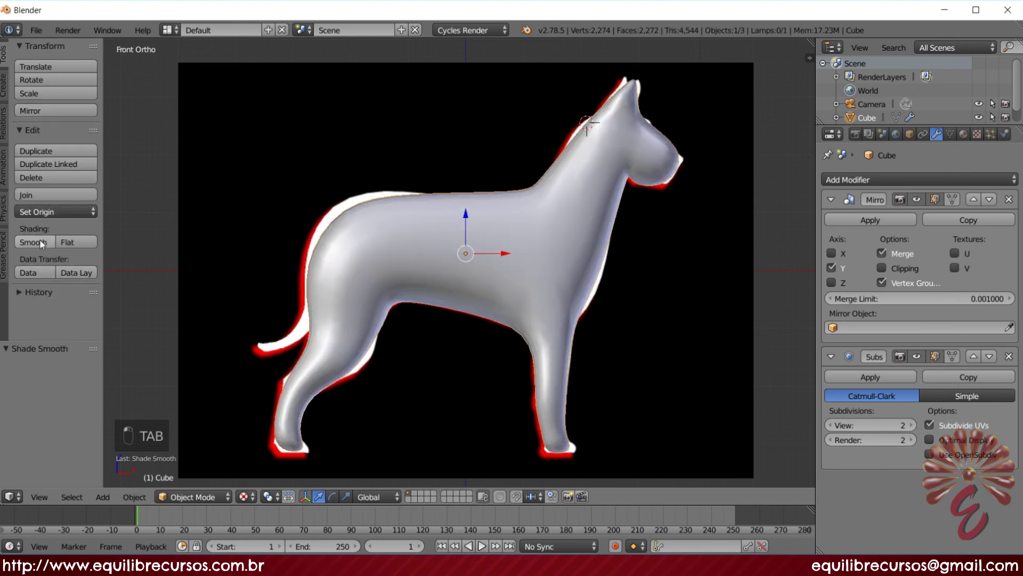
{"action": "middle_click", "coordinate": [389, 372]}
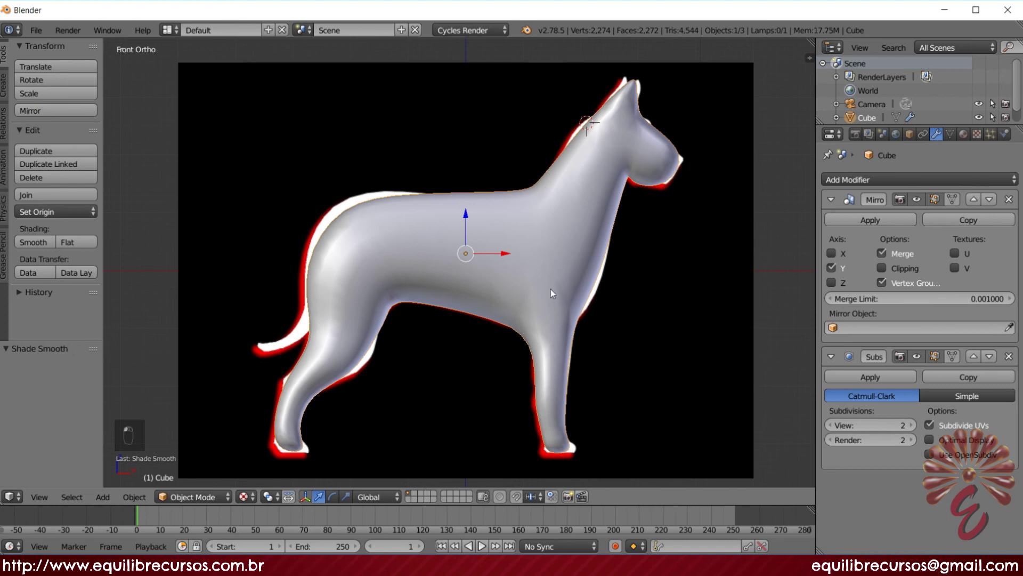
{"action": "left_click_drag", "start_coordinate": [614, 275], "coordinate": [661, 289]}
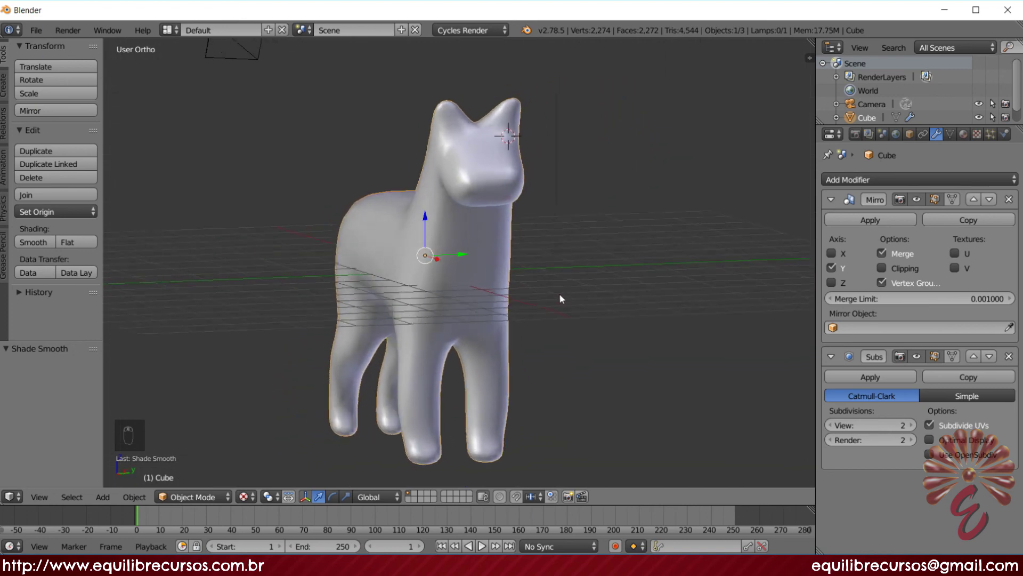
{"action": "left_click_drag", "start_coordinate": [553, 298], "coordinate": [620, 295]}
{"action": "key", "text": "KP_1"}
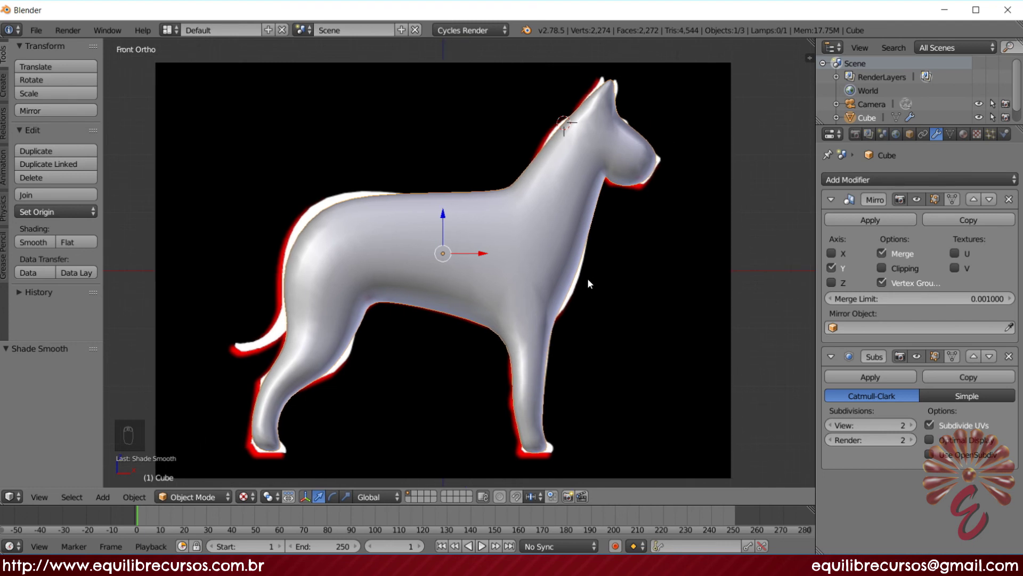
- Enable Mirror clipping and move the Subdivision Surface modifier above the Mirror
{"action": "left_click_drag", "start_coordinate": [591, 282], "coordinate": [887, 270]}
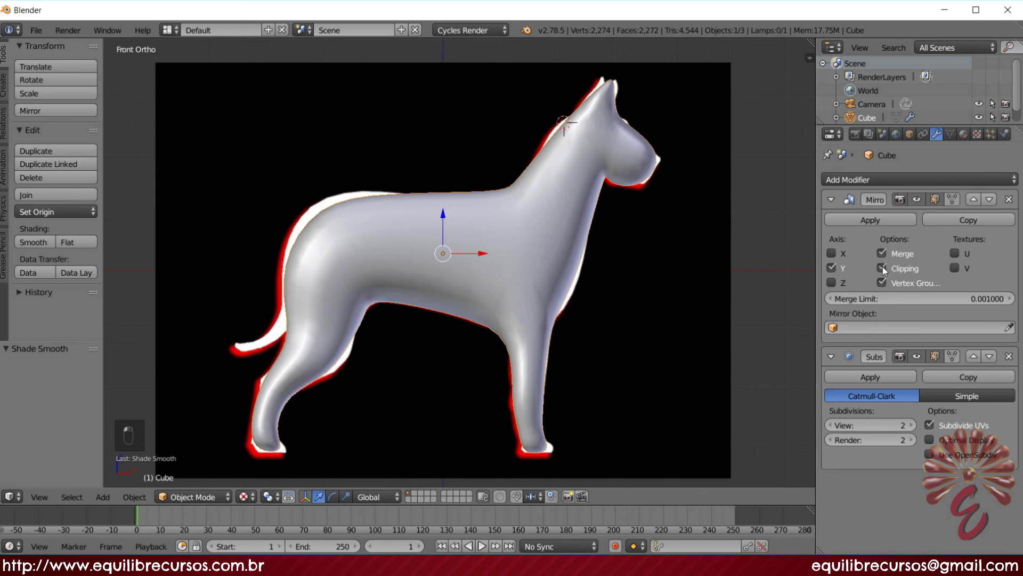
{"action": "middle_click", "coordinate": [611, 85]}
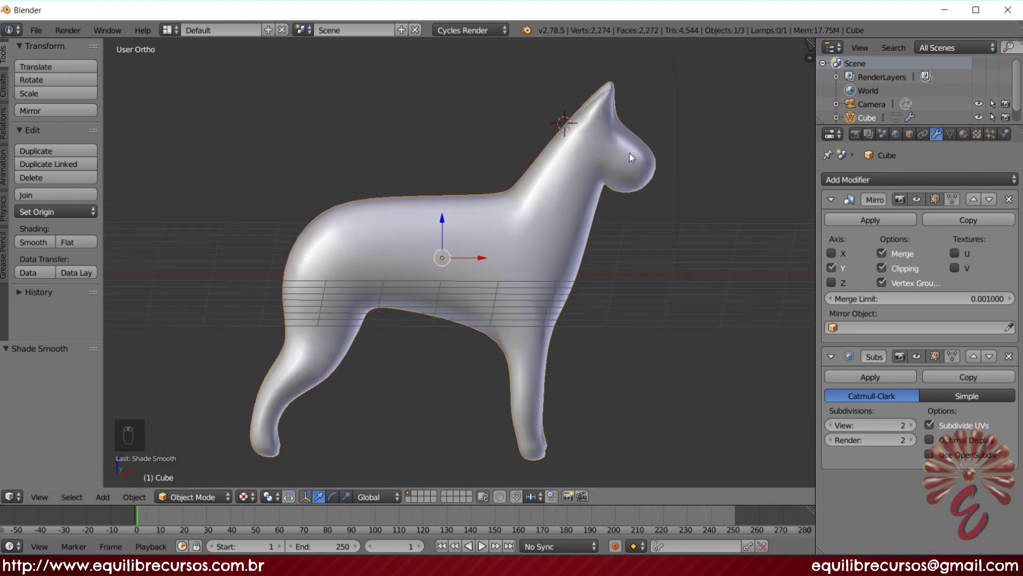
{"action": "left_click_drag", "start_coordinate": [635, 154], "coordinate": [978, 360]}
{"action": "left_click_drag", "start_coordinate": [978, 360], "coordinate": [708, 321]}
{"action": "left_click_drag", "start_coordinate": [708, 320], "coordinate": [671, 356]}
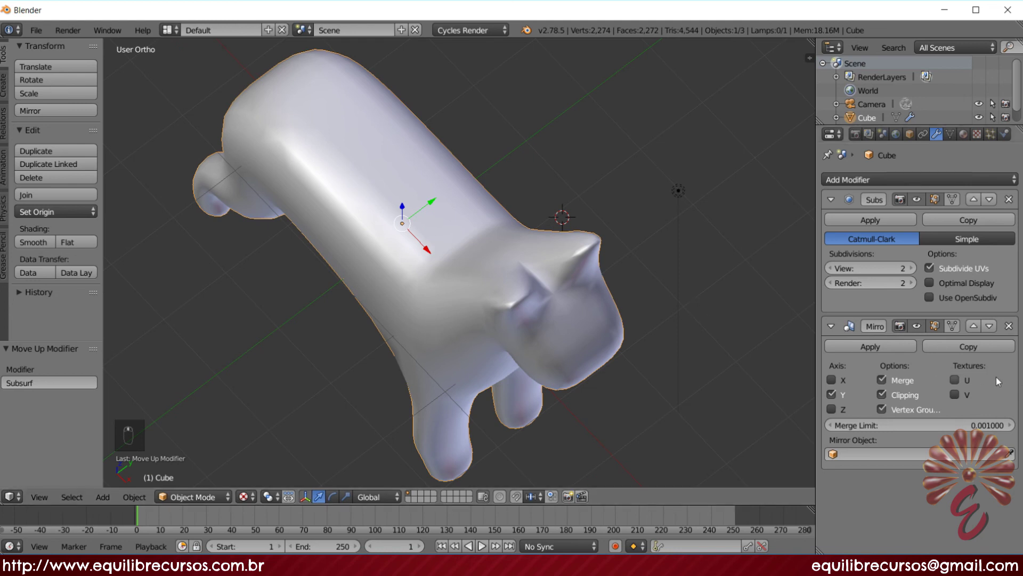
{"action": "left_click", "coordinate": [977, 330]}
{"action": "left_click_drag", "start_coordinate": [972, 327], "coordinate": [995, 201]}
{"action": "left_click_drag", "start_coordinate": [995, 201], "coordinate": [588, 245]}
{"action": "middle_click", "coordinate": [489, 263]}
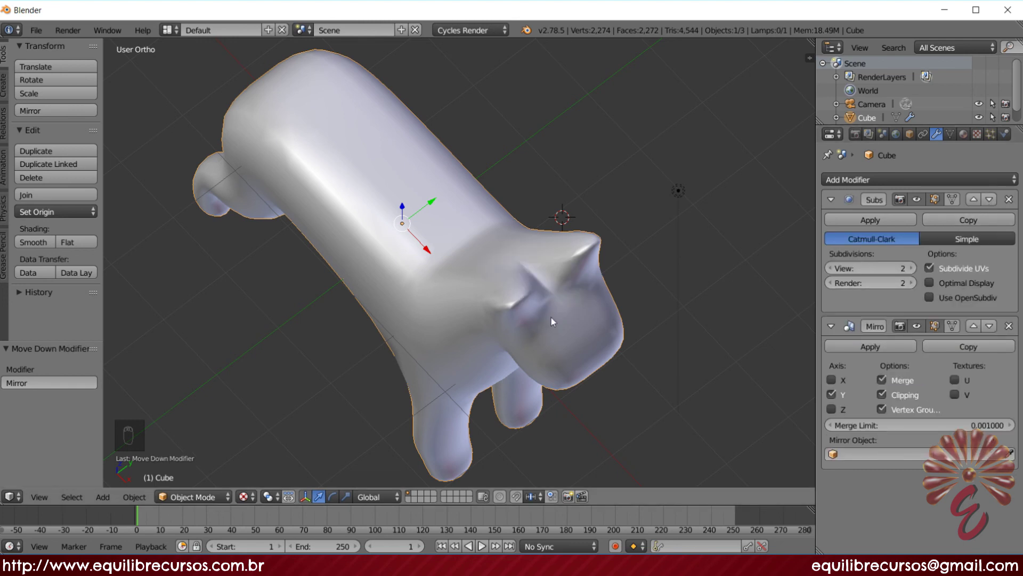
{"action": "middle_click", "coordinate": [594, 283]}
{"action": "left_click_drag", "start_coordinate": [607, 267], "coordinate": [626, 321]}
{"action": "key", "text": "KP_1"}
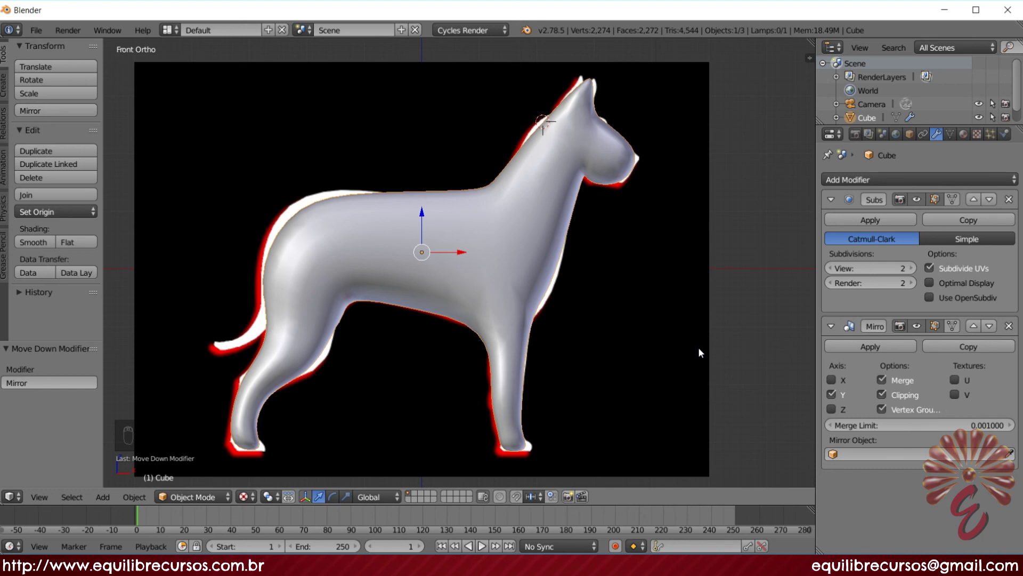
{"action": "middle_click", "coordinate": [702, 311]}
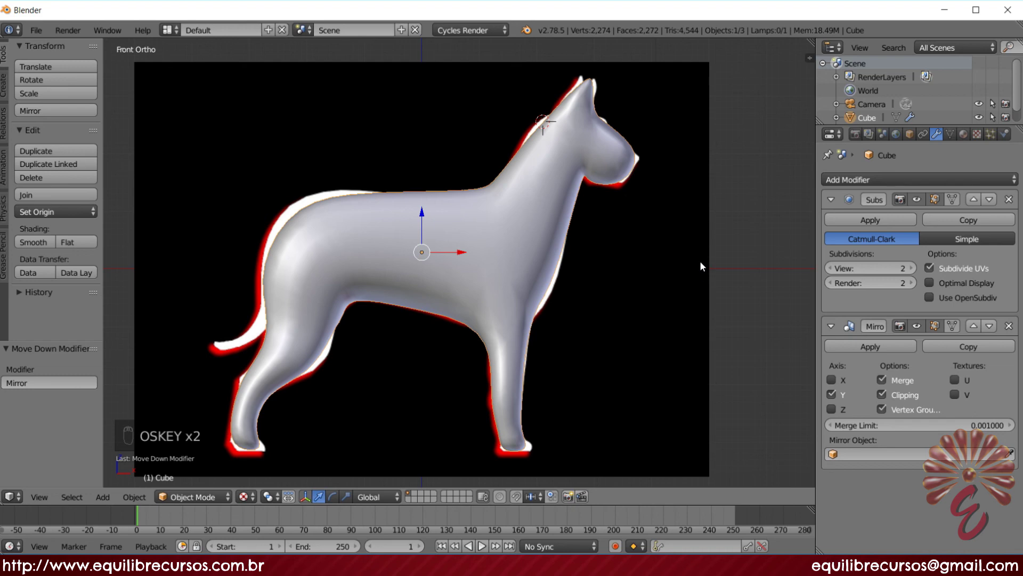